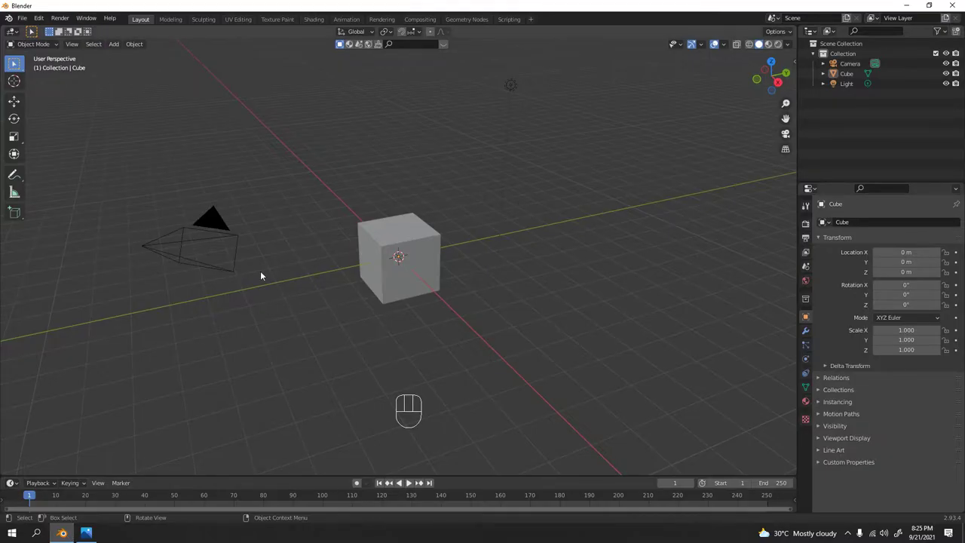
- Start a fresh General scene with the default cube, camera and light
left_click(673, 187)
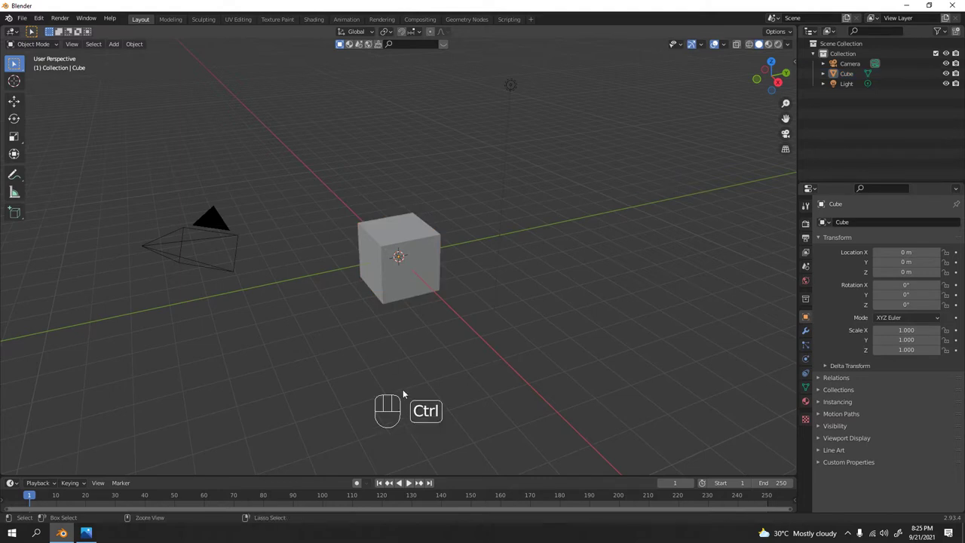
key("ctrl+n")
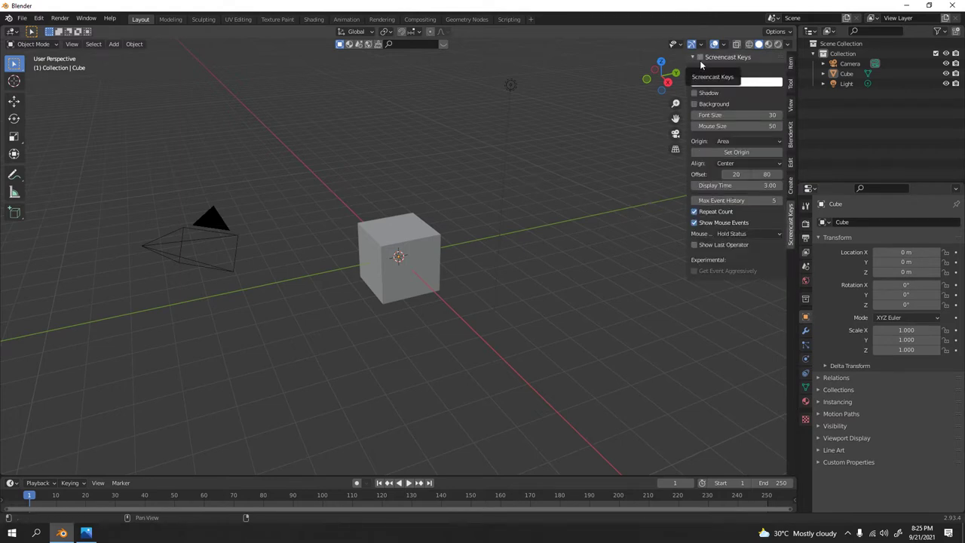
key("n")
left_click(519, 328)
left_click(616, 277)
double_click(615, 277)
left_click(415, 401)
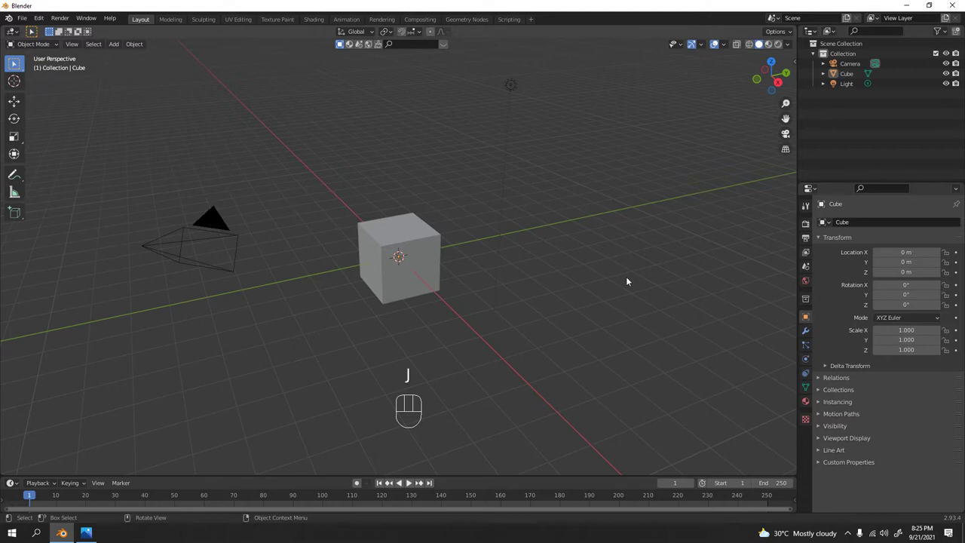
- Delete the camera and hide the light so only the cube remains visible
key("a")
key("c")
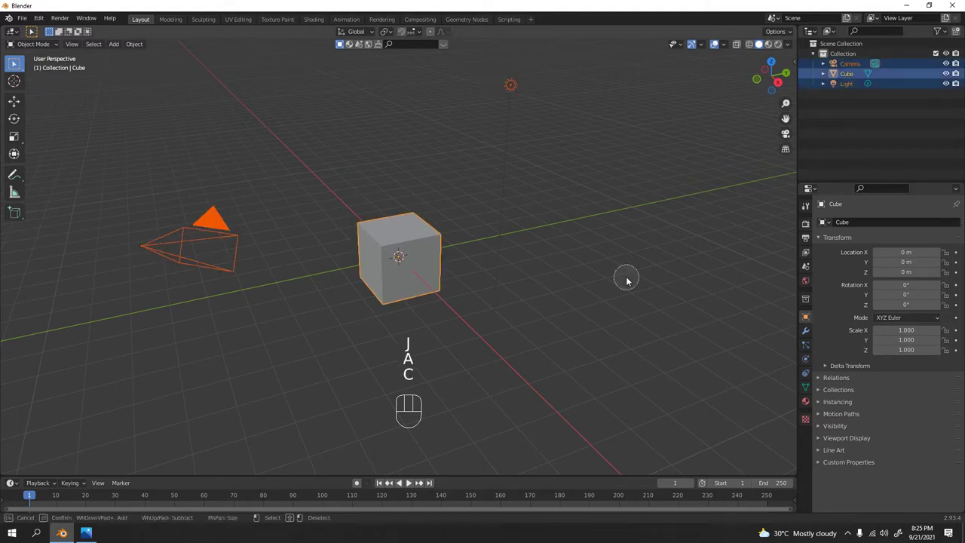
key("Escape")
left_click(606, 261)
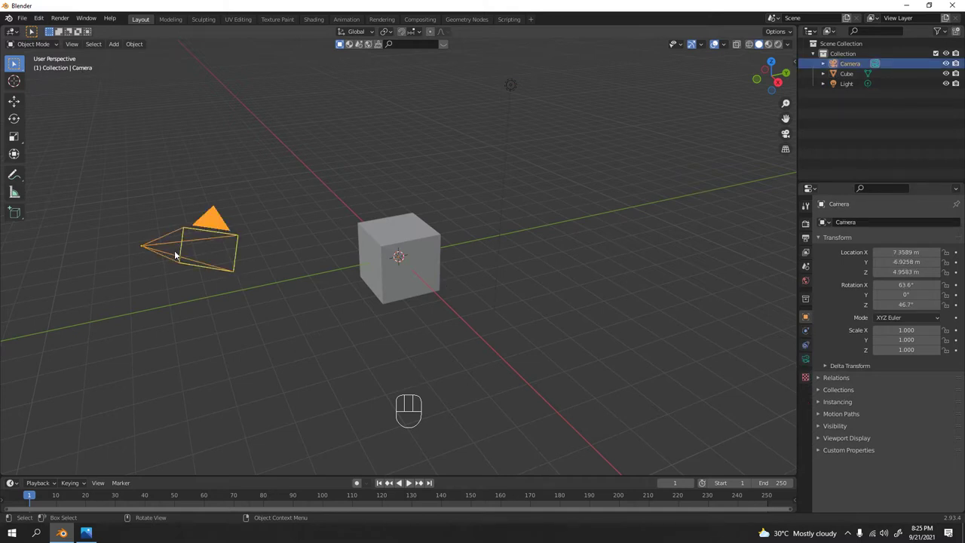
key("Delete")
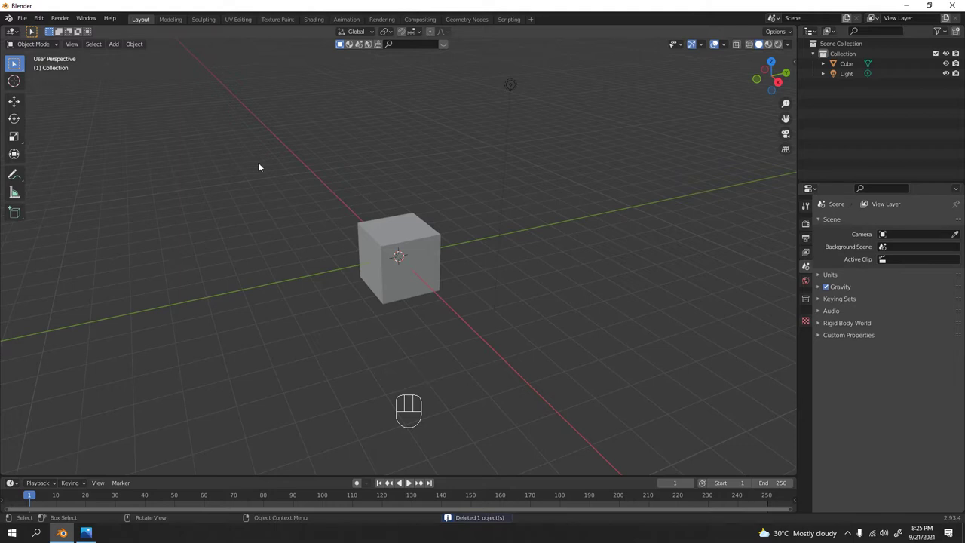
left_click_drag(493, 72, 616, 142)
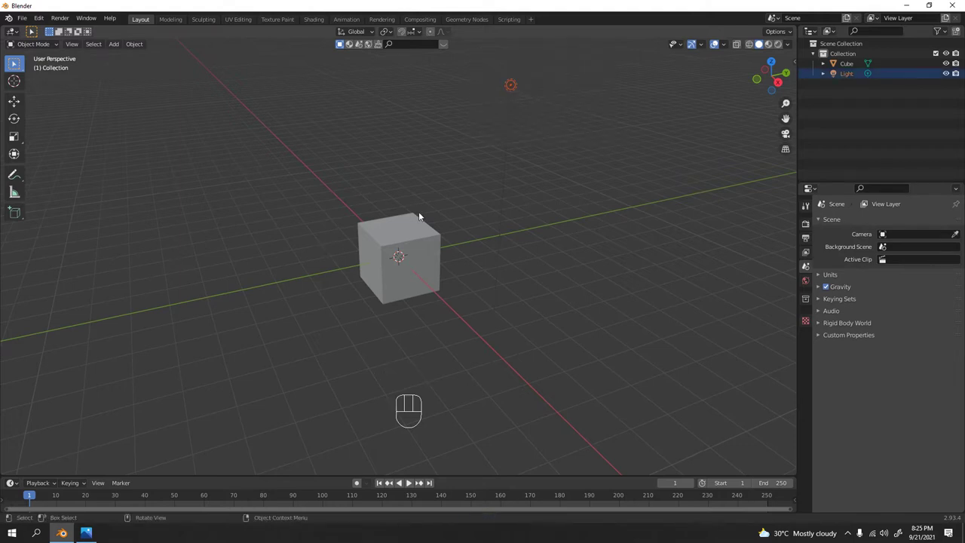
key("KP_1")
- Rename the cube to 'Stick' in the Outliner and hide it from the viewport
left_click(413, 267)
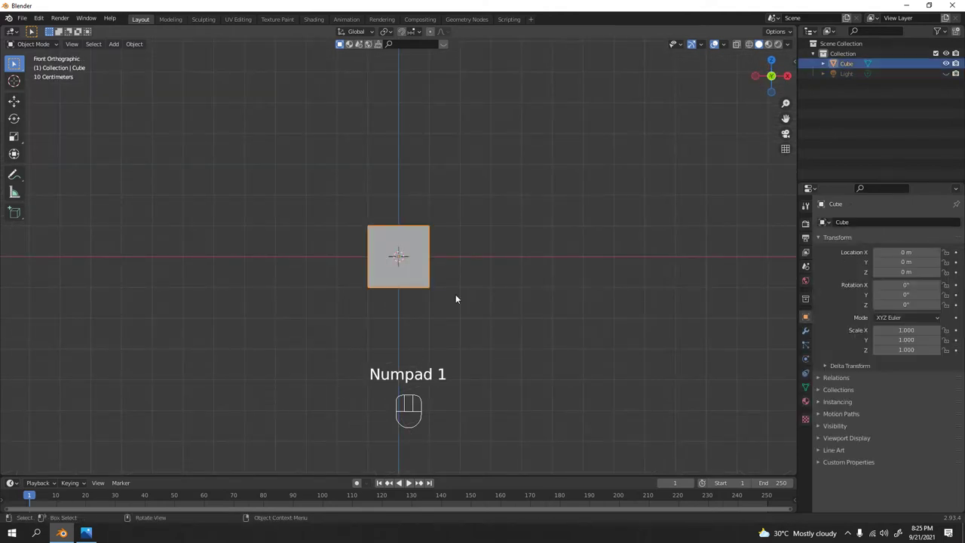
middle_click(468, 292)
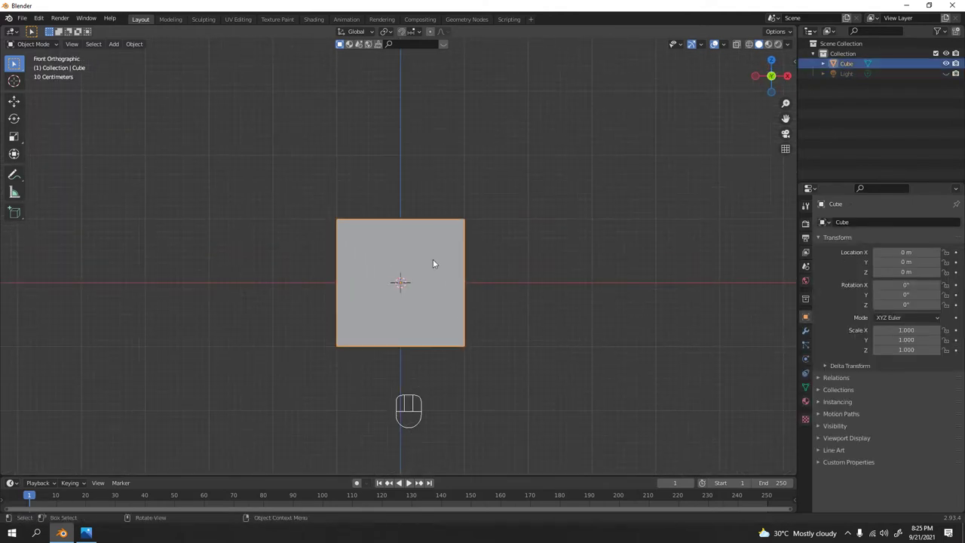
left_click_drag(430, 269, 446, 299)
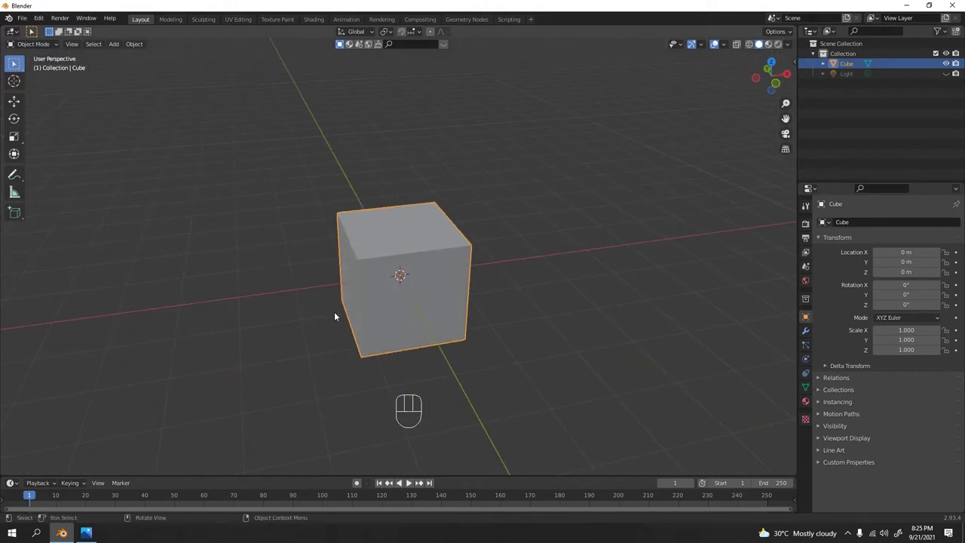
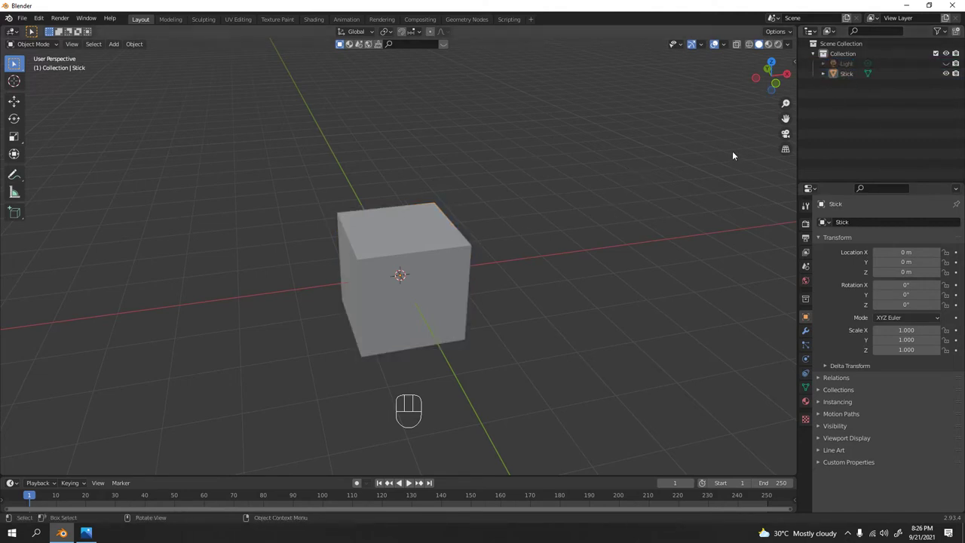
left_click(354, 280)
key("h")
left_click(458, 251)
- Add a new mesh plane at the scene origin and orbit to see it
key("KP_1")
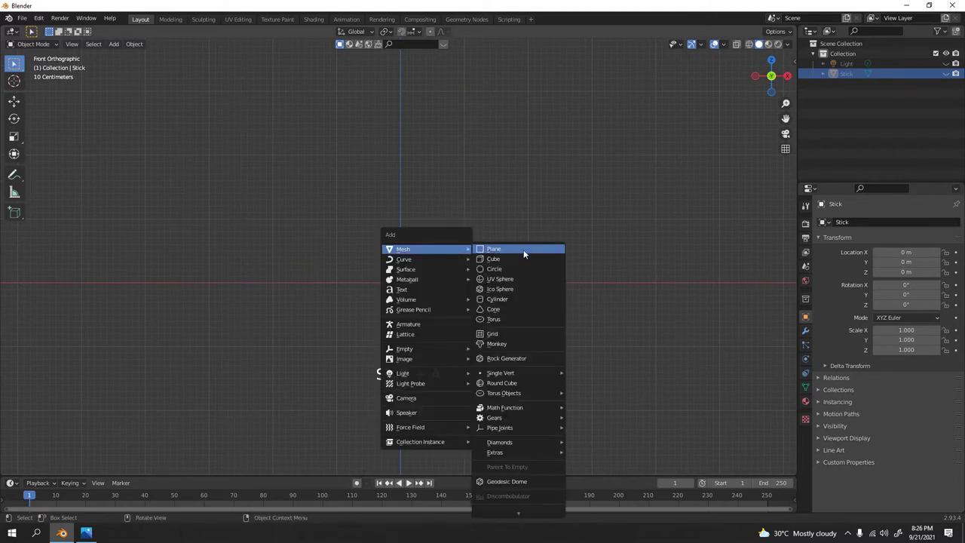
key("shift+a")
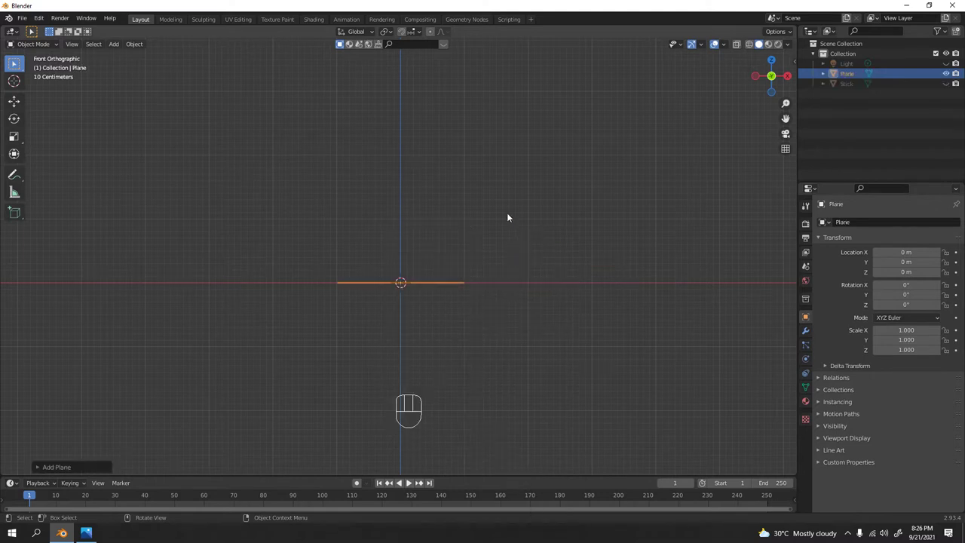
left_click_drag(505, 199, 521, 243)
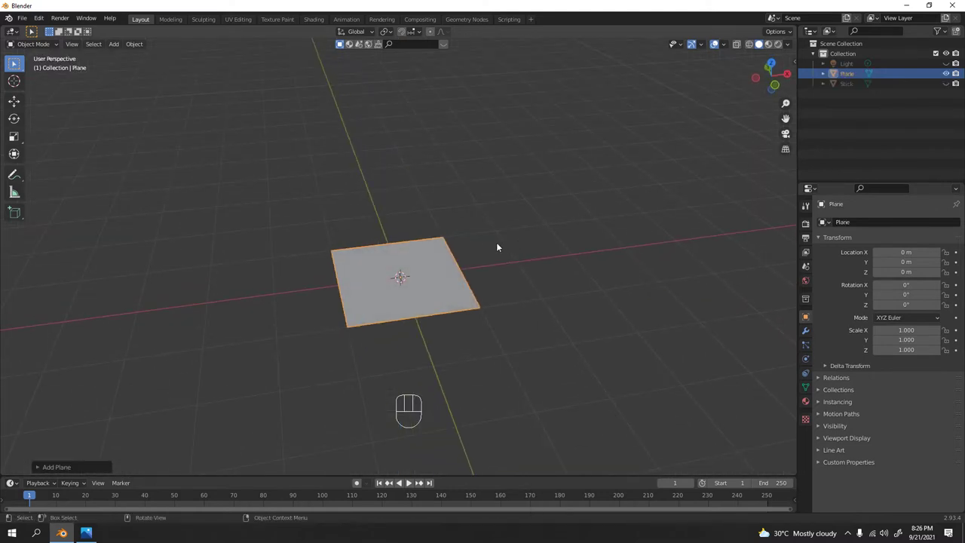
- Loop-cut the plane, raise the middle edge into an A-shaped roof and bevel the ridge
key("Tab")
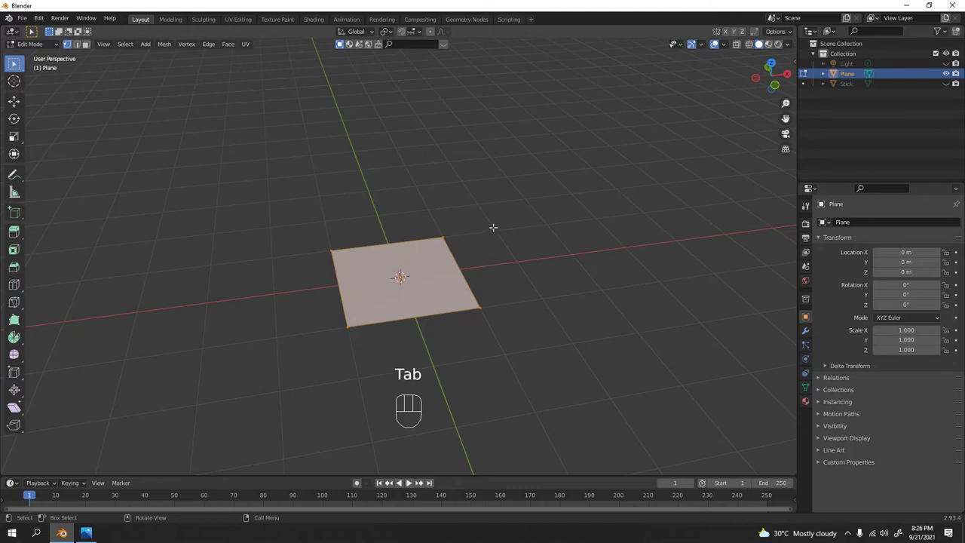
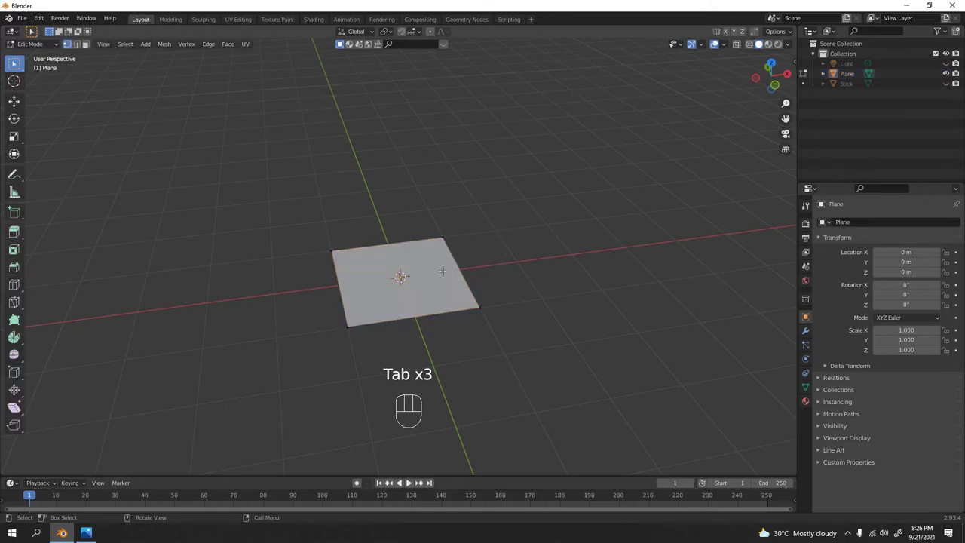
key("ctrl+r")
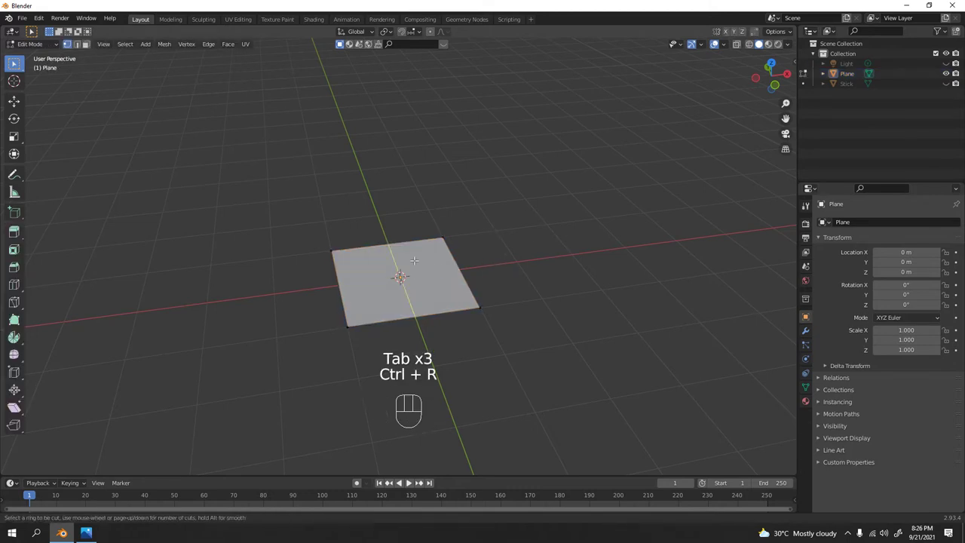
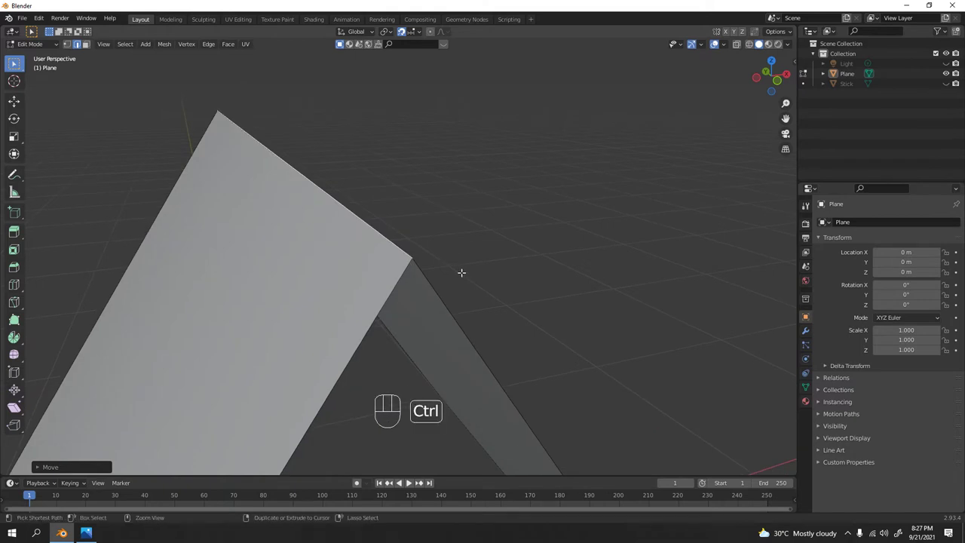
key("ctrl+b")
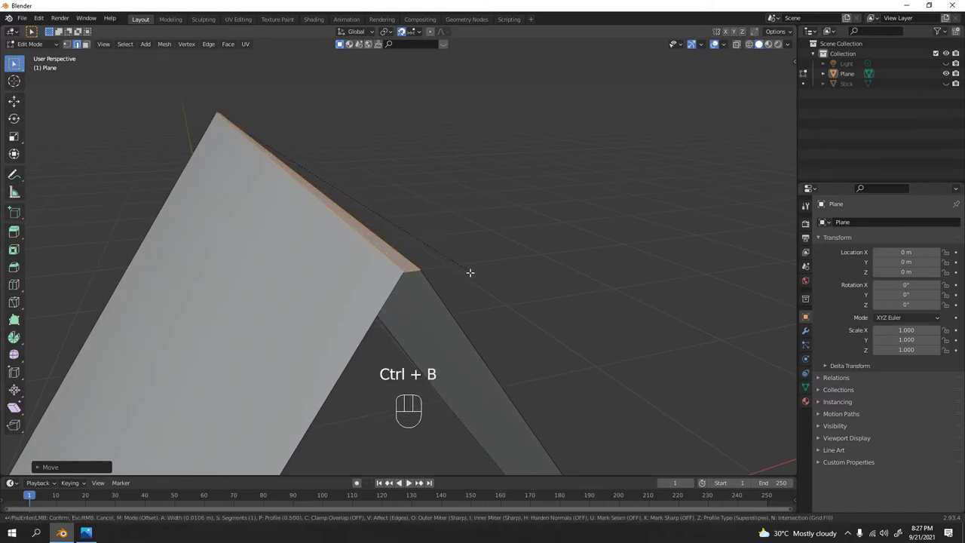
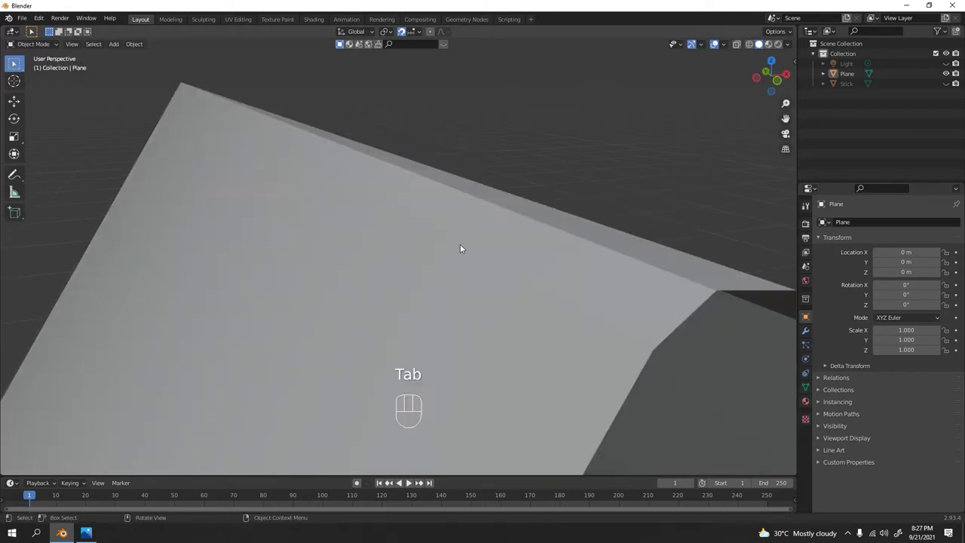
- Inspect the folded tent from several angles and leave Edit Mode
left_click_drag(450, 284, 381, 294)
left_click_drag(401, 306, 406, 319)
left_click_drag(459, 270, 506, 235)
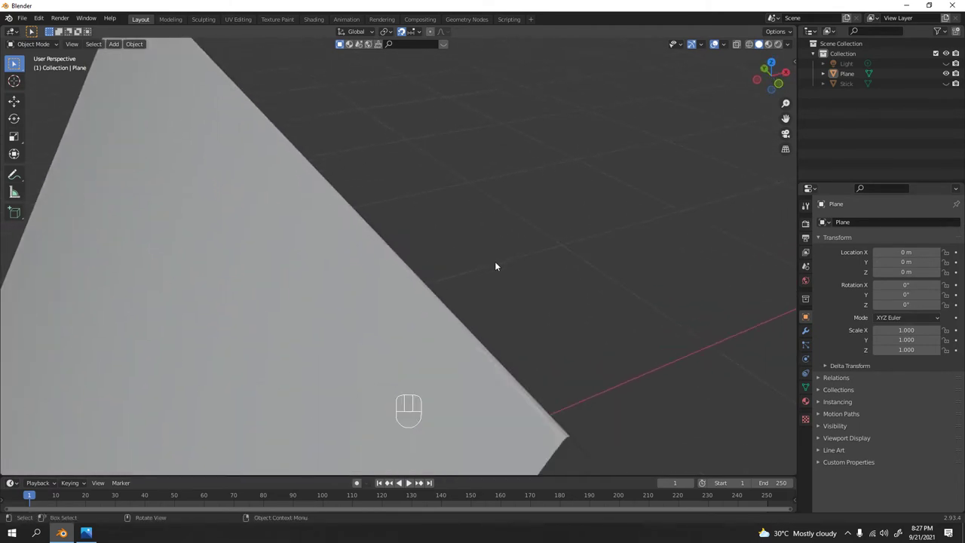
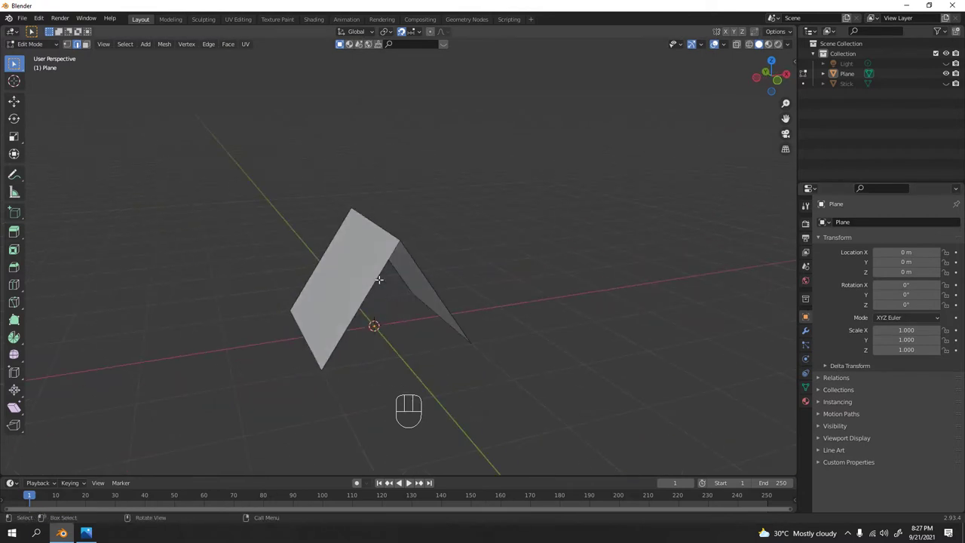
key("Tab")
- Try a 0.01 m Solidify modifier on the tent plane, inspect the thickness, then remove it
left_click(357, 284)
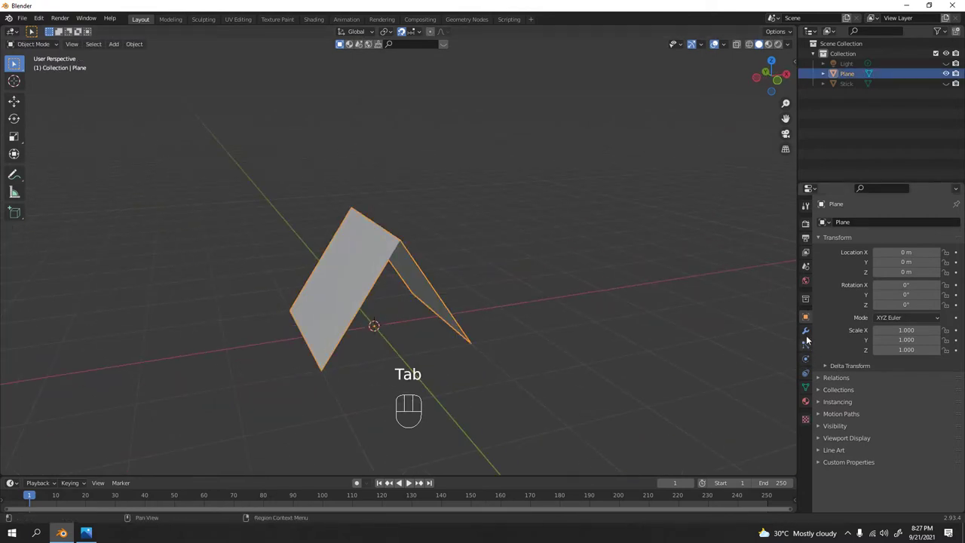
left_click(809, 335)
left_click_drag(844, 225, 778, 397)
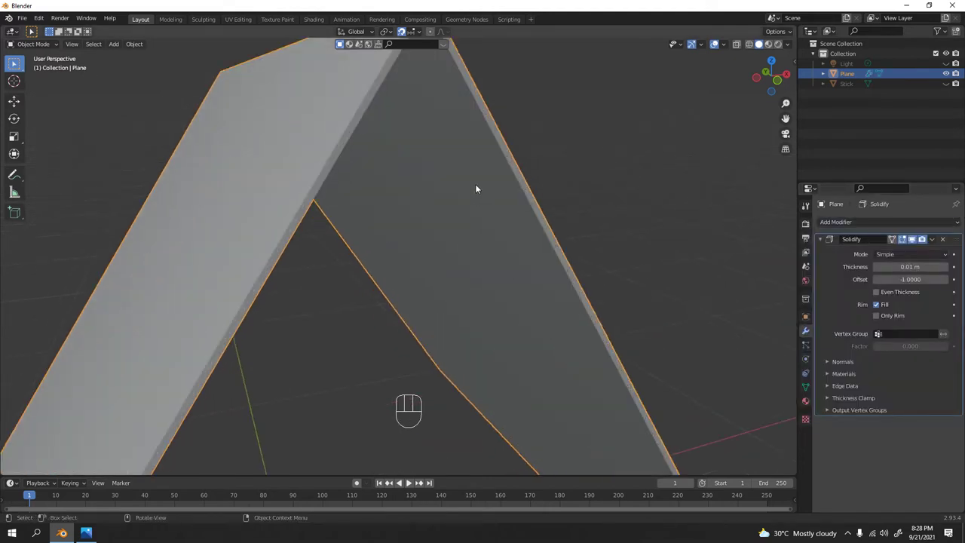
left_click_drag(487, 207, 488, 242)
left_click_drag(482, 247, 470, 259)
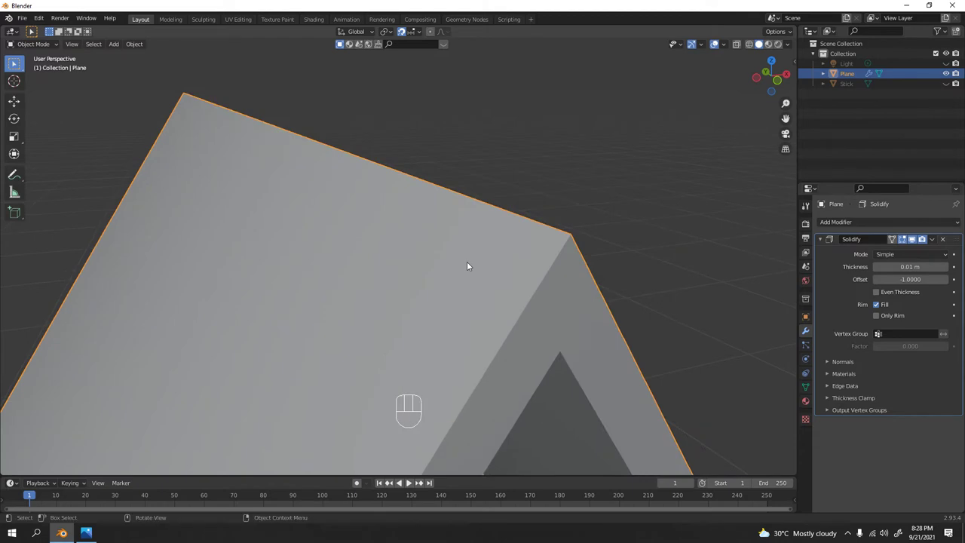
left_click_drag(423, 298, 425, 279)
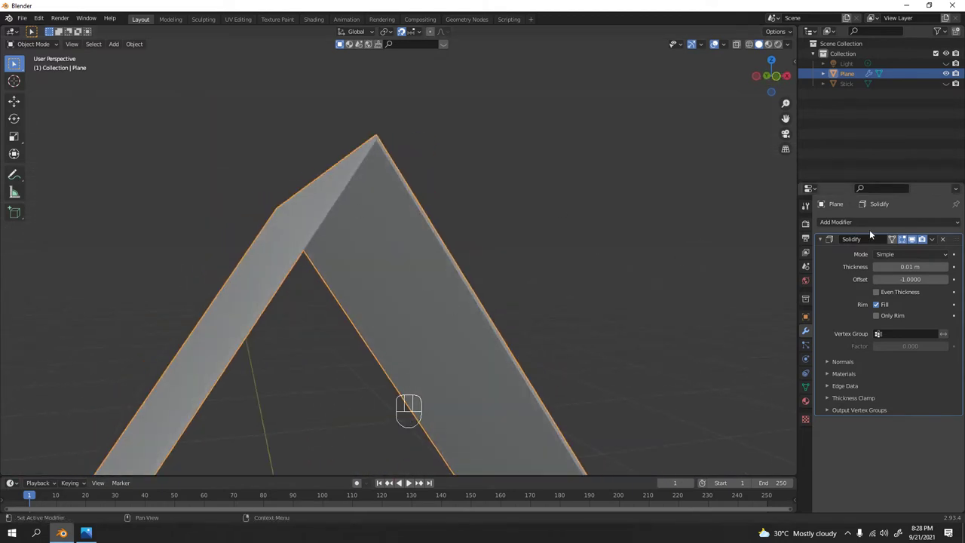
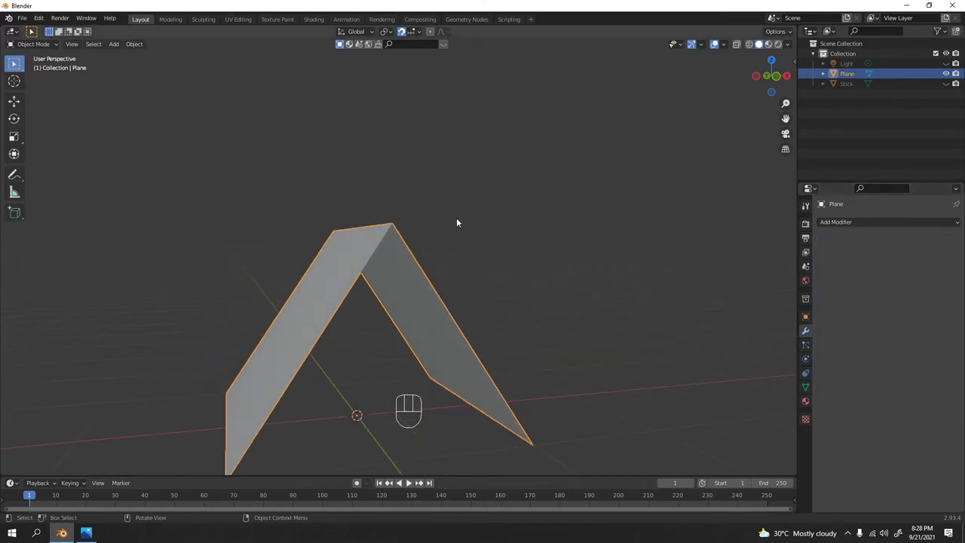
middle_click(458, 228)
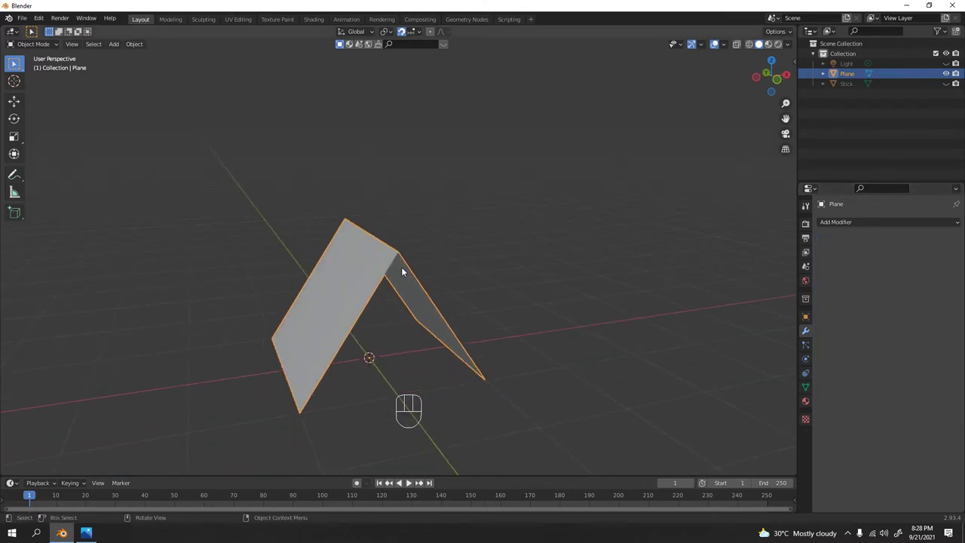
left_click_drag(423, 286, 502, 298)
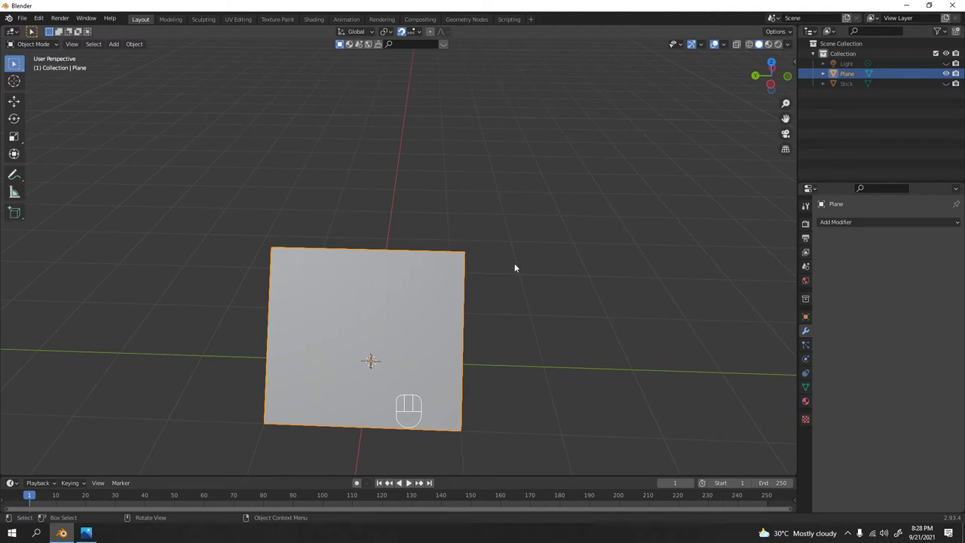
left_click_drag(580, 257, 488, 247)
middle_click(486, 242)
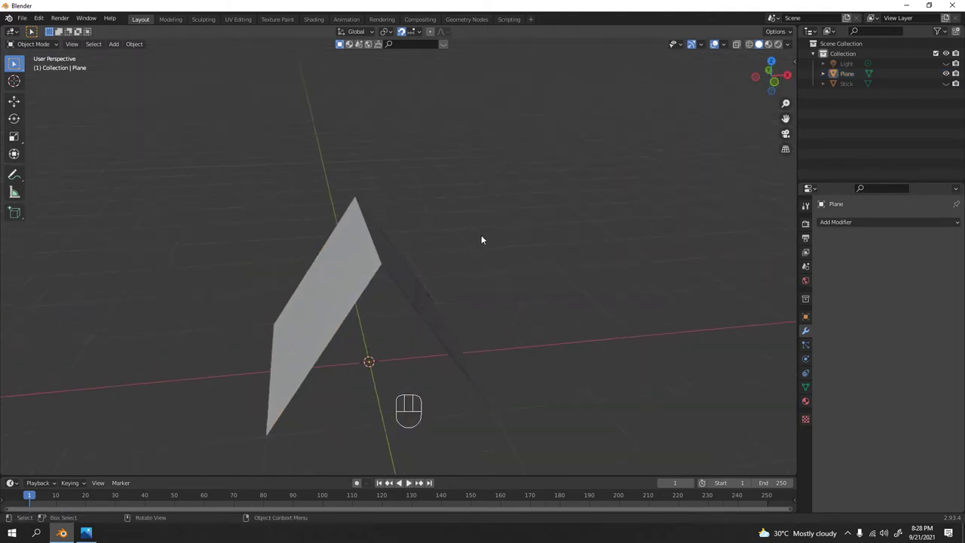
- Add an 8-sided cylinder at the origin inside the tent and zoom in to inspect it
key("shift+a")
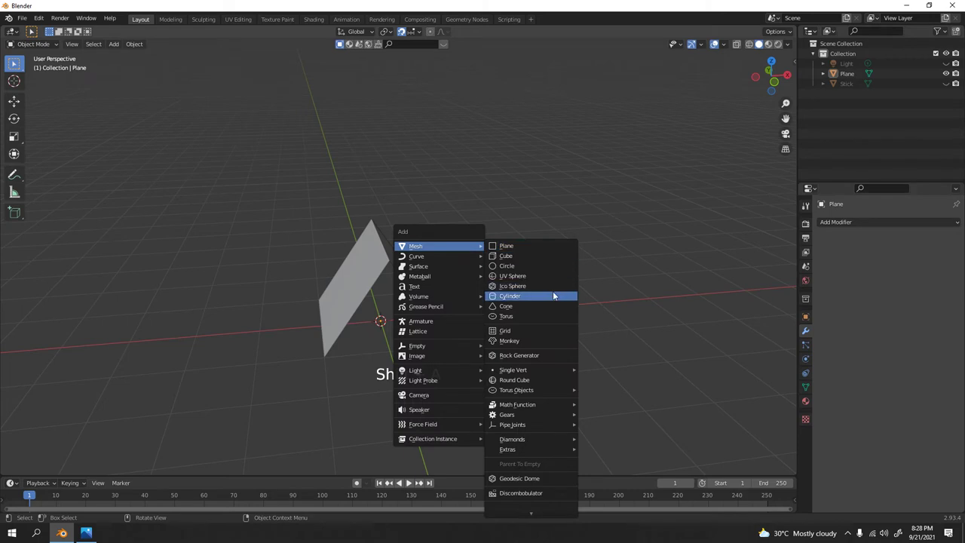
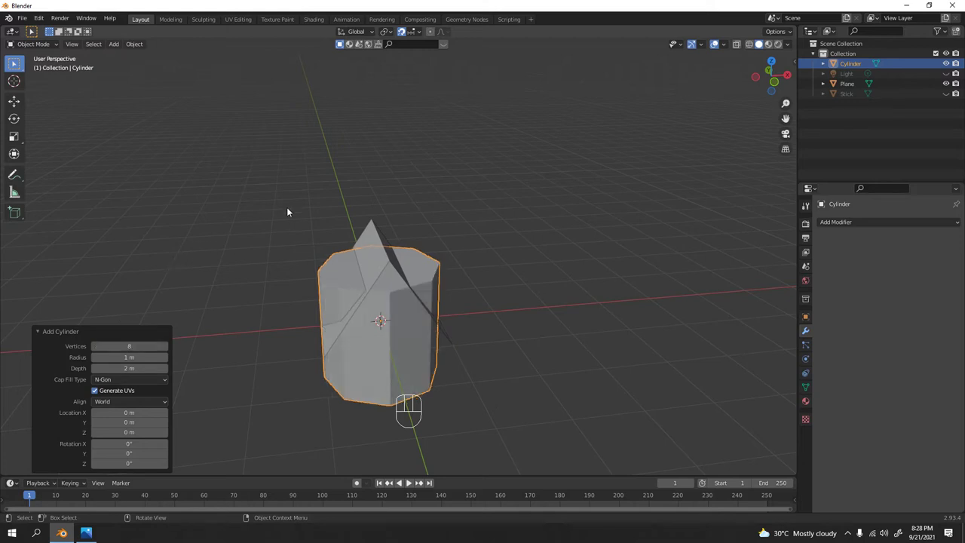
left_click_drag(315, 291, 353, 279)
middle_click(420, 321)
left_click(406, 313)
middle_click(432, 300)
left_click_drag(432, 240, 432, 205)
middle_click(442, 225)
middle_click(460, 263)
left_click_drag(459, 295, 504, 270)
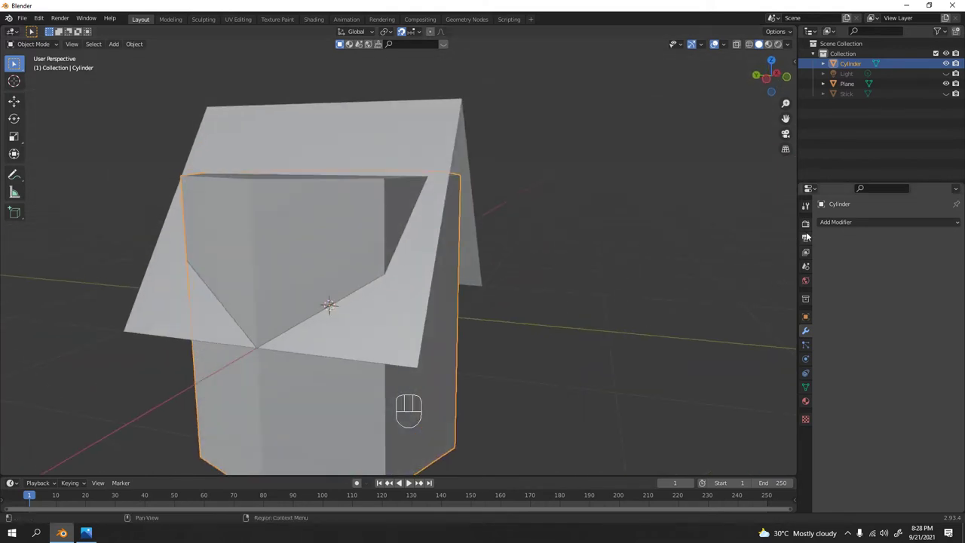
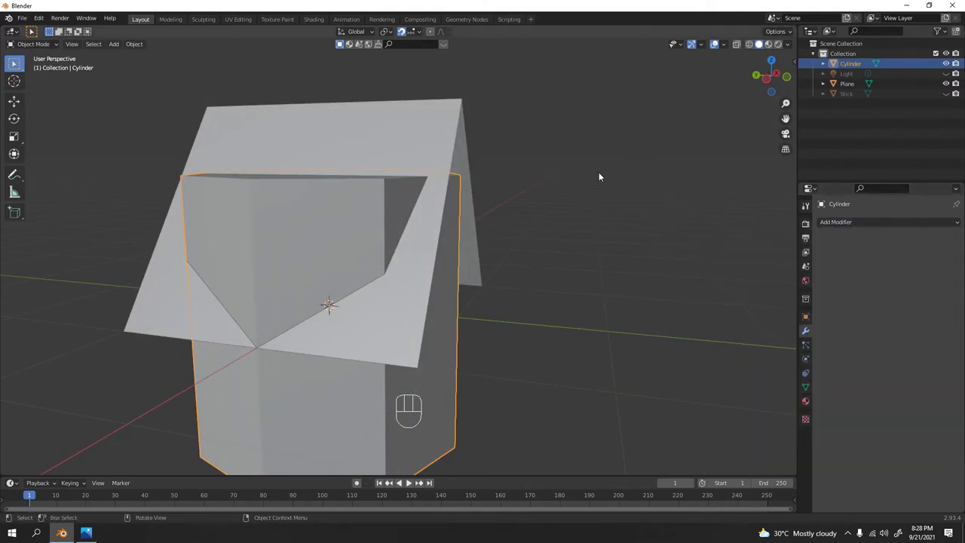
- Rotate the cylinder 90° about X onto its side and shrink it to 0.035 scale
left_click_drag(536, 212, 520, 227)
left_click(542, 205)
left_click(441, 247)
key("r")
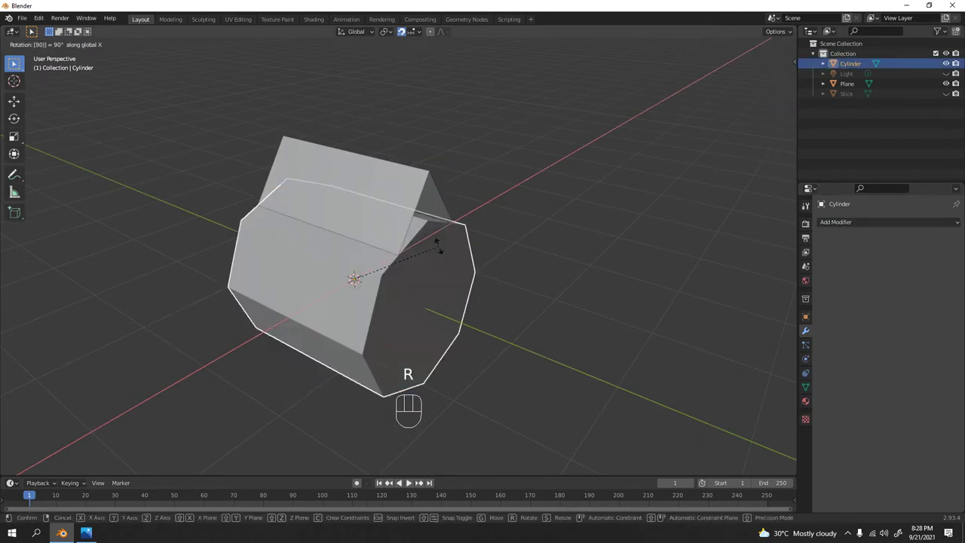
key("KP_1")
left_click_drag(440, 268, 459, 307)
left_click_drag(466, 292, 477, 300)
key("s")
key("g")
left_click(405, 35)
key("KP_1")
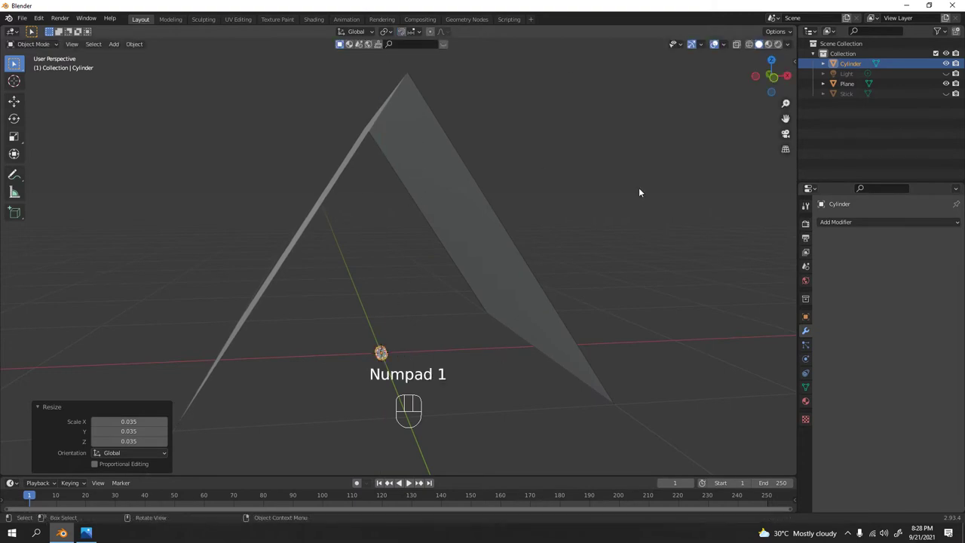
key("KP_1")
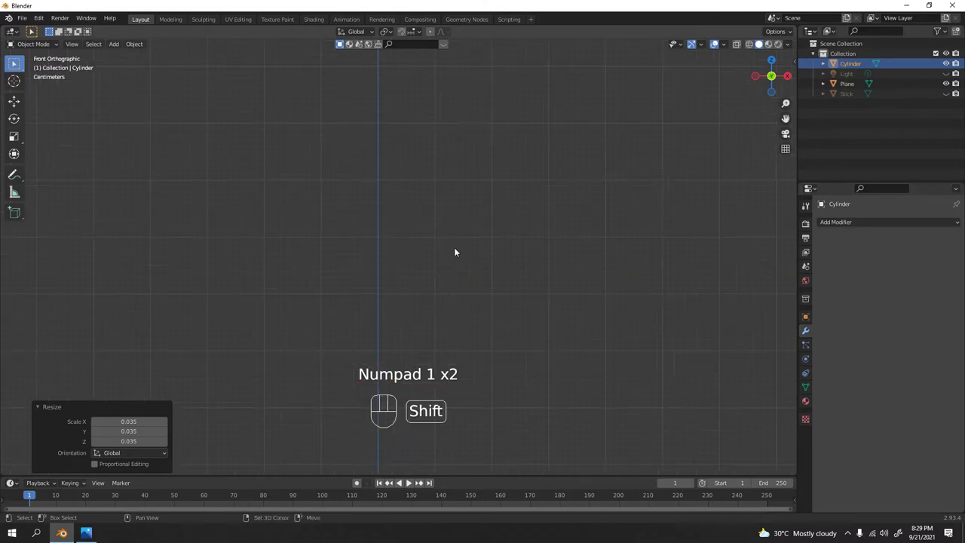
- Raise the thin cylinder along Z up toward the tent peak
left_click_drag(444, 226, 471, 154)
middle_click(470, 155)
left_click_drag(465, 180, 468, 196)
middle_click(516, 213)
left_click_drag(507, 199, 519, 251)
middle_click(503, 235)
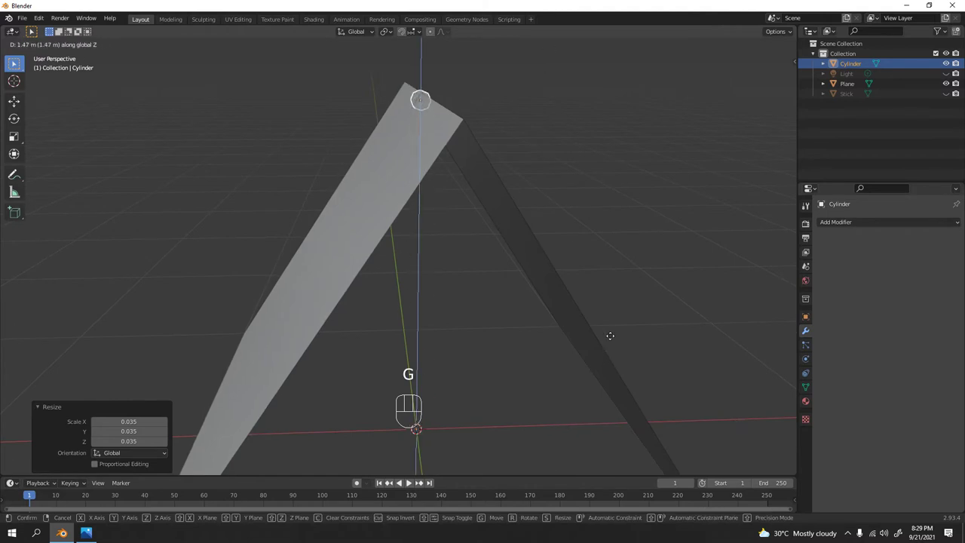
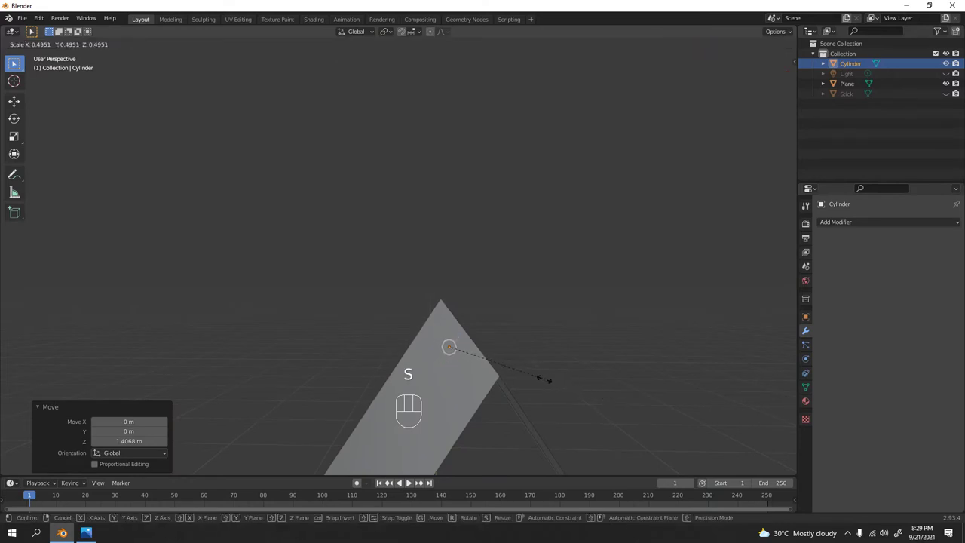
left_click_drag(433, 431, 547, 459)
middle_click(555, 369)
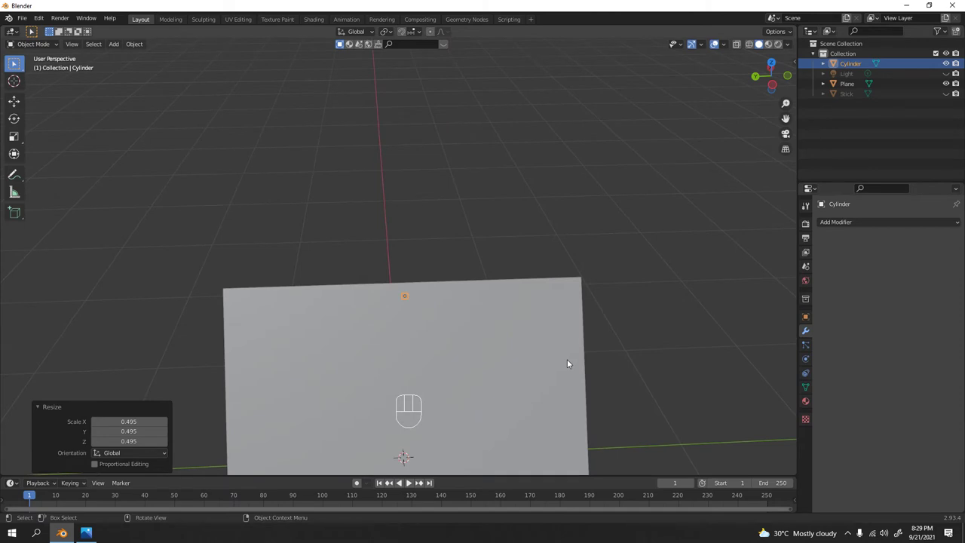
- Stretch the cylinder about 50 times along Y into a long pole through the roof
key("s")
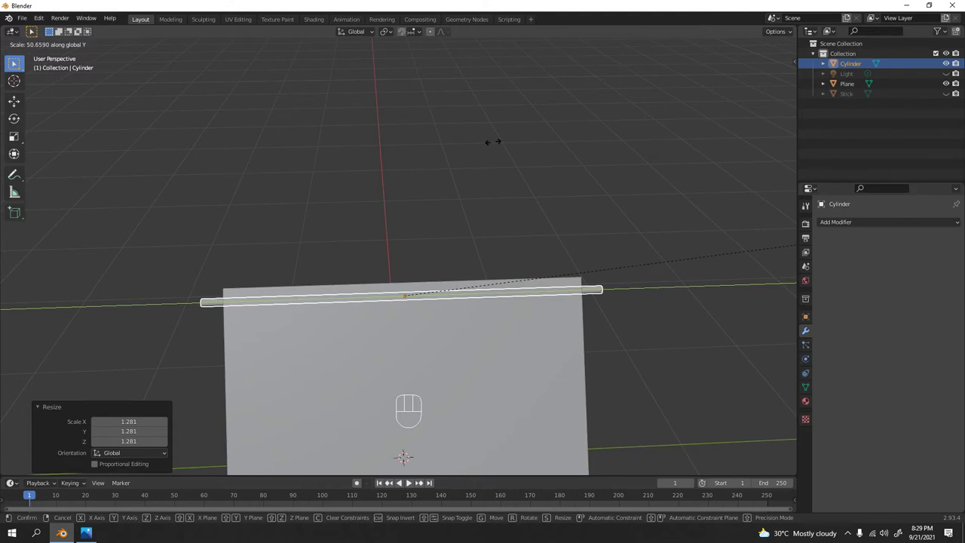
left_click_drag(610, 191, 447, 136)
left_click_drag(413, 170, 268, 241)
left_click_drag(269, 241, 333, 243)
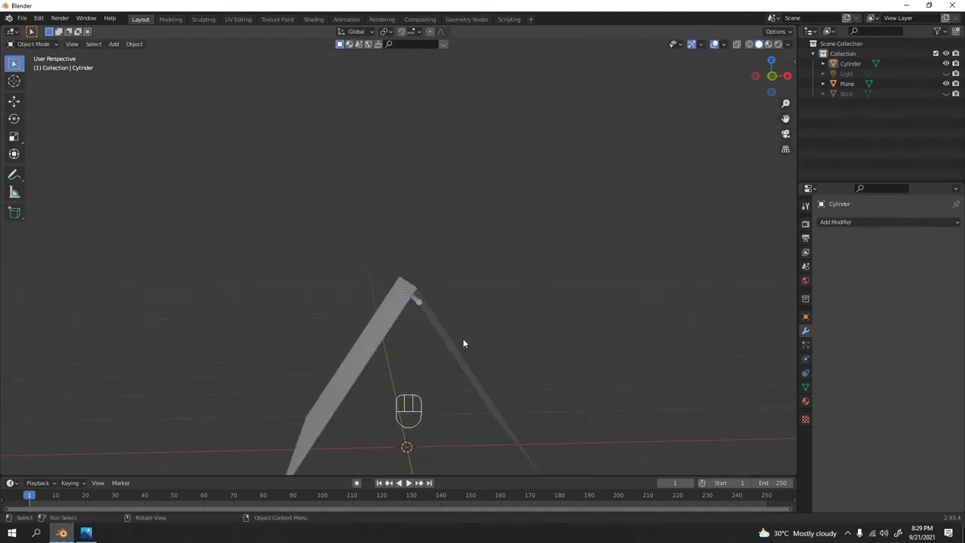
left_click_drag(411, 267, 366, 166)
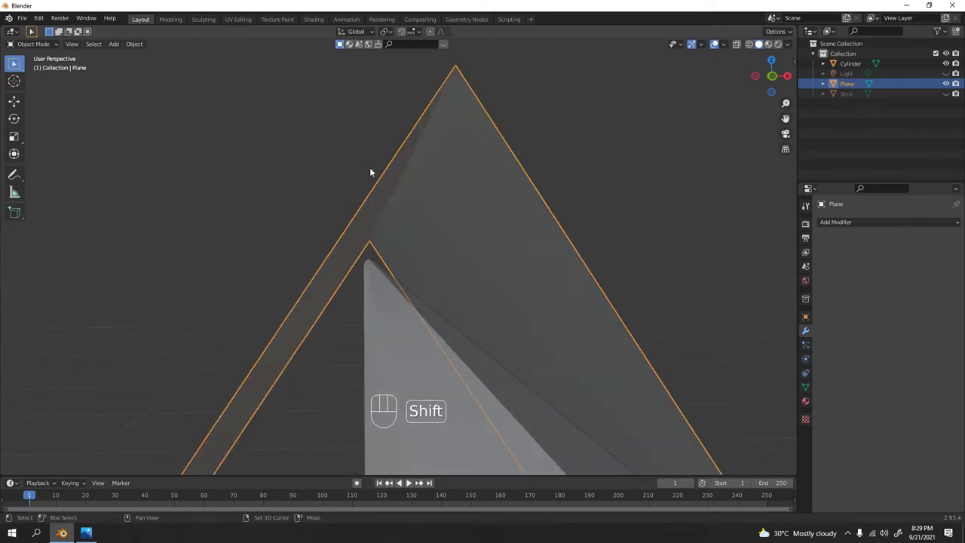
- Nudge the pole slightly higher under the peak, then switch to editing the tent plane's mesh
left_click_drag(405, 201, 385, 229)
left_click_drag(411, 294, 424, 266)
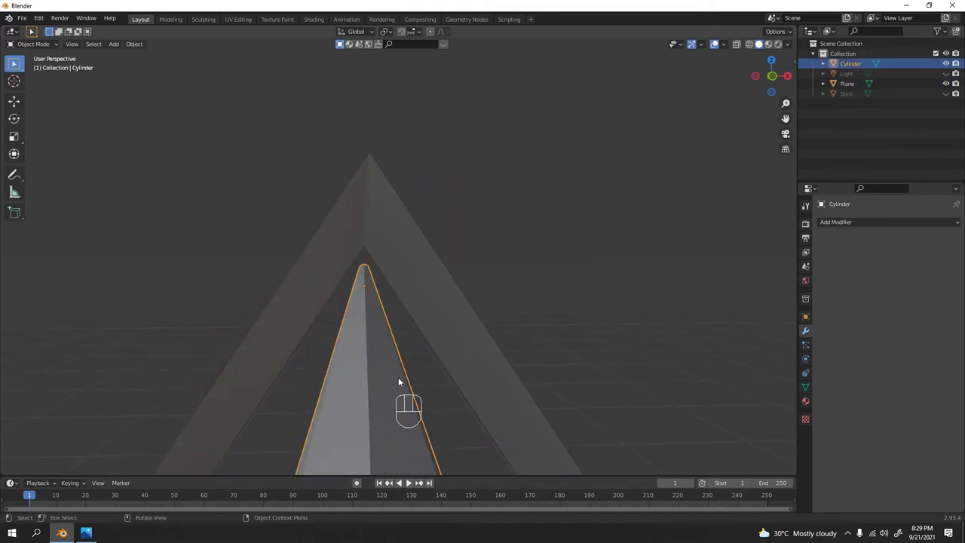
key("g")
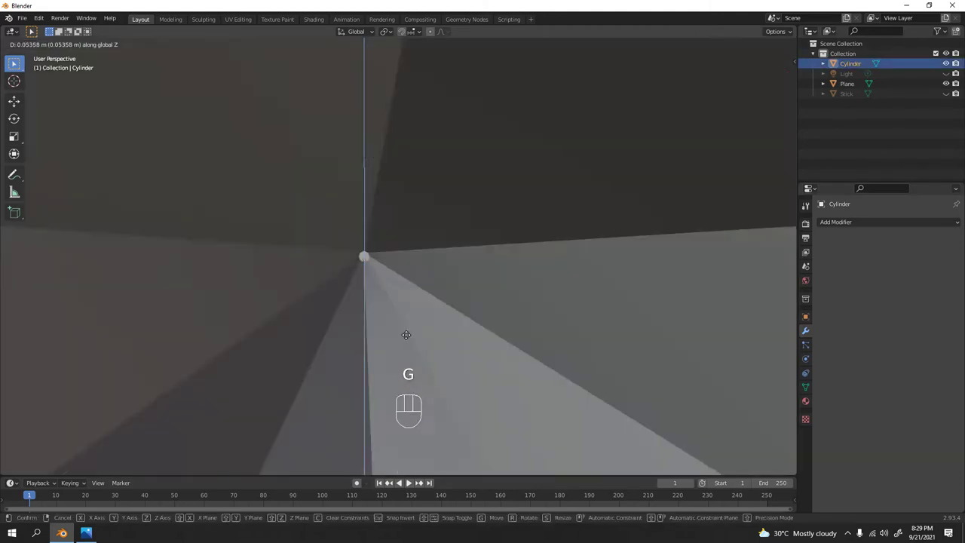
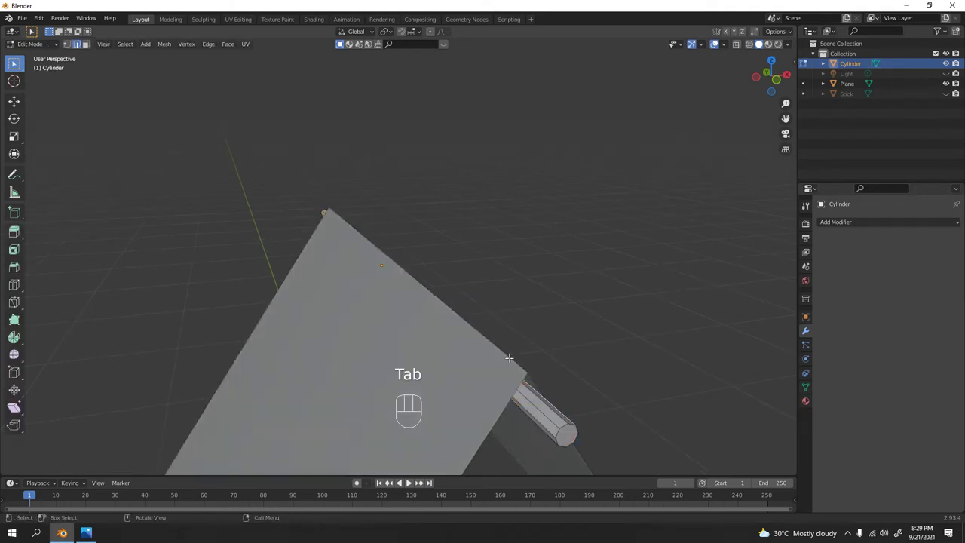
key("Tab")
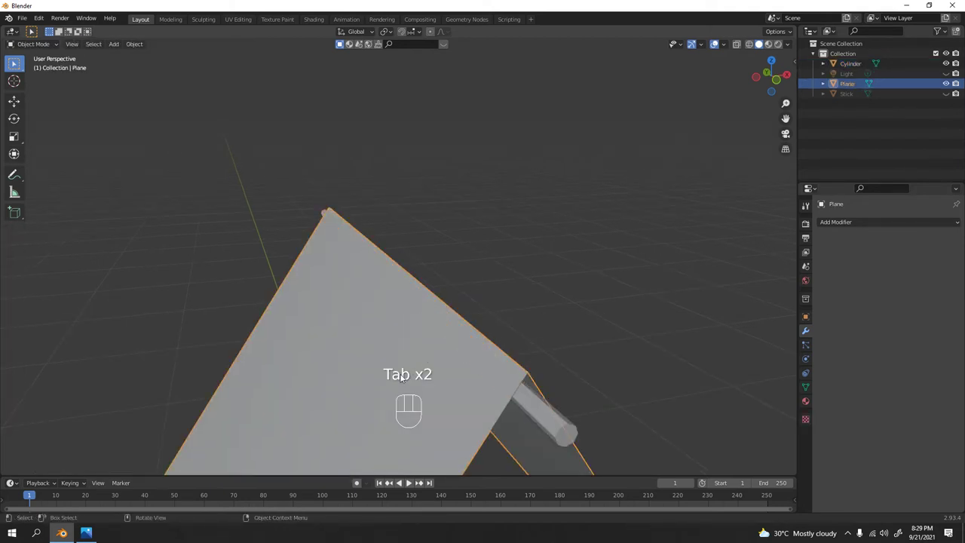
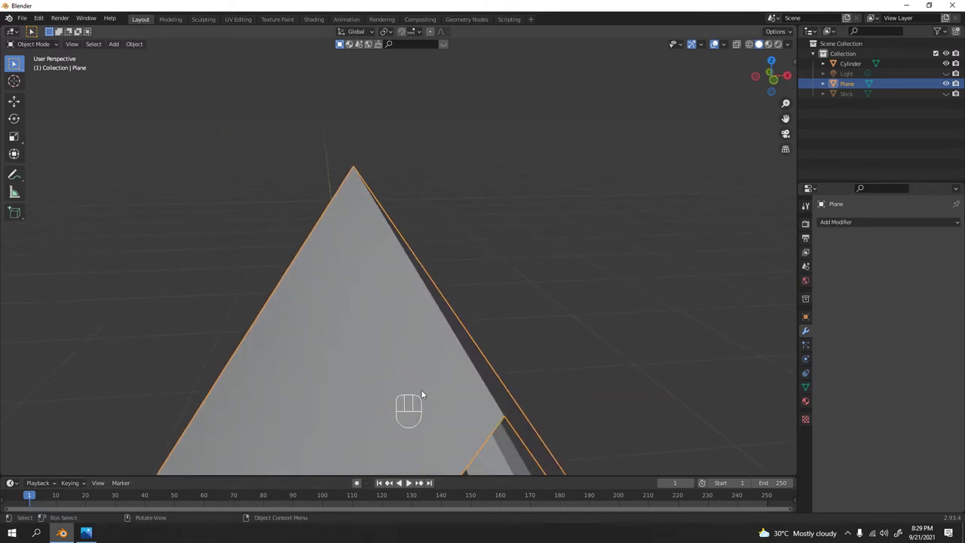
key("Tab")
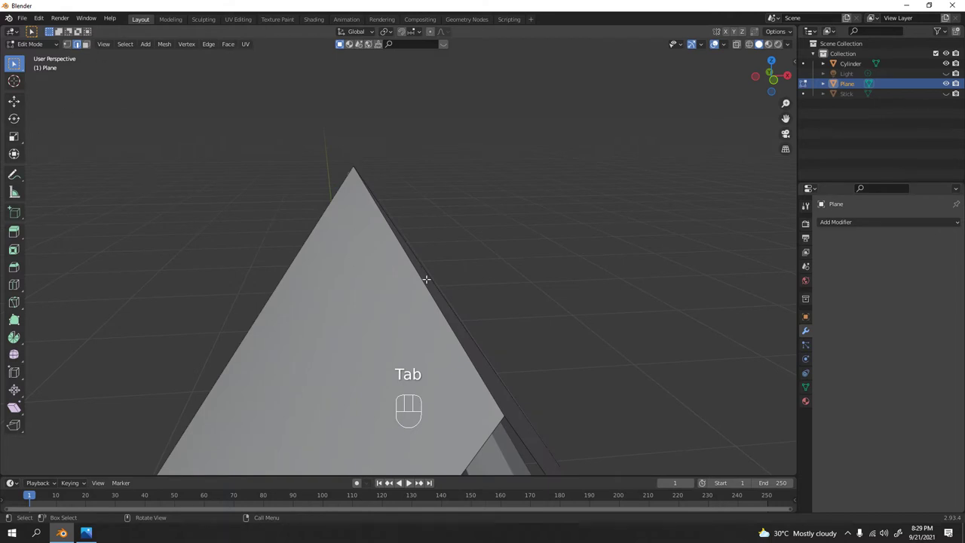
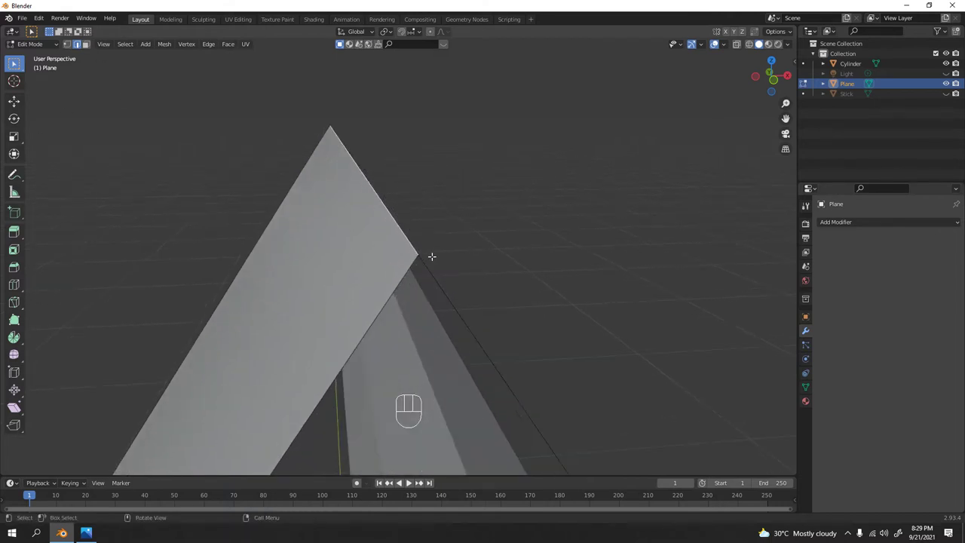
- Bevel the tent's peak edge into a rounded ridge, cancel a mirror attempt and begin merging vertices
key("ctrl+b")
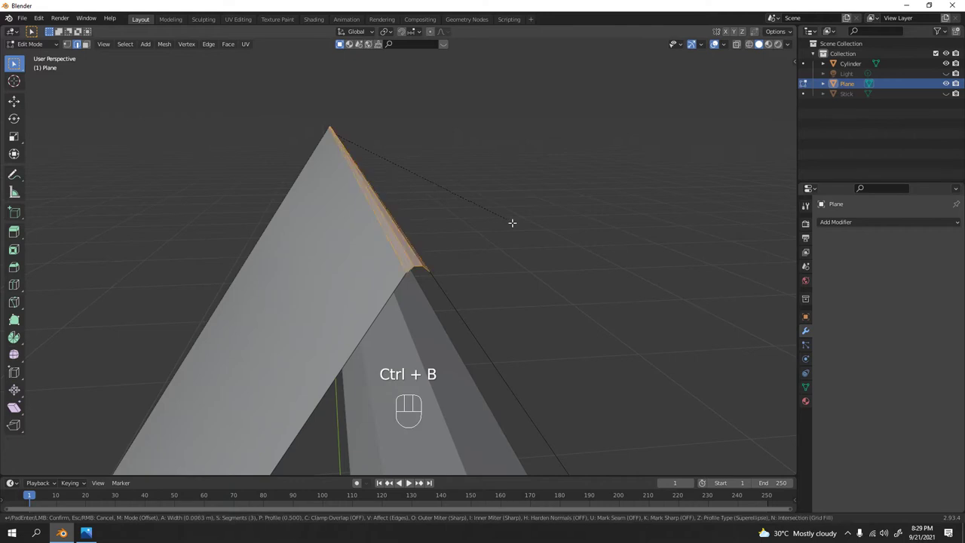
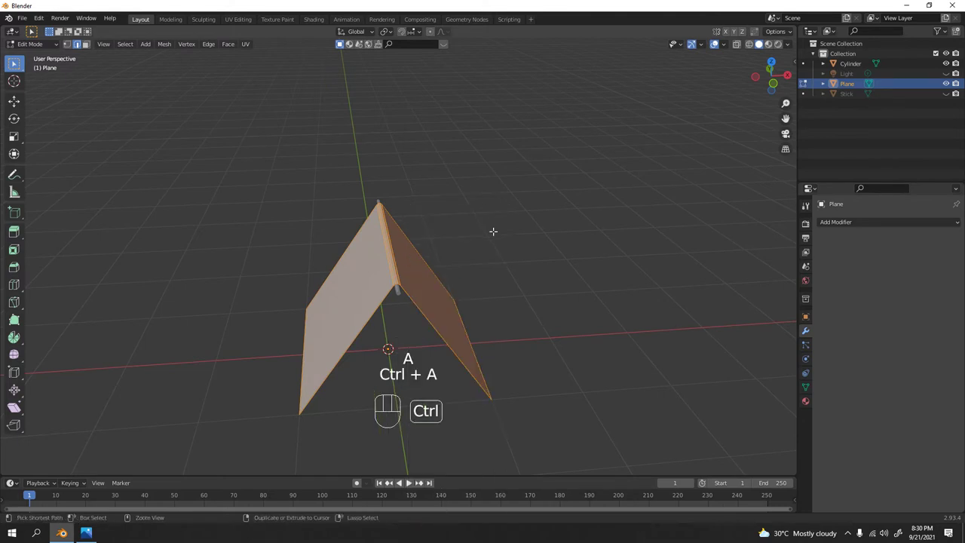
key("ctrl+m")
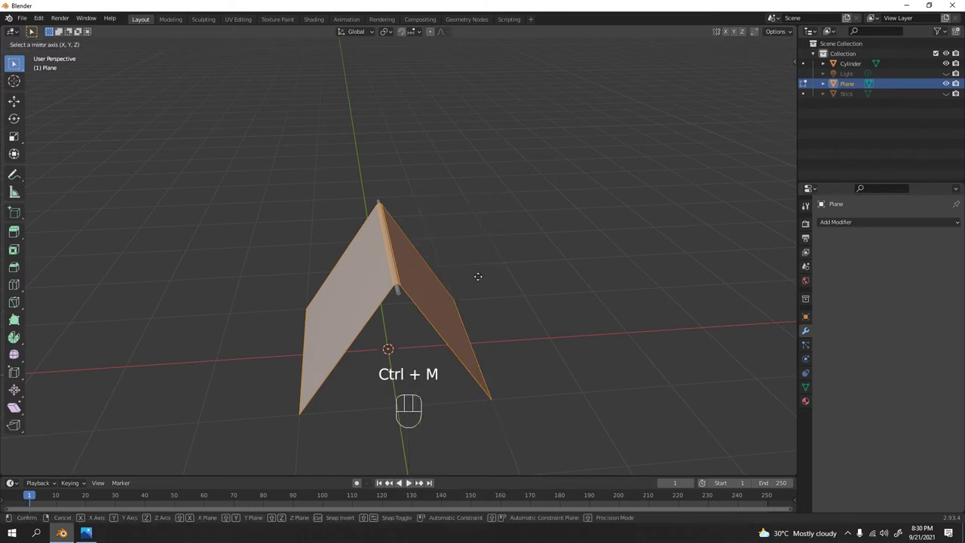
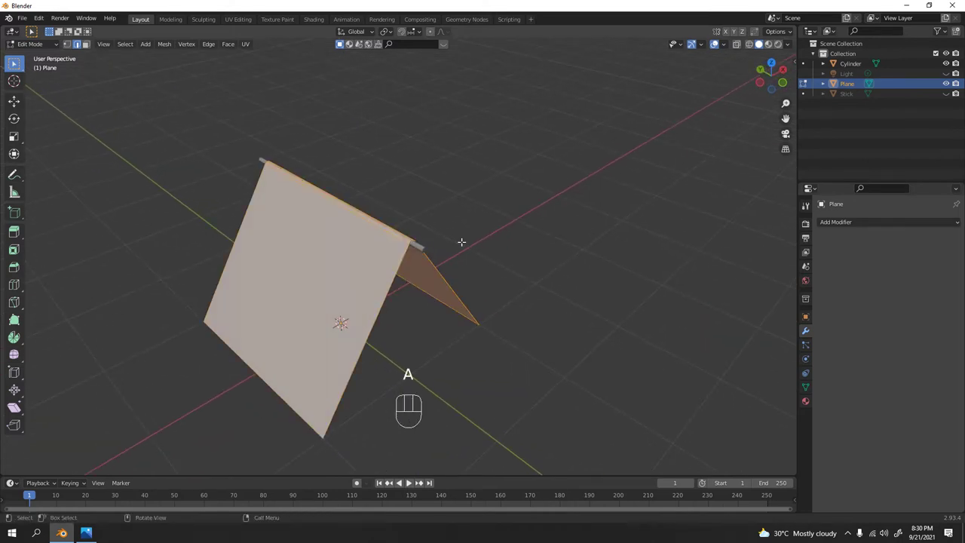
key("m")
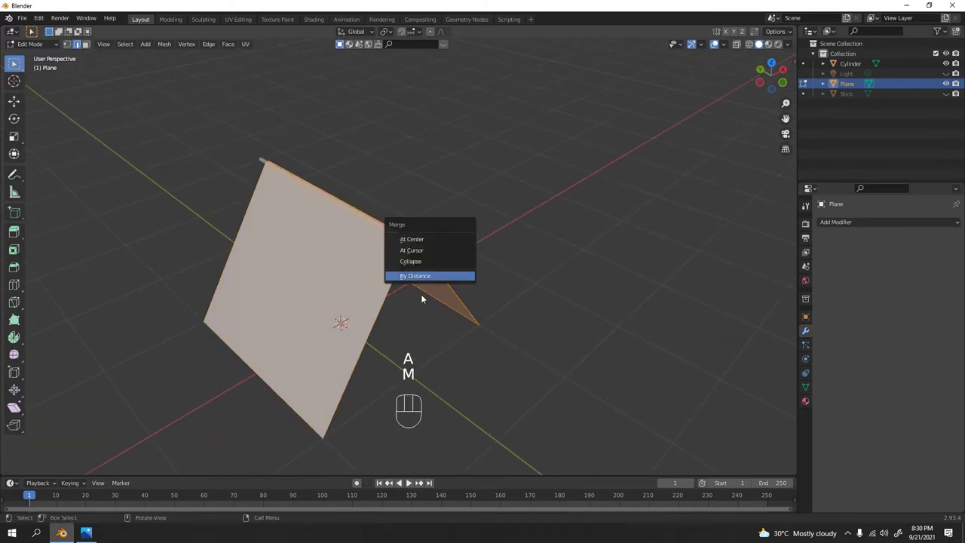
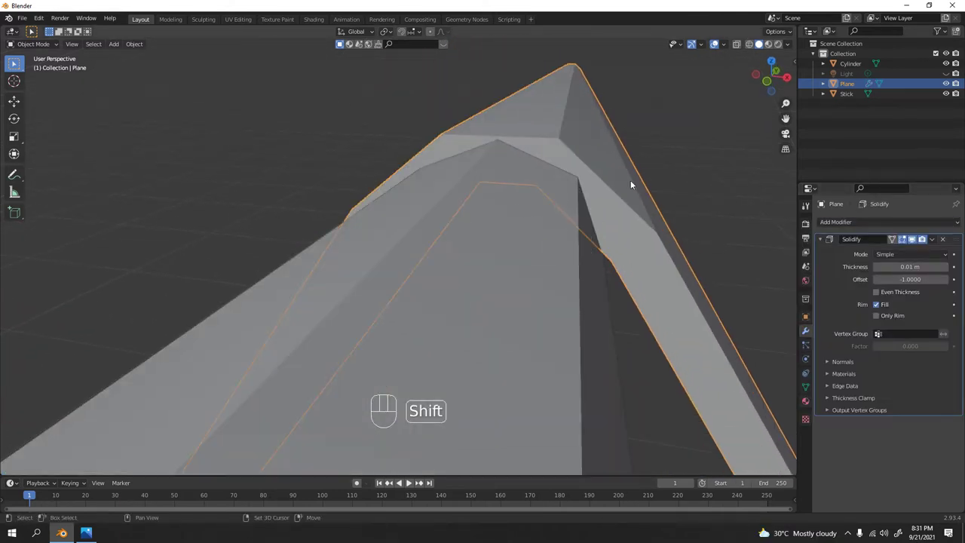
- Reduce the tent's Solidify thickness to 0.003 m for a thin shell
middle_click(633, 183)
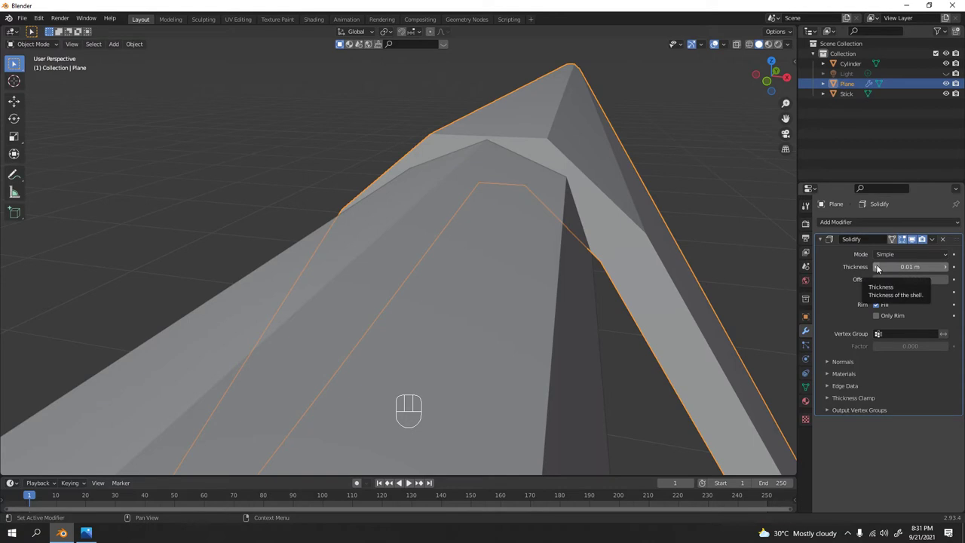
left_click(880, 268)
left_click(880, 267)
left_click_drag(585, 202, 596, 198)
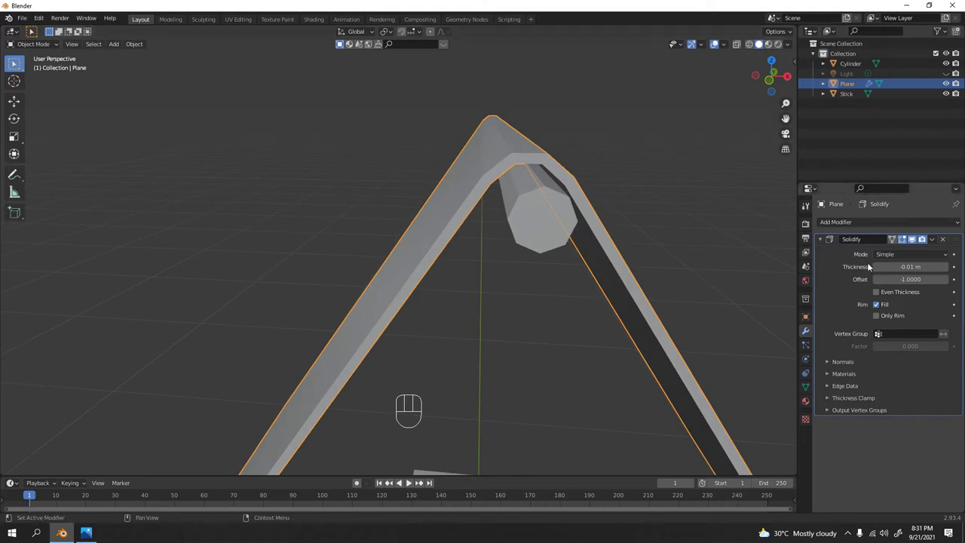
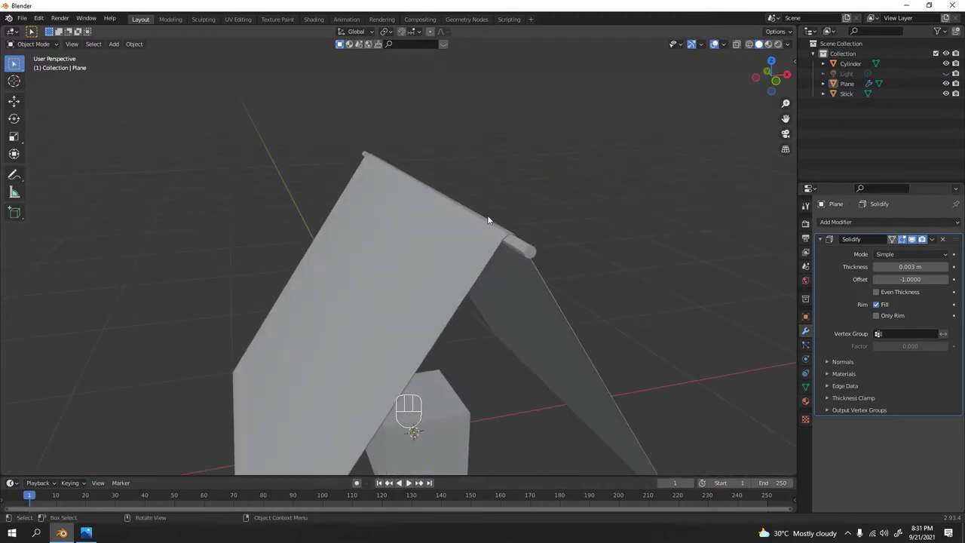
- From front view, frame the tent peak and select the ridge pole cylinder
key("KP_1")
left_click_drag(563, 188, 340, 440)
left_click_drag(604, 190, 532, 232)
middle_click(617, 288)
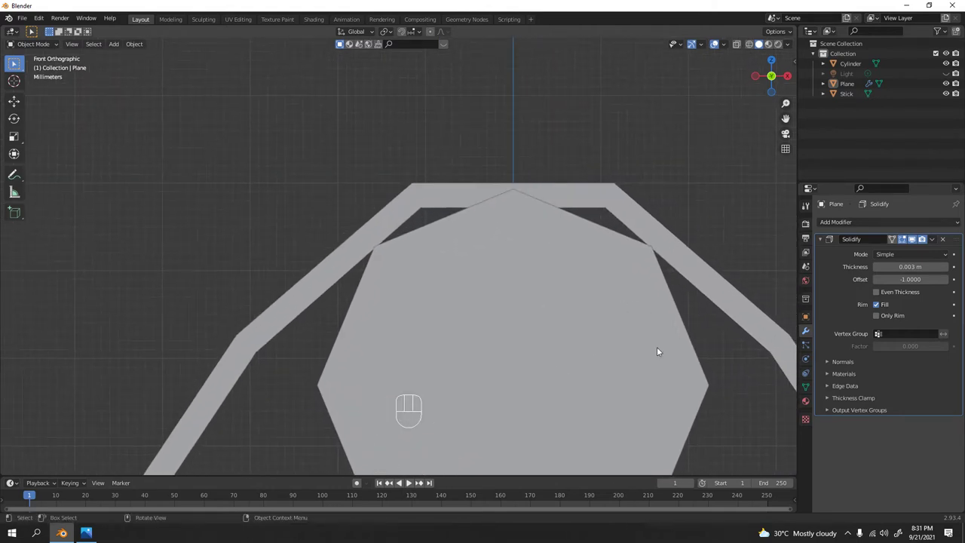
left_click(538, 356)
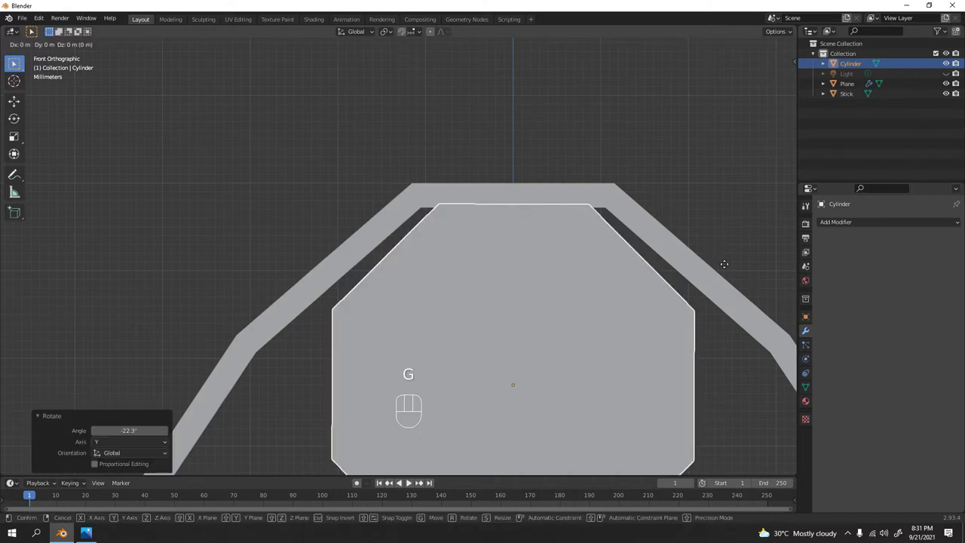
- Rescale the cylinder in X/Y (S, Shift+Z) into a slim ridge pole at scale 1.067
key("s")
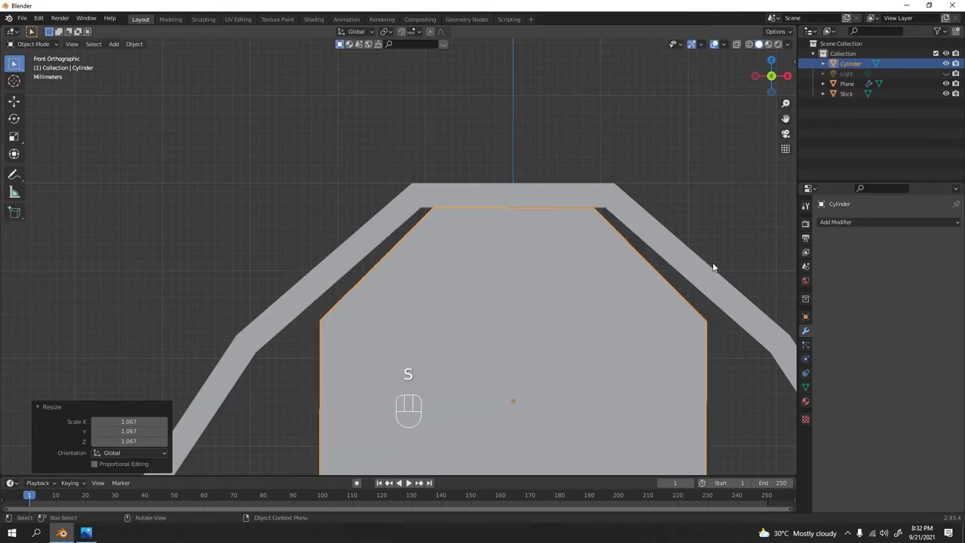
key("s")
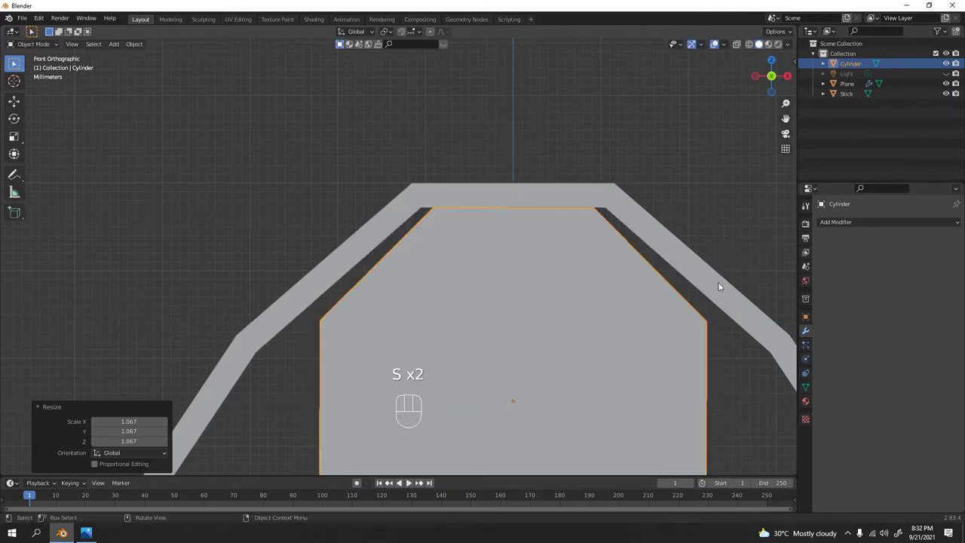
left_click_drag(428, 342, 465, 357)
middle_click(506, 349)
key("KP_1")
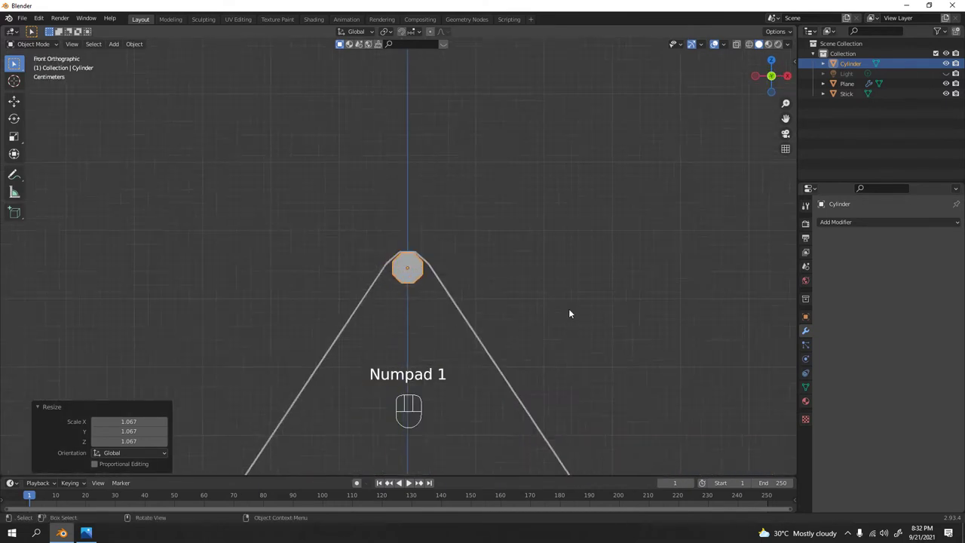
middle_click(379, 268)
key("s")
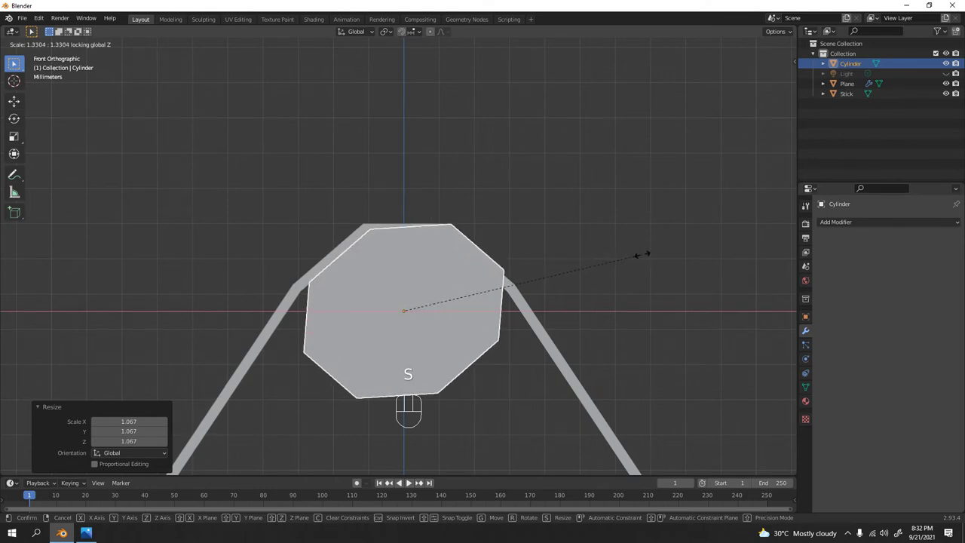
left_click(553, 208)
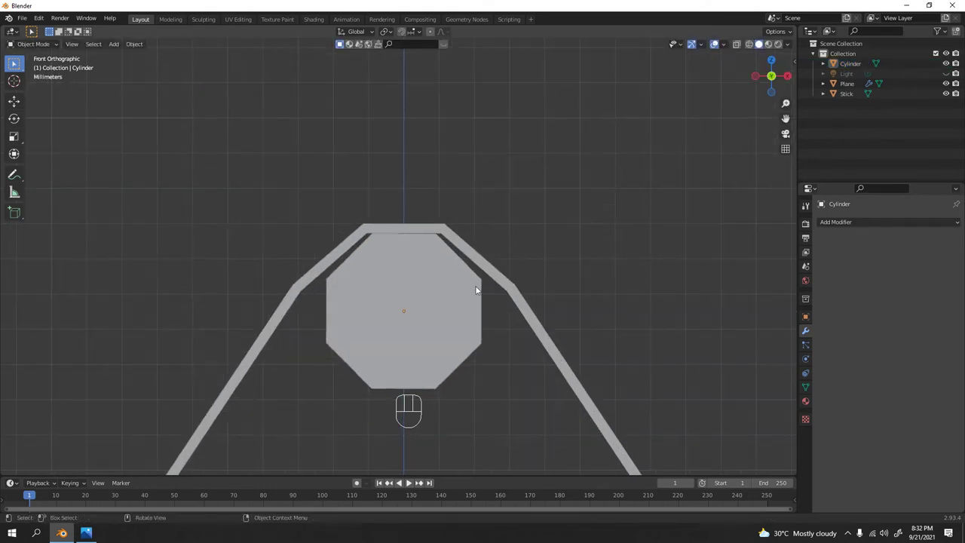
- Return to front view and enter Edit Mode on the ridge pole mesh
middle_click(437, 296)
middle_click(333, 331)
key("KP_1")
middle_click(453, 273)
key("Tab")
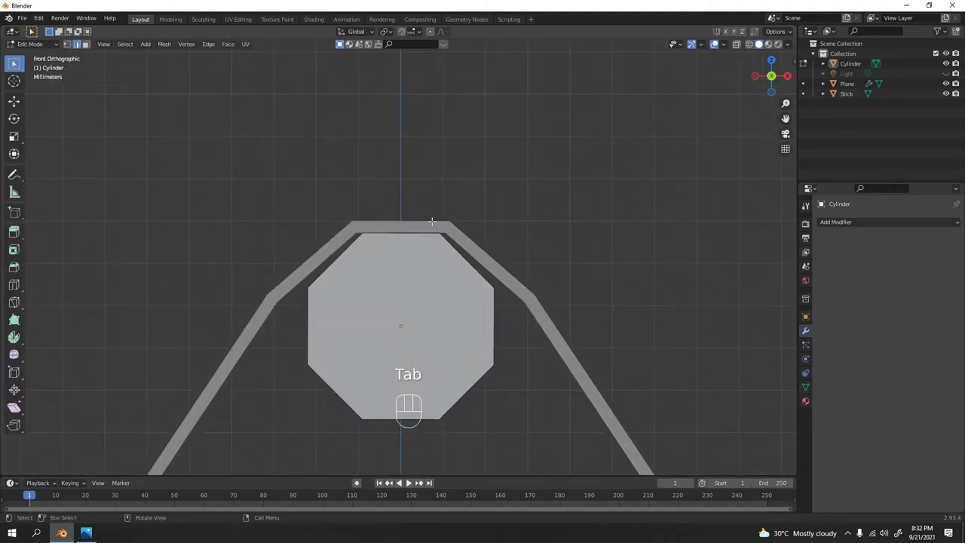
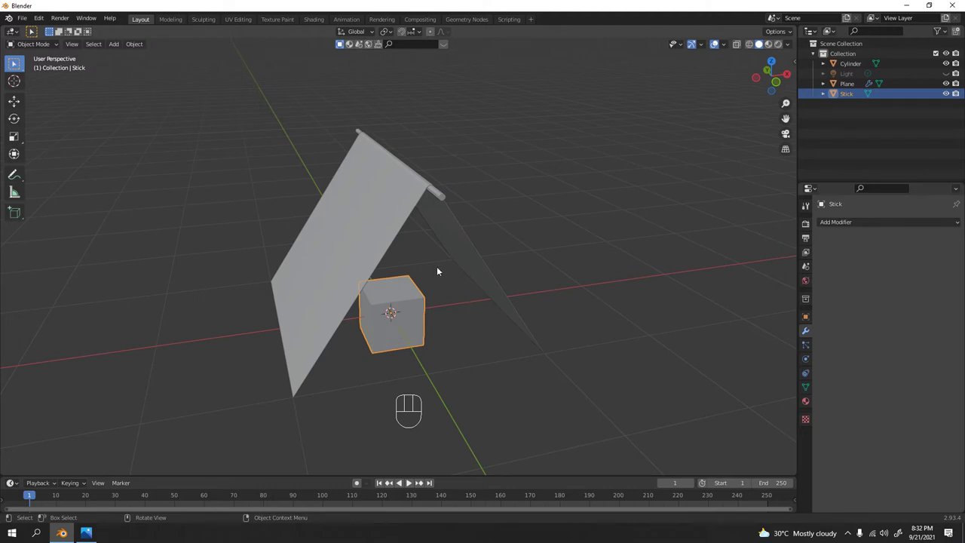
- From front view, scale and lower the Stick into a thin upright post beneath the ridge
key("KP_1")
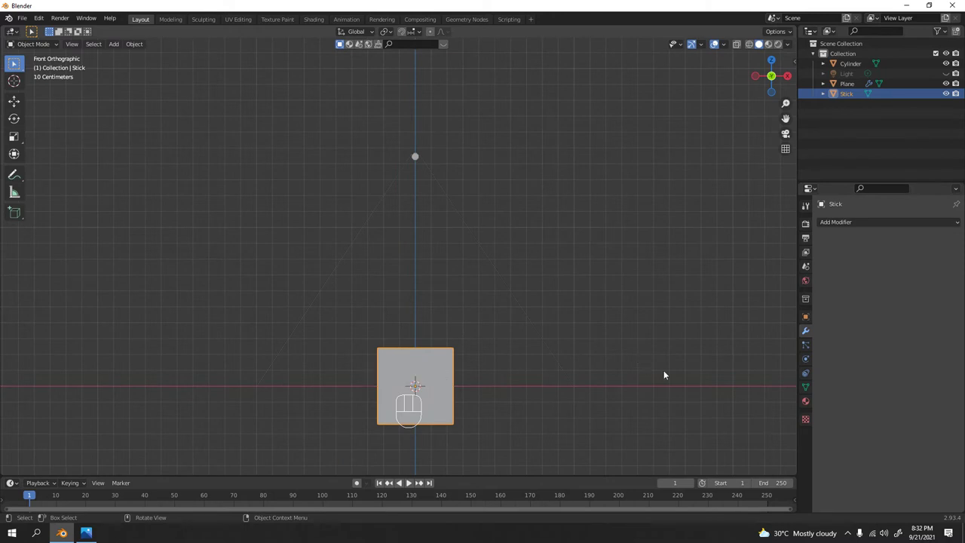
key("s")
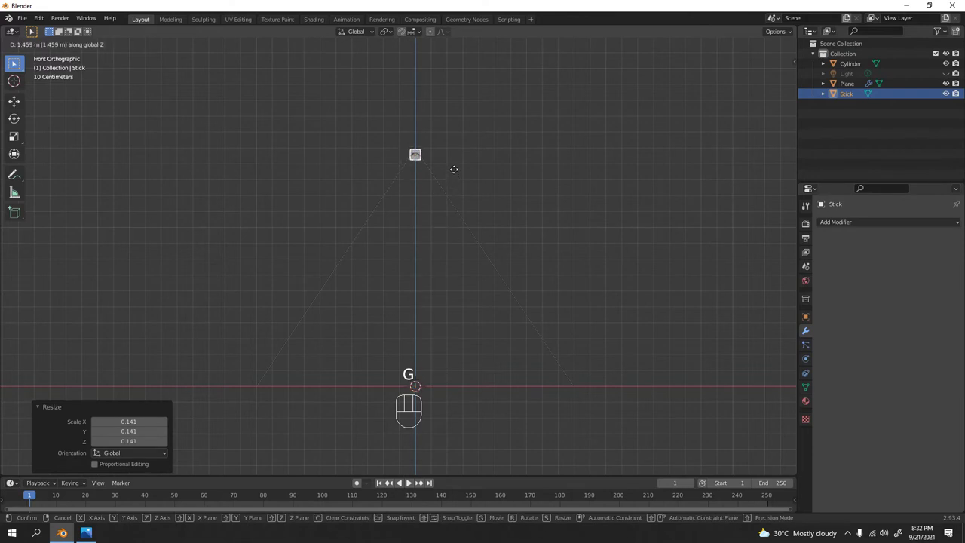
key("s")
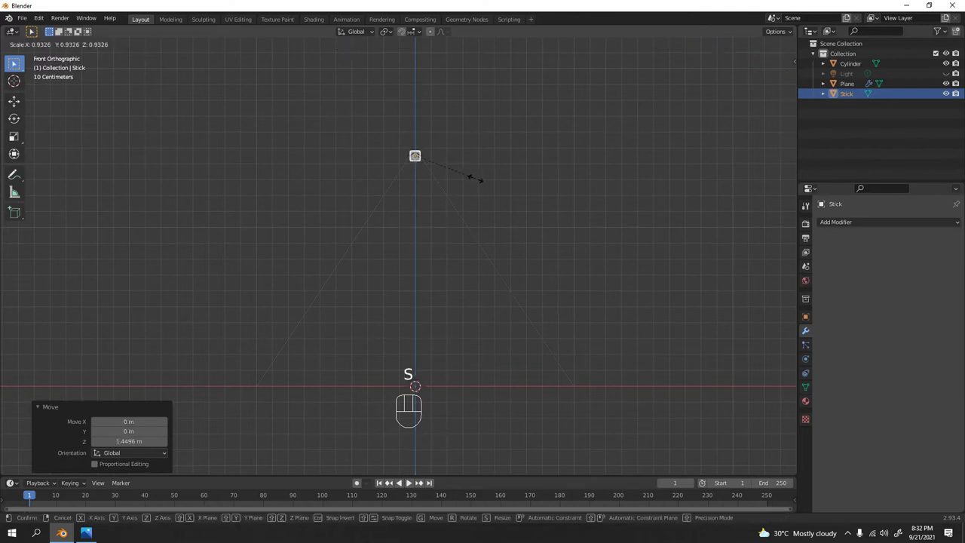
key("g")
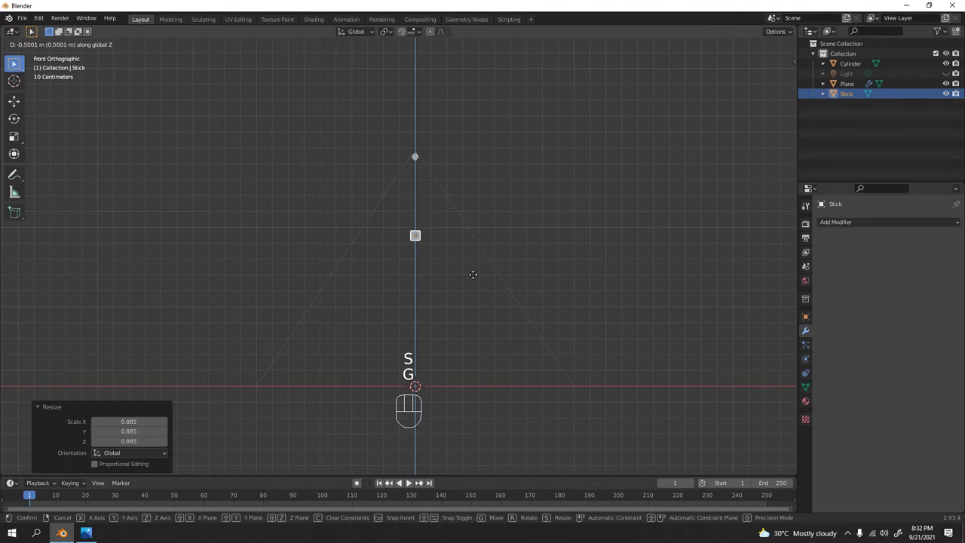
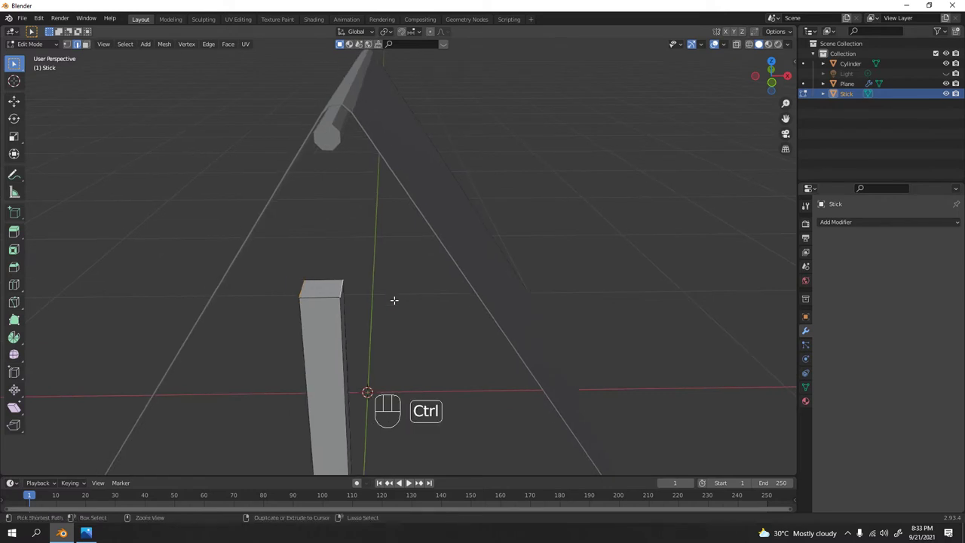
- Bevel the post's edges, merge vertices by distance, and cut an edge loop near its top
key("ctrl+v")
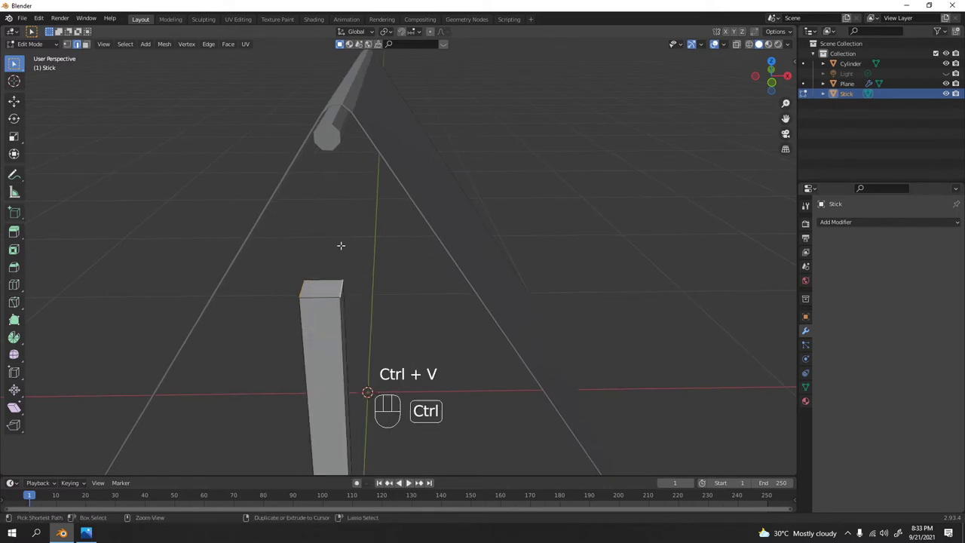
key("ctrl+b")
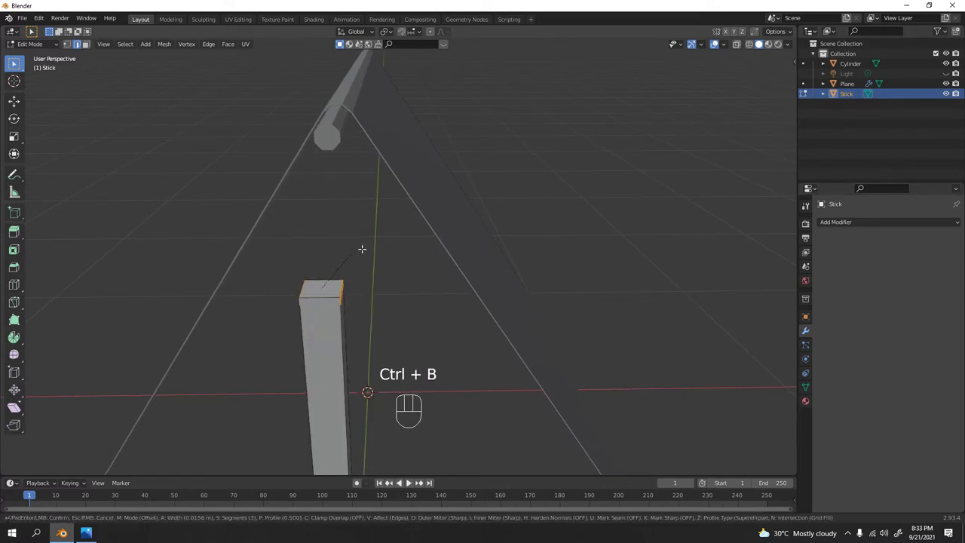
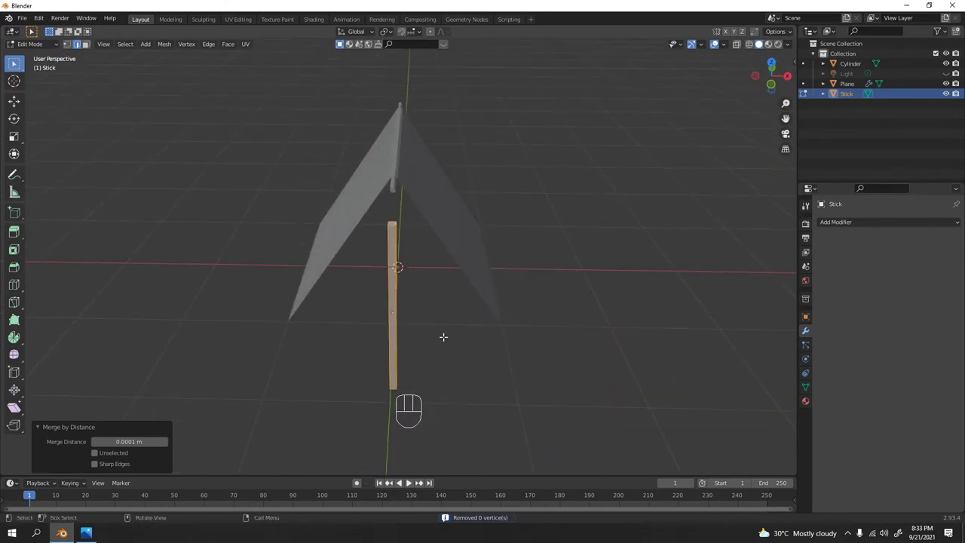
key("KP_1")
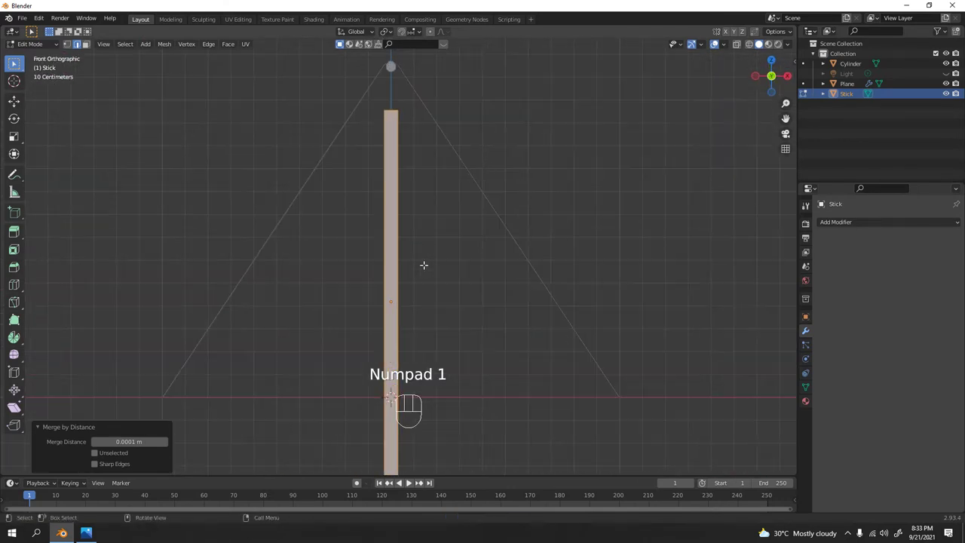
key("Tab")
key("Tab")
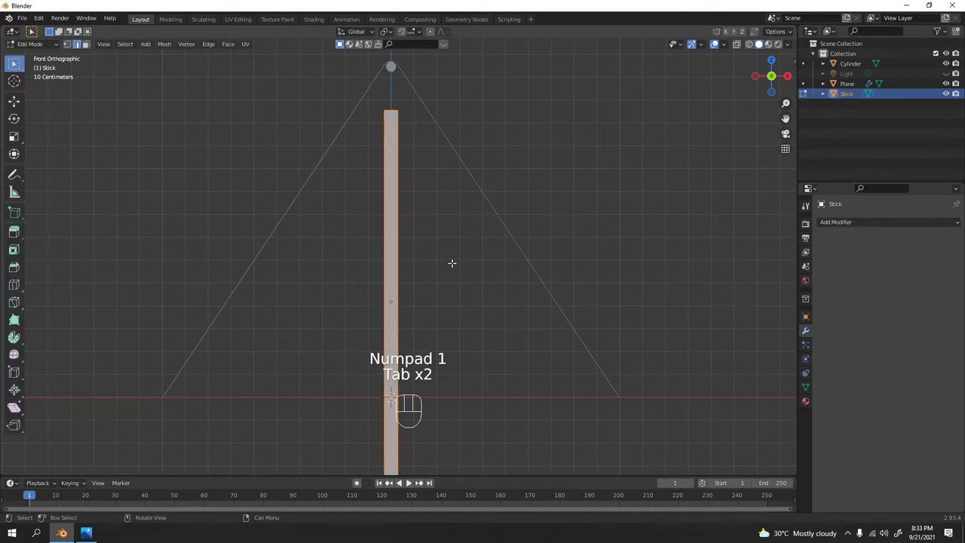
key("ctrl+r")
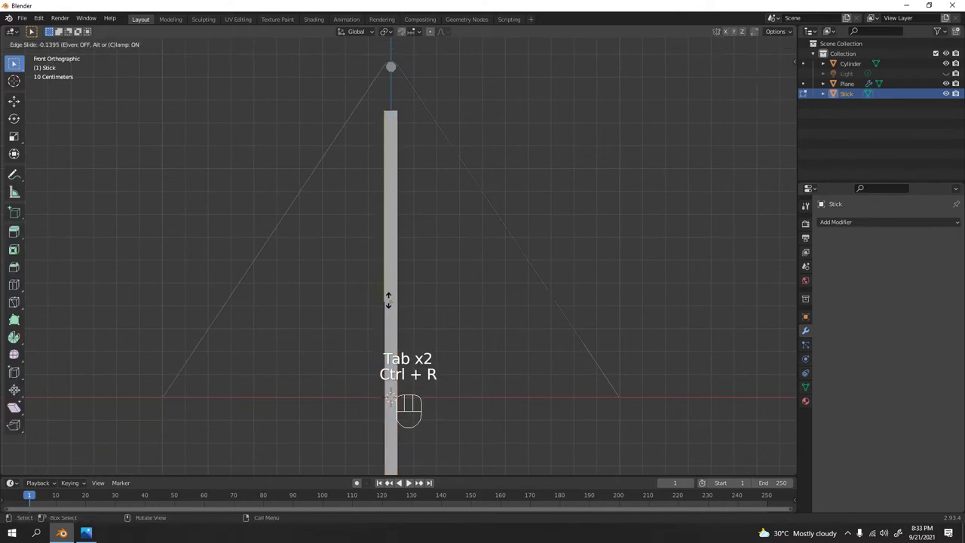
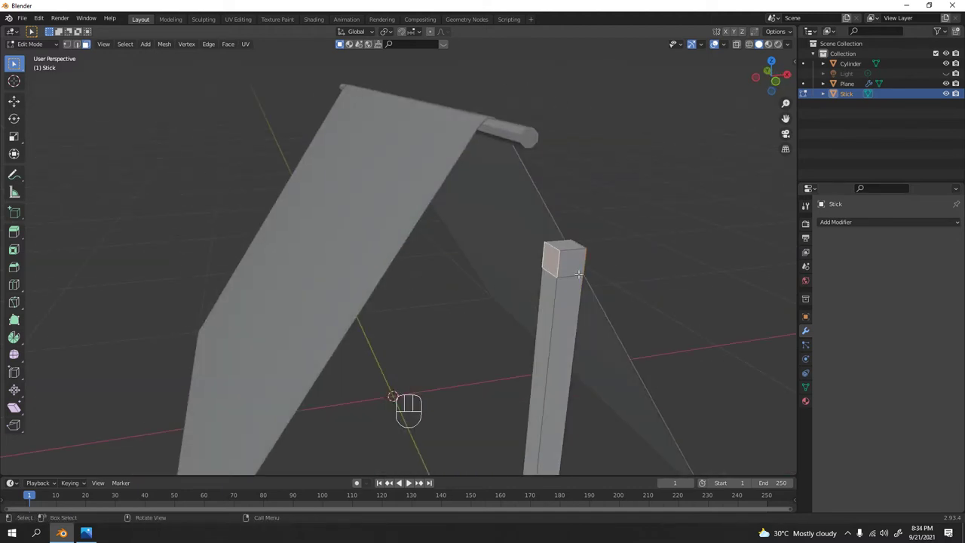
- Extrude the post's top side faces into two arms, lift their ends into a Y fork, scale tips to 0.524
left_click_drag(579, 268, 340, 41)
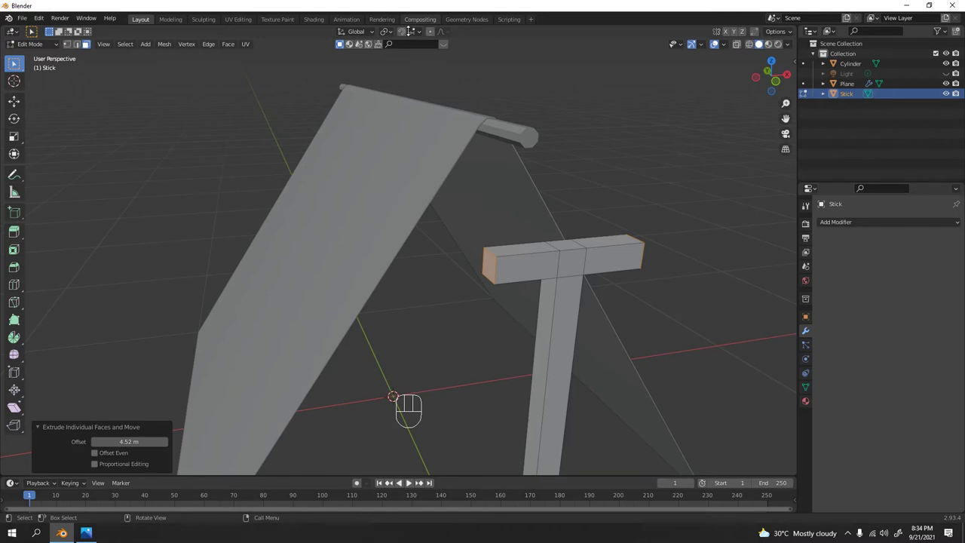
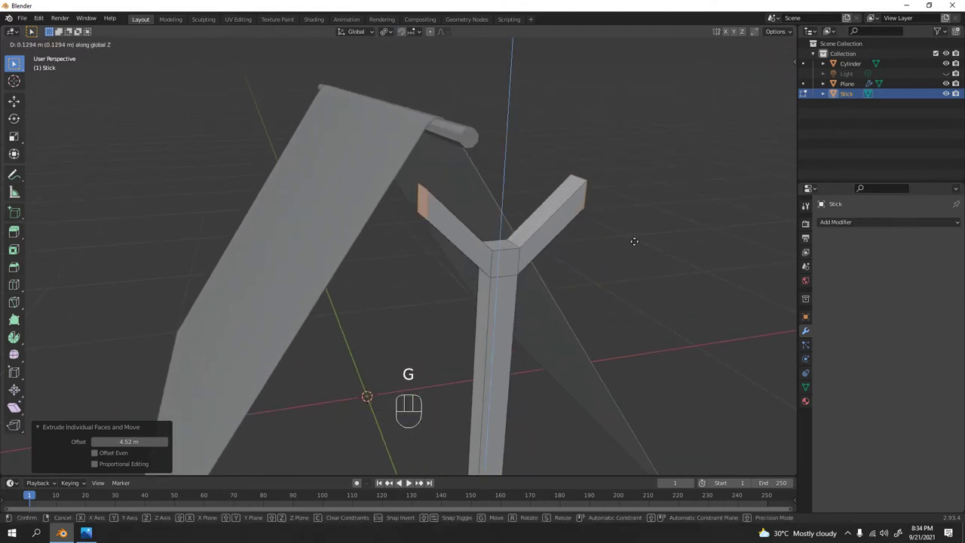
left_click_drag(396, 37, 508, 118)
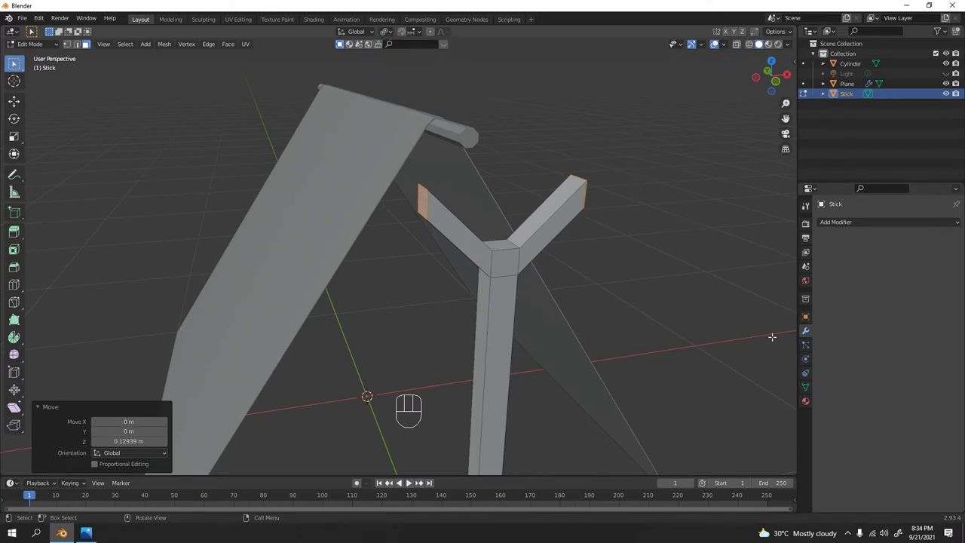
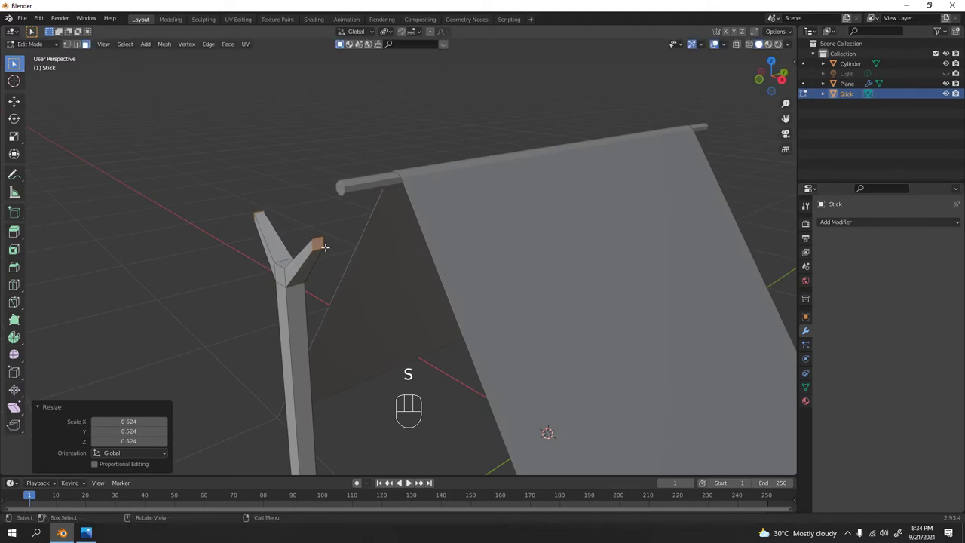
key("s")
middle_click(341, 41)
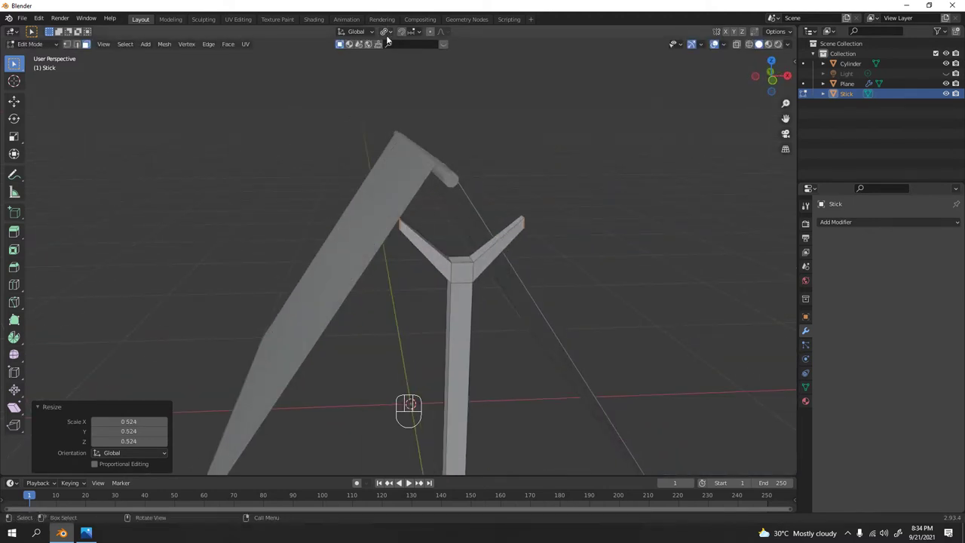
left_click_drag(391, 38, 415, 82)
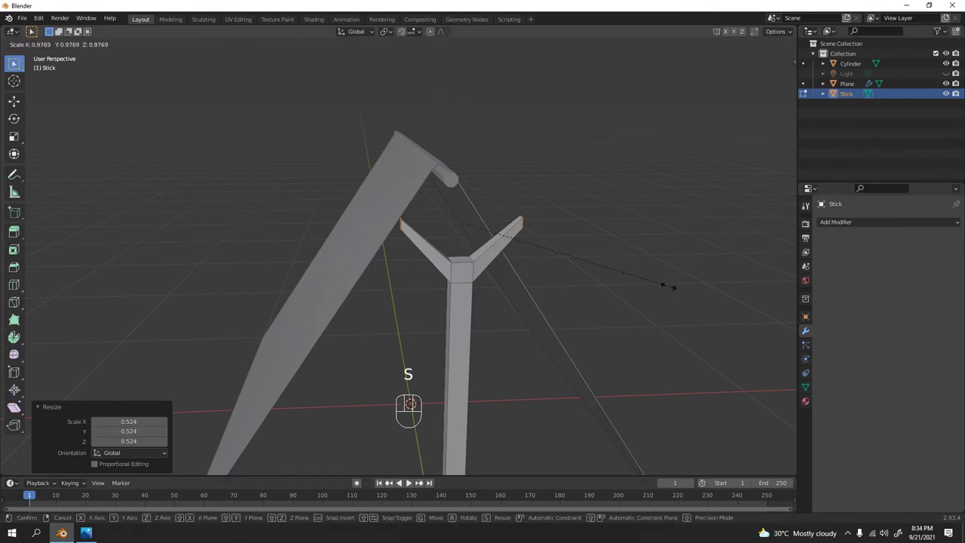
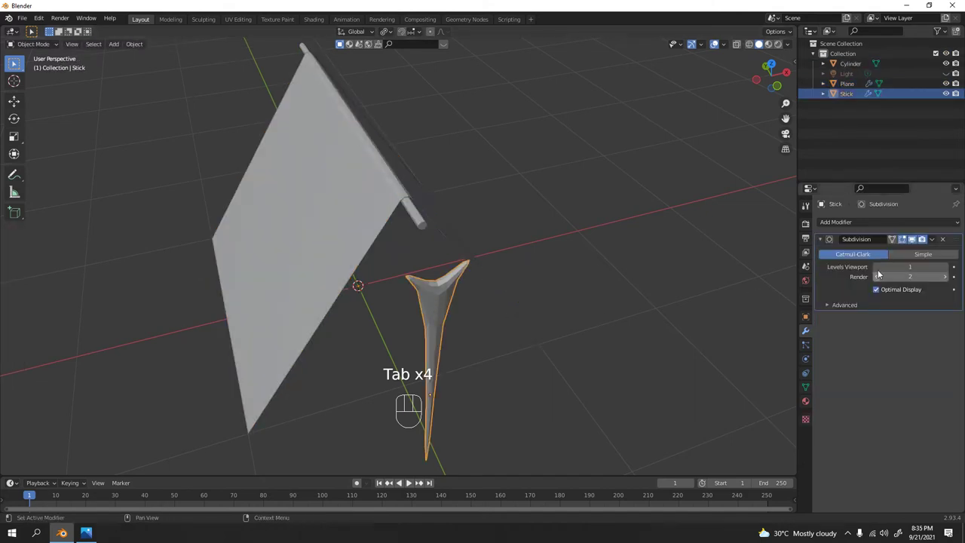
- Adjust the Stick's Subdivision level and add edge loops near the fork joint and on an arm
left_click_drag(398, 326, 393, 287)
middle_click(498, 271)
key("Tab")
key("ctrl+r")
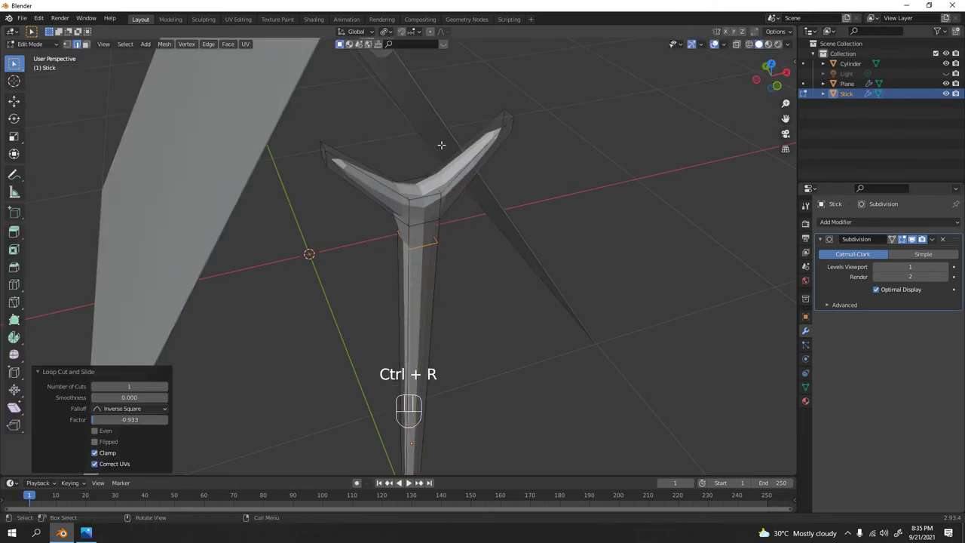
key("ctrl+r")
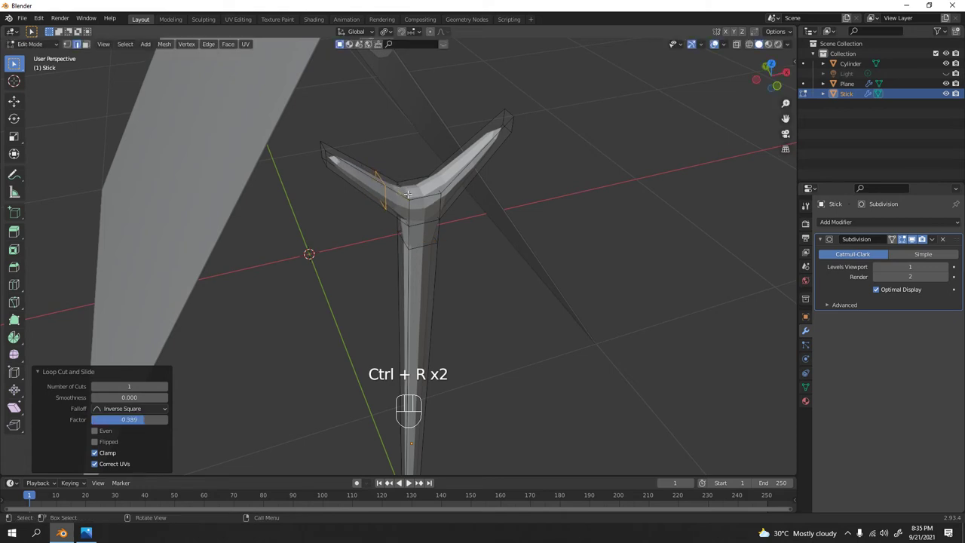
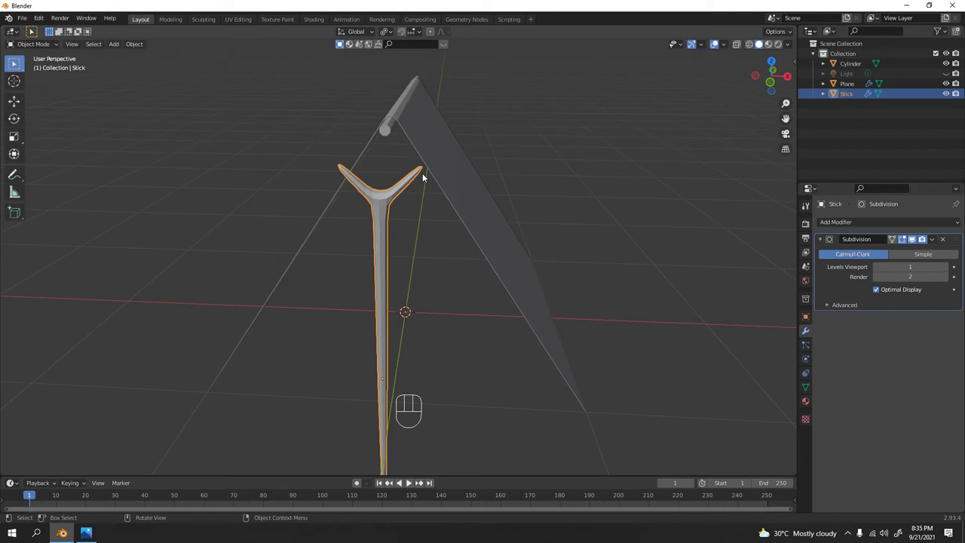
- Zoom out to the whole tent and slide another edge loop along the post
left_click(542, 135)
left_click_drag(310, 231, 397, 217)
left_click_drag(467, 274, 417, 273)
middle_click(415, 303)
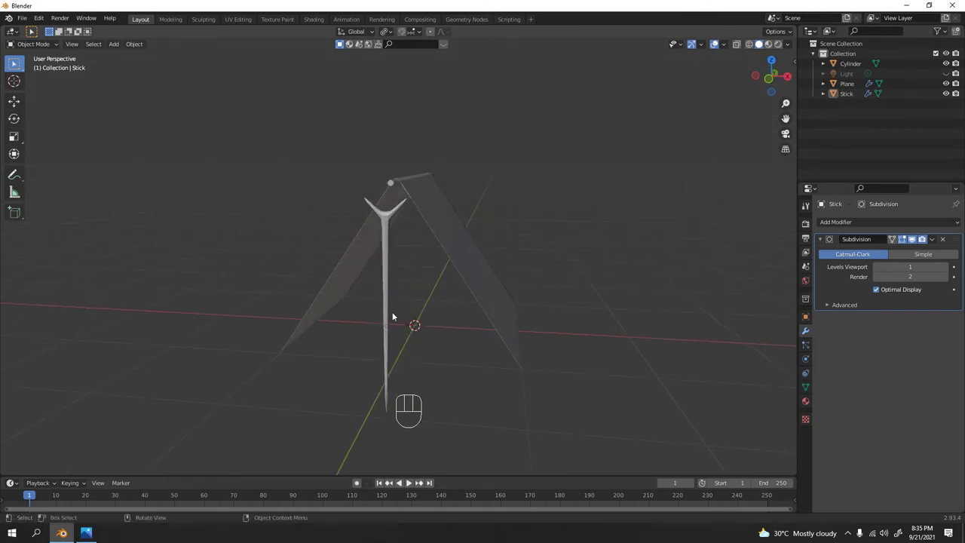
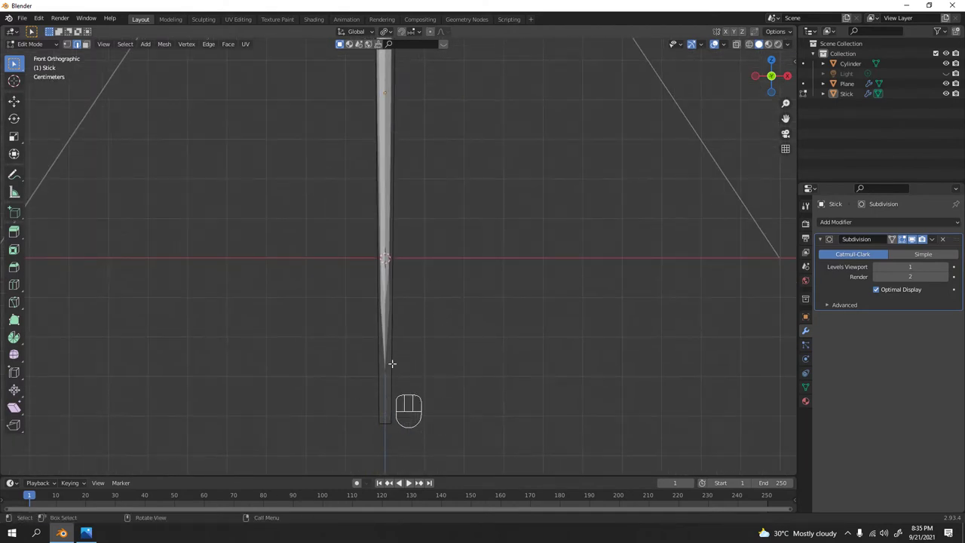
key("ctrl+r")
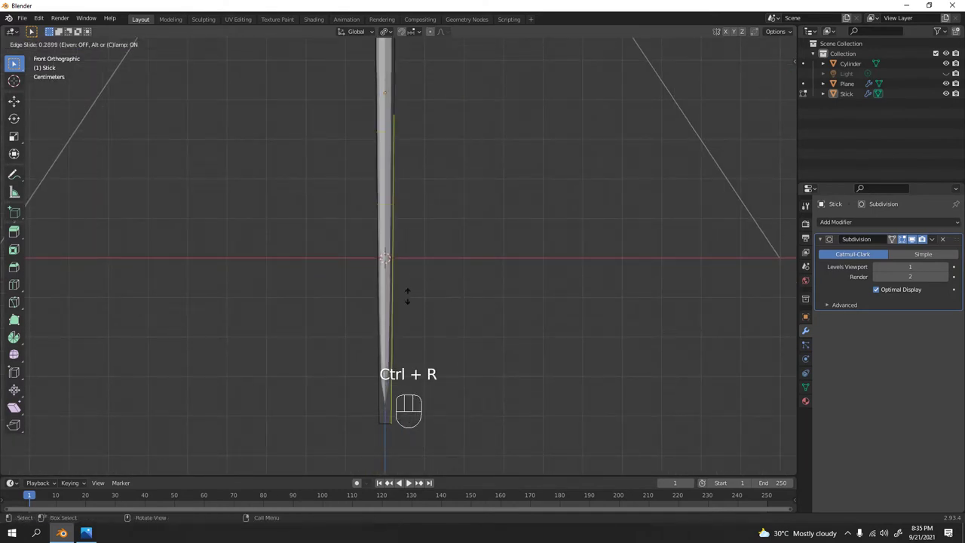
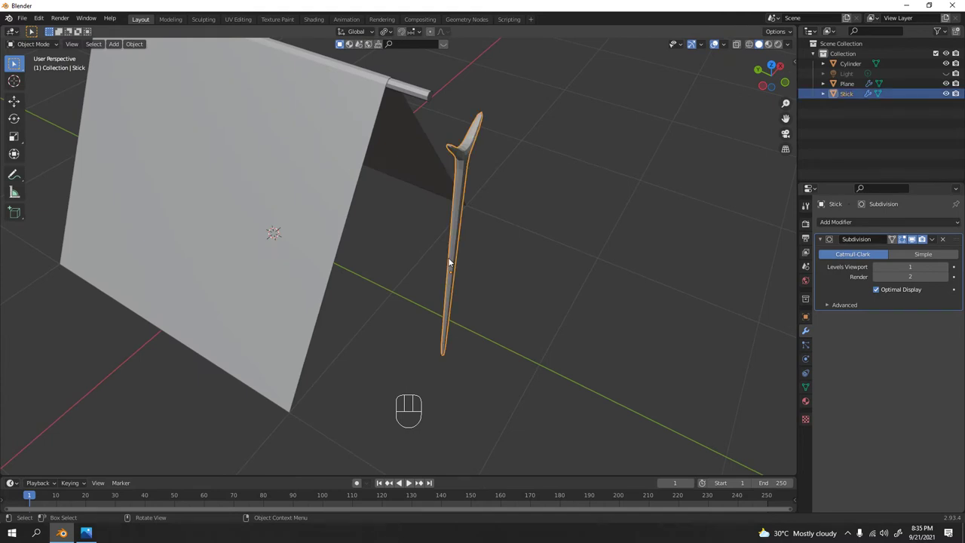
- Shrink the forked stick and move it along Y to the ridge pole's front end
key("KP_1")
left_click_drag(438, 311, 724, 308)
key("s")
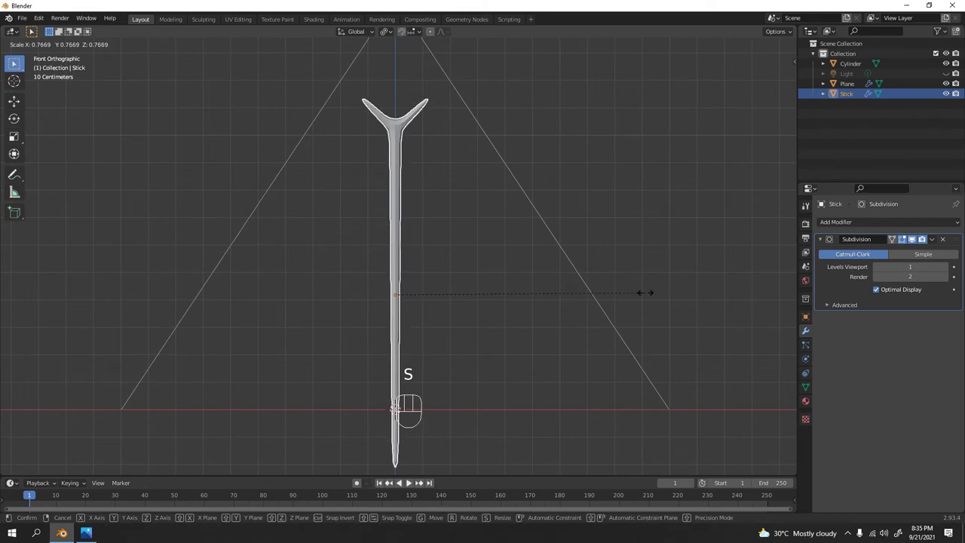
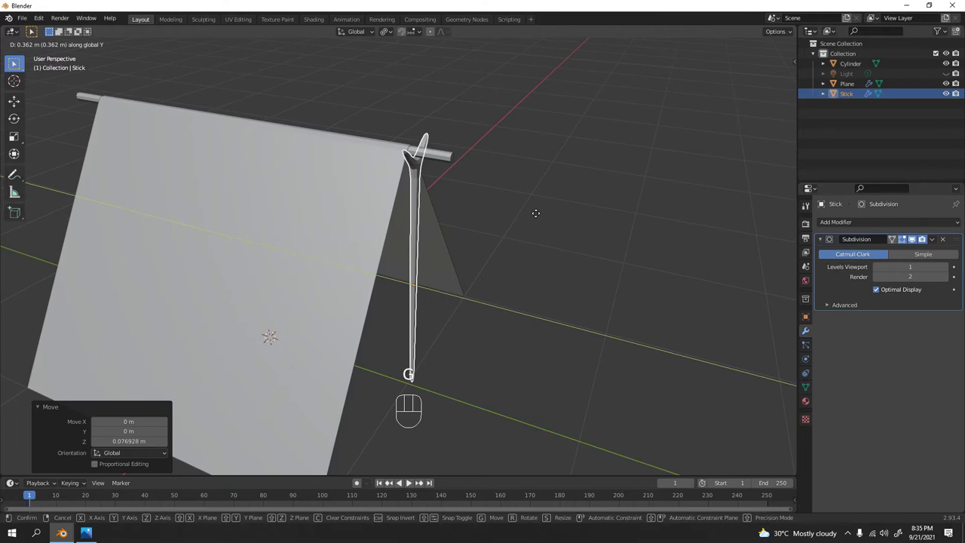
left_click_drag(567, 174, 428, 183)
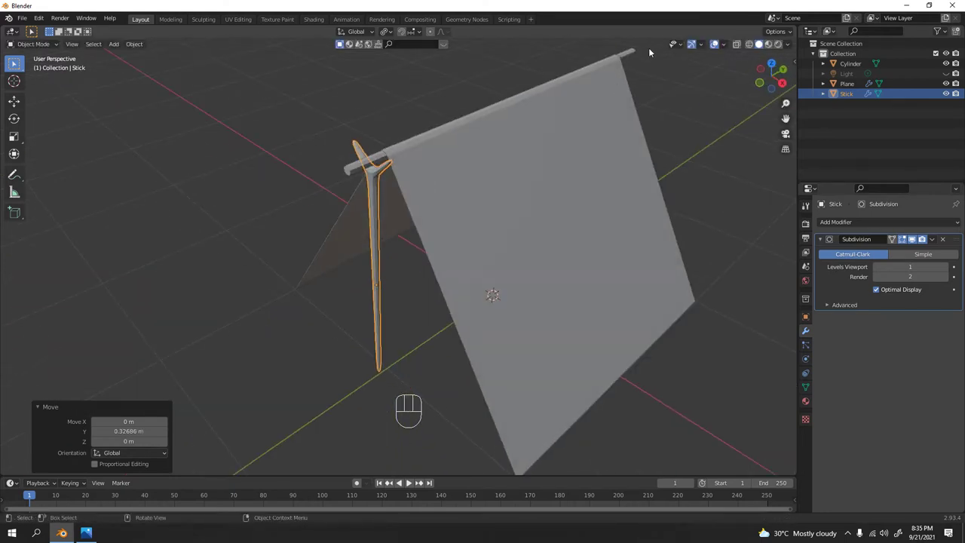
- Nudge the stick so its fork cradles the pole end, checking it from all around, and confirm
middle_click(441, 213)
key("KP_1")
left_click_drag(401, 167, 426, 217)
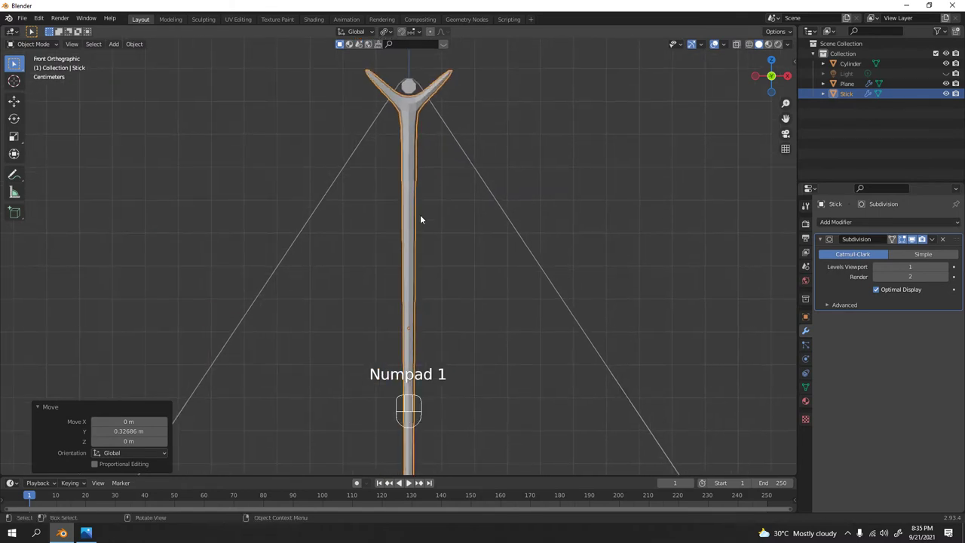
left_click_drag(438, 180, 453, 287)
left_click_drag(469, 289, 462, 384)
key("g")
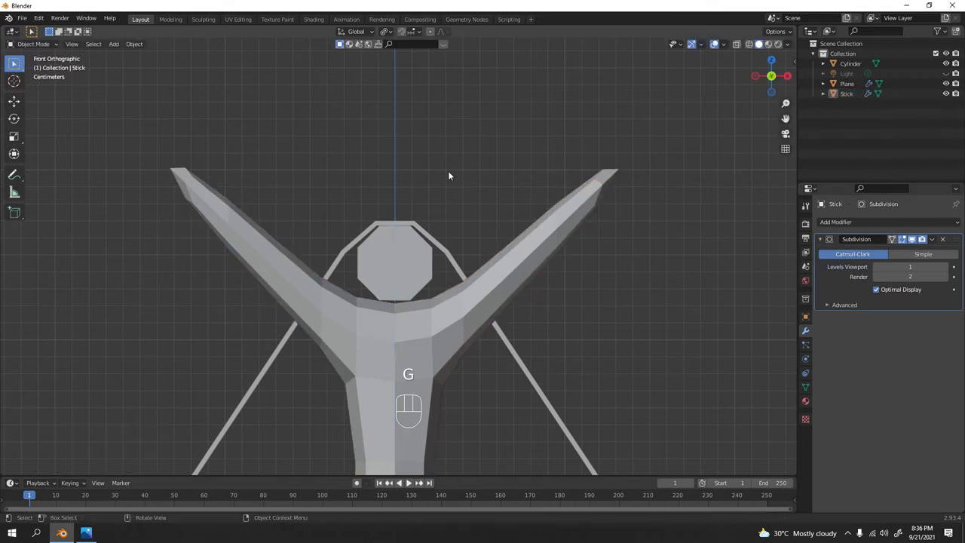
left_click_drag(368, 403, 496, 403)
left_click_drag(592, 377, 544, 366)
middle_click(498, 345)
middle_click(452, 344)
left_click(419, 353)
left_click_drag(465, 322, 425, 324)
middle_click(574, 226)
left_click(896, 227)
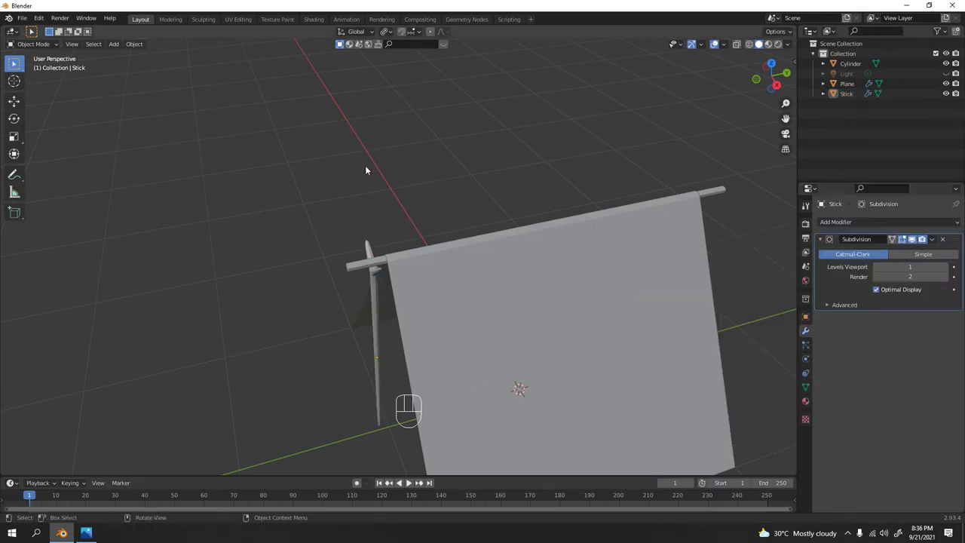
- Select the forked stick and apply its Subdivision modifier, leaving no modifiers
left_click_drag(313, 266, 446, 217)
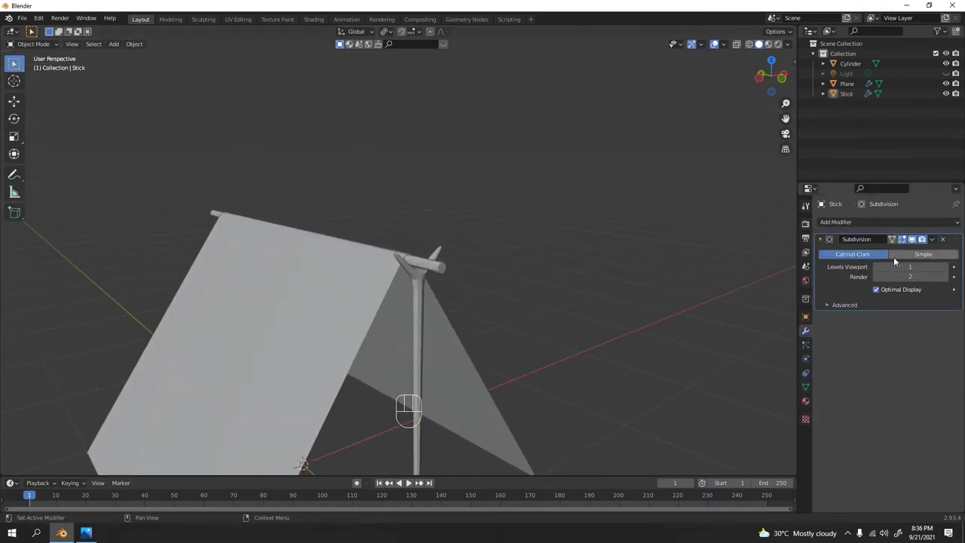
middle_click(595, 261)
left_click(406, 322)
middle_click(468, 291)
key("Tab")
key("Tab")
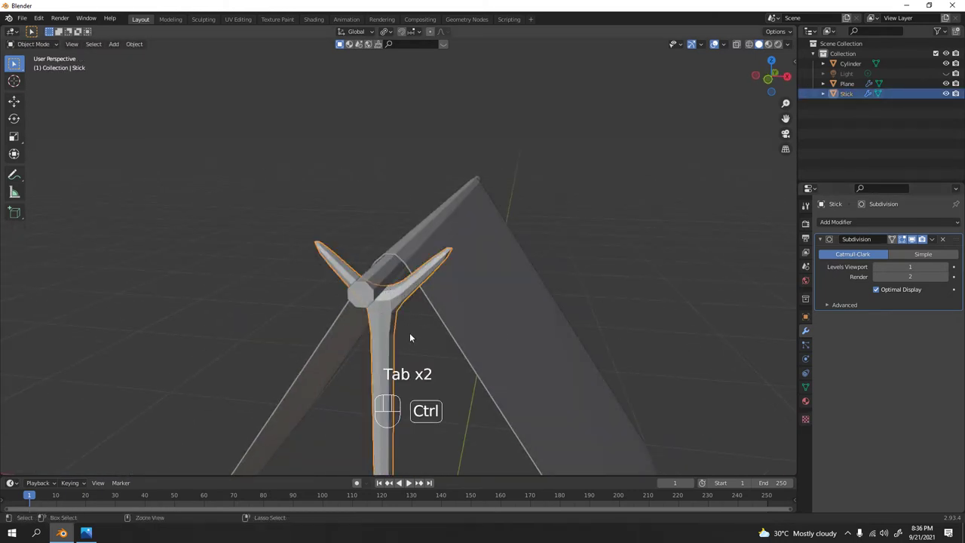
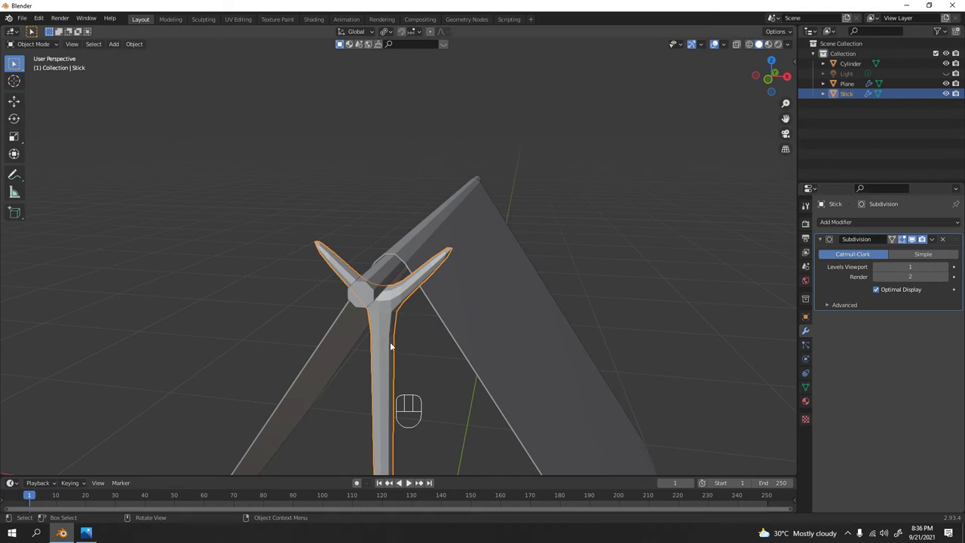
key("ctrl+a")
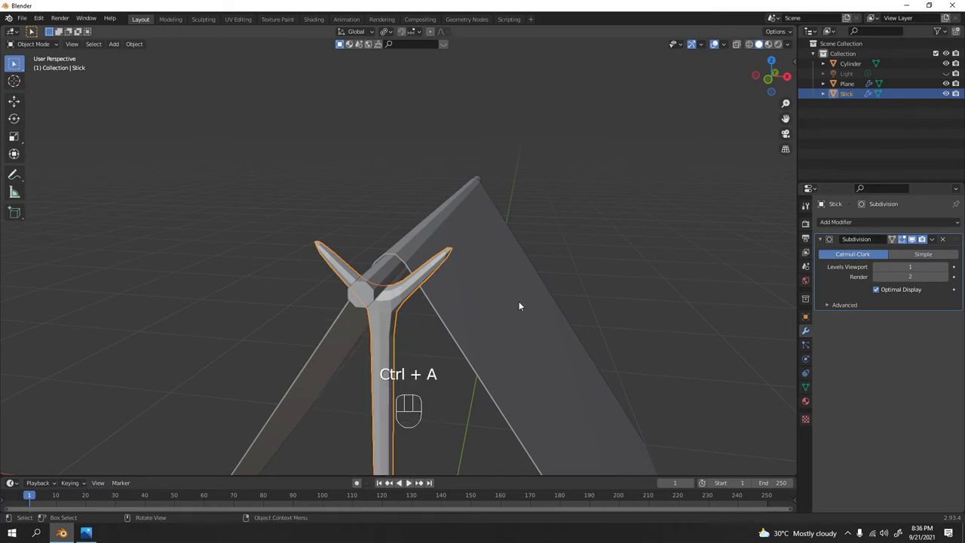
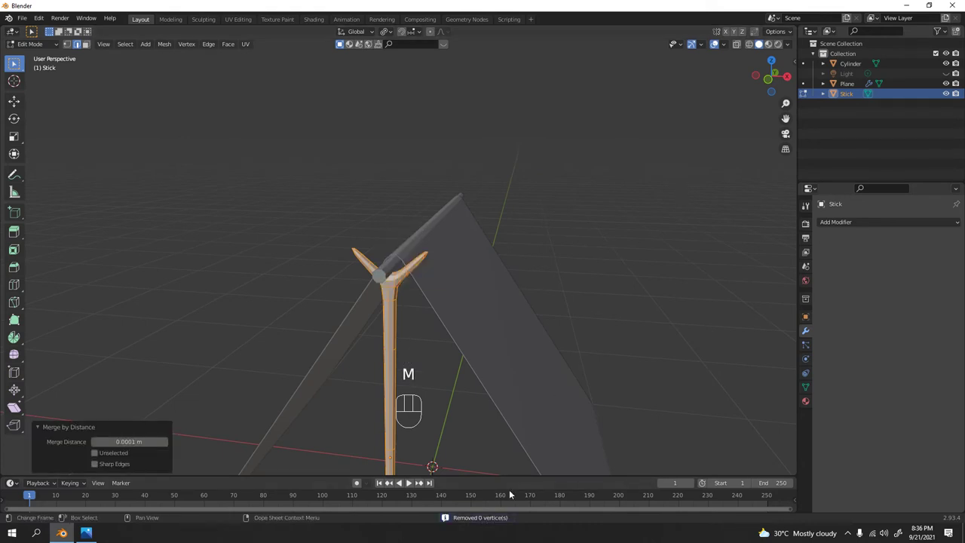
- Run Merge by Distance on the stick mesh (nothing removed) and inspect the result
key("Tab")
left_click(658, 227)
middle_click(651, 225)
left_click_drag(432, 195, 469, 209)
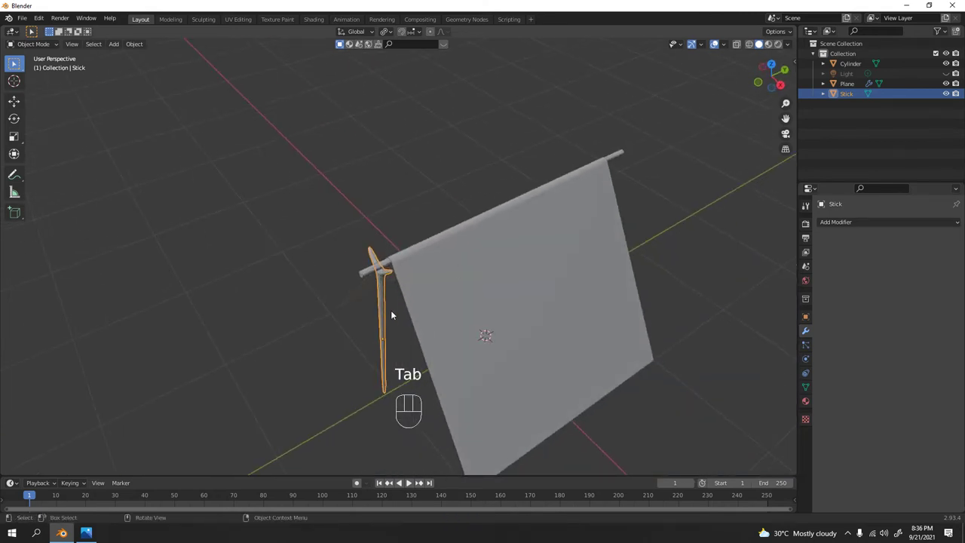
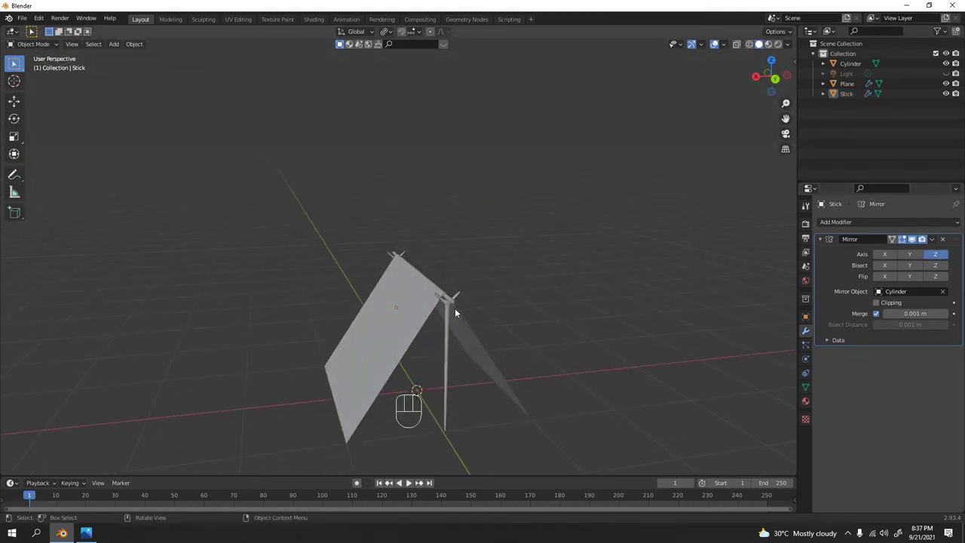
- Orbit around the tent to inspect the mirrored forked post at the ridge pole's far end
left_click_drag(425, 338, 599, 325)
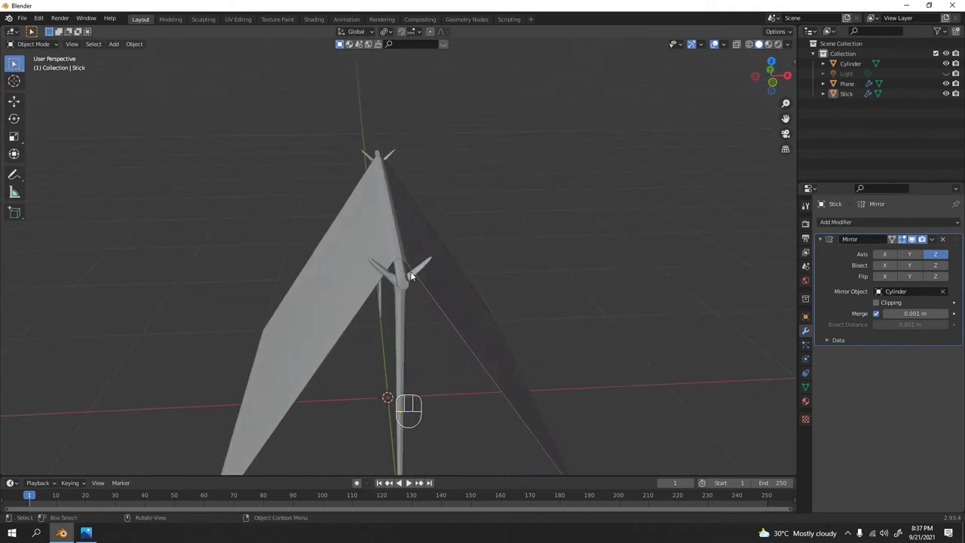
left_click_drag(504, 310, 434, 297)
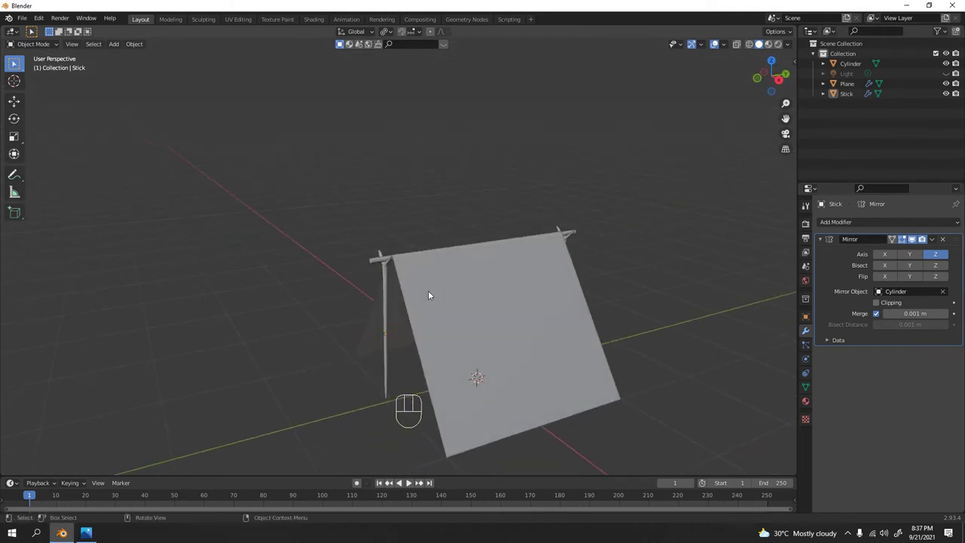
left_click_drag(369, 304, 453, 301)
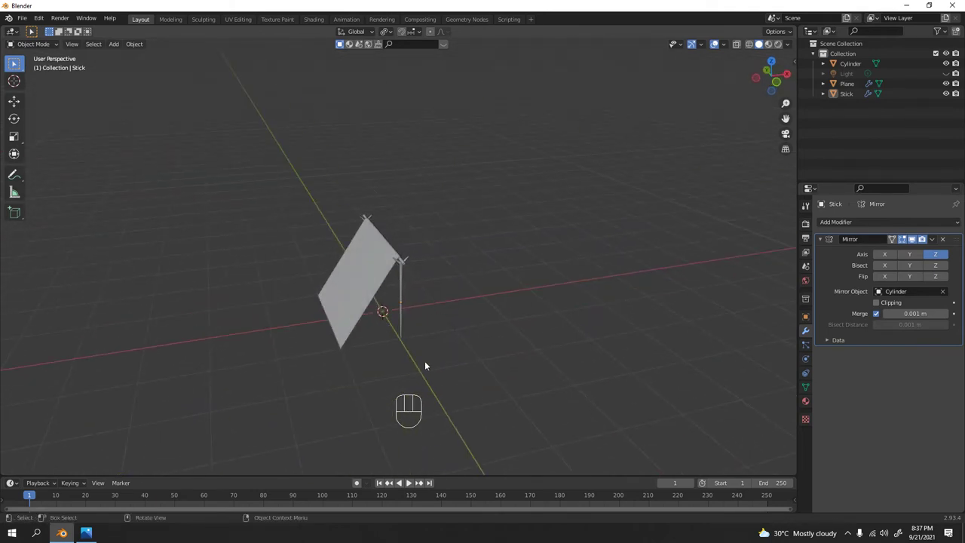
- Add a new 2 m mesh plane (Plane.001) at the origin as the tent floor
key("KP_1")
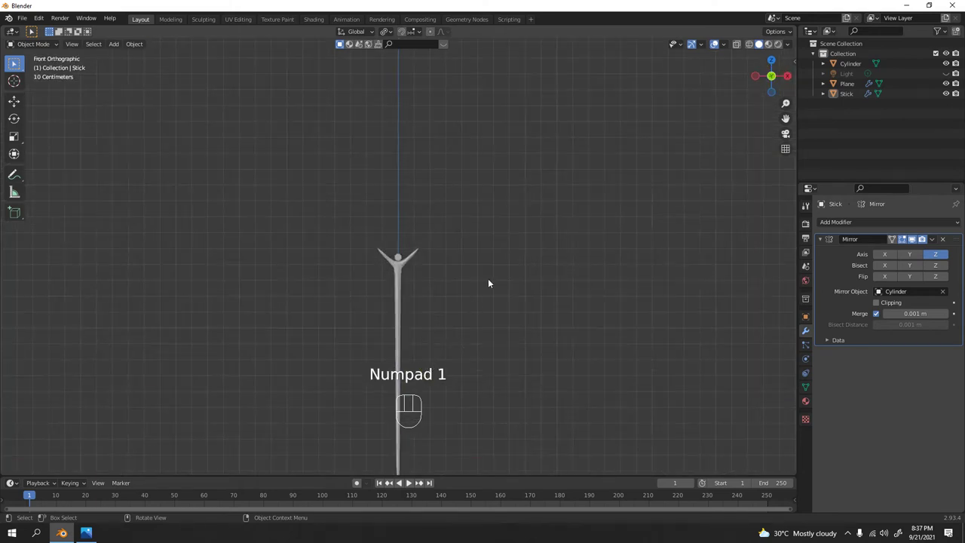
left_click(493, 282)
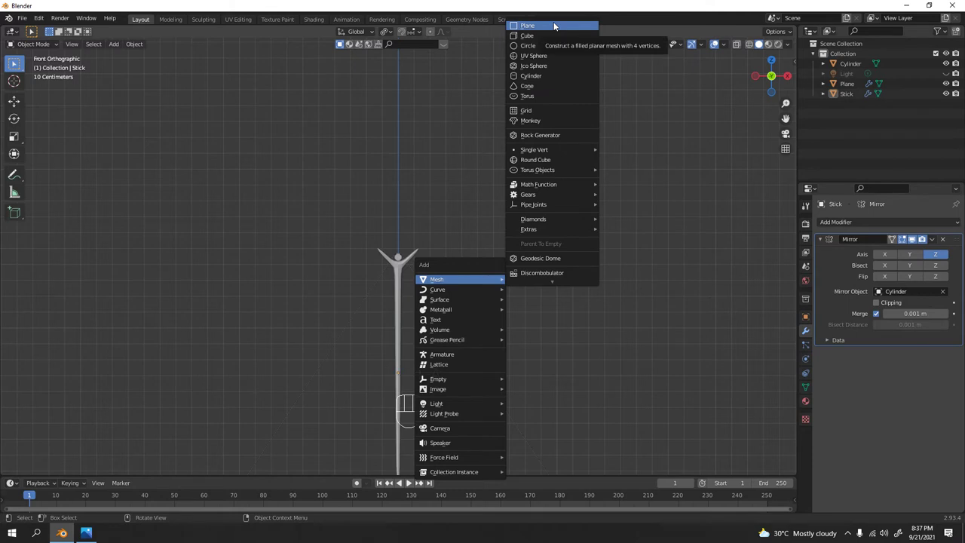
left_click_drag(441, 278, 458, 297)
left_click_drag(559, 289, 557, 258)
left_click_drag(581, 263, 536, 278)
left_click_drag(514, 233, 528, 262)
left_click_drag(587, 292, 610, 282)
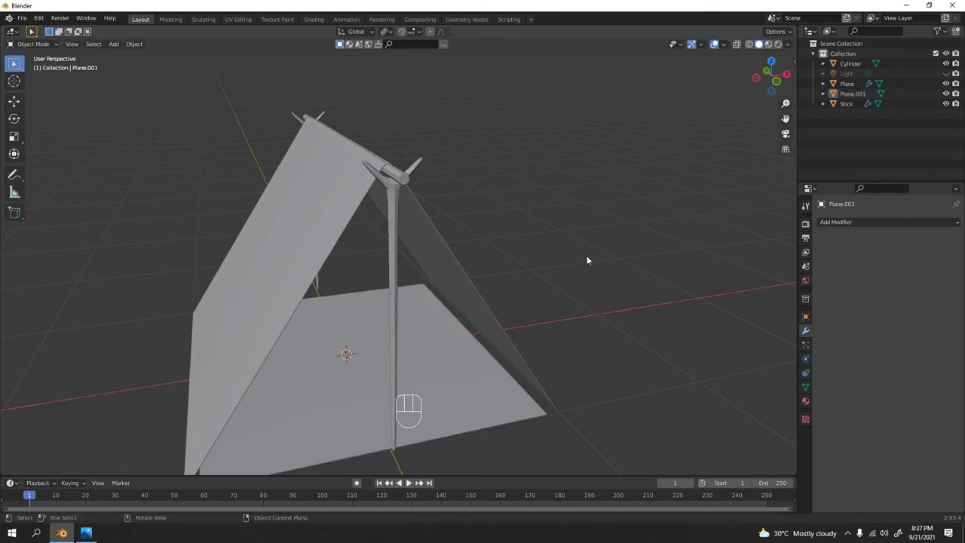
left_click_drag(409, 376, 443, 372)
- Select the floor plane and start scaling it to fit under the tent
left_click(382, 382)
left_click_drag(397, 383, 438, 401)
key("s")
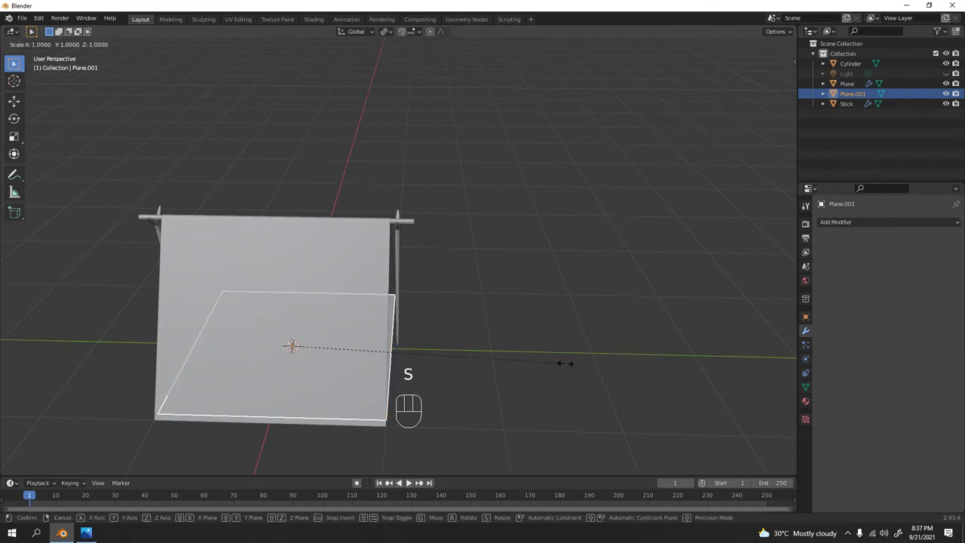
- Confirm the floor plane's size, then frame the stick's lower end from the front
left_click(571, 258)
left_click_drag(548, 254, 474, 249)
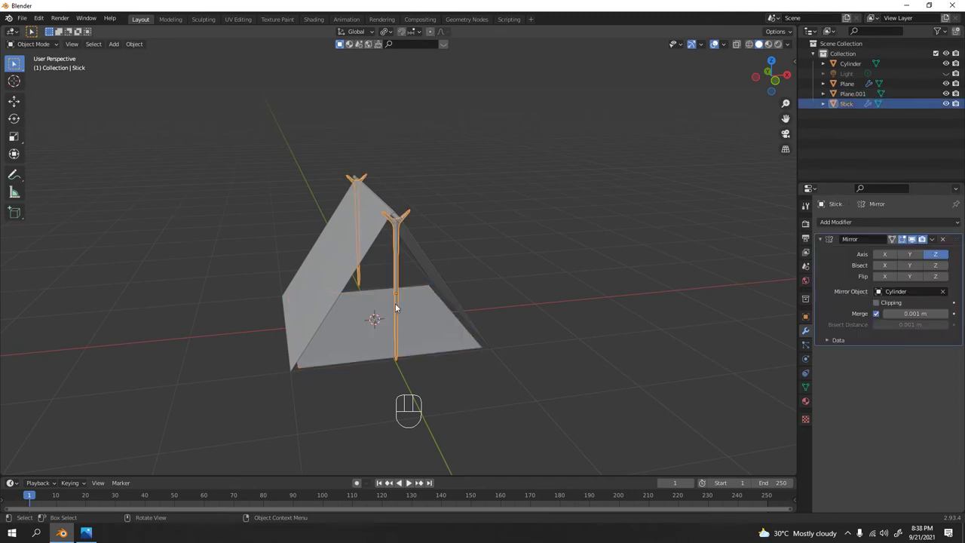
key("KP_1")
left_click_drag(435, 294, 447, 310)
key("KP_1")
left_click_drag(426, 318, 424, 192)
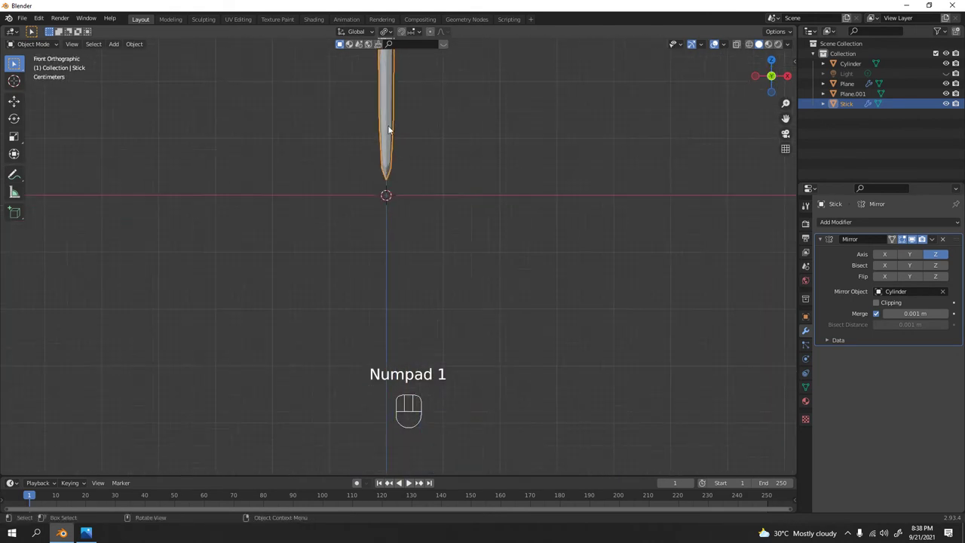
left_click_drag(410, 162, 433, 230)
- Extend and taper the stick's bottom to a ground point, check in wireframe, then select the tent canvas
key("Tab")
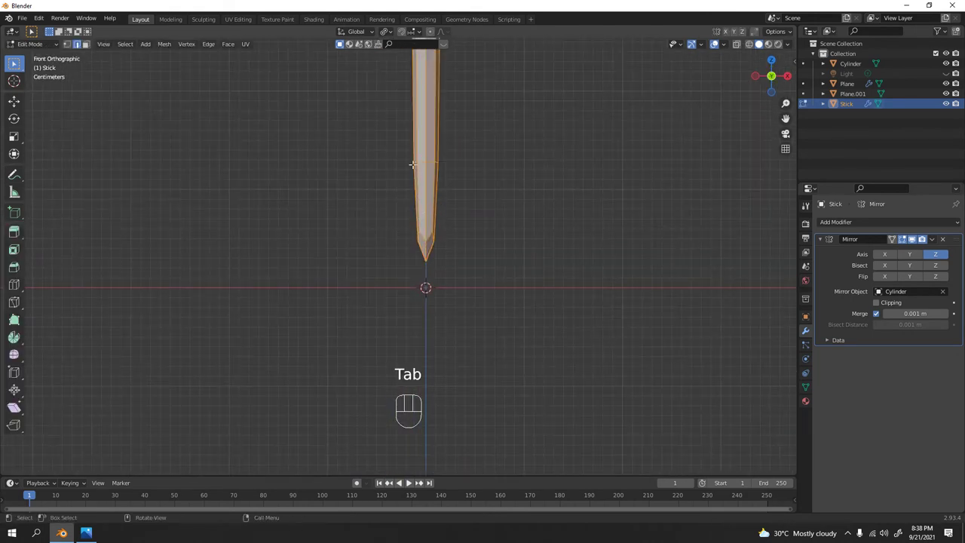
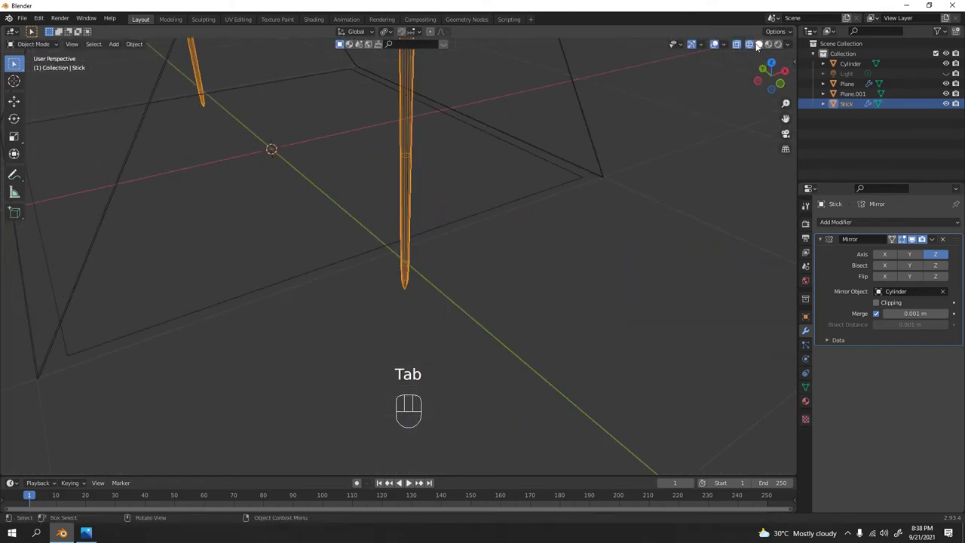
left_click(759, 46)
left_click_drag(431, 254, 597, 240)
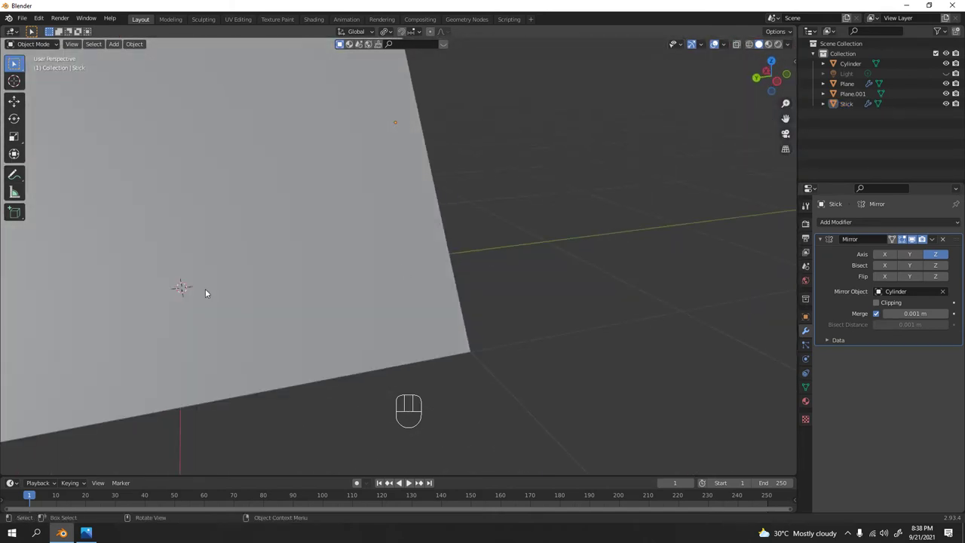
left_click_drag(463, 200, 344, 194)
left_click_drag(465, 229, 481, 245)
left_click_drag(569, 224, 506, 216)
left_click_drag(532, 319, 662, 311)
left_click(285, 263)
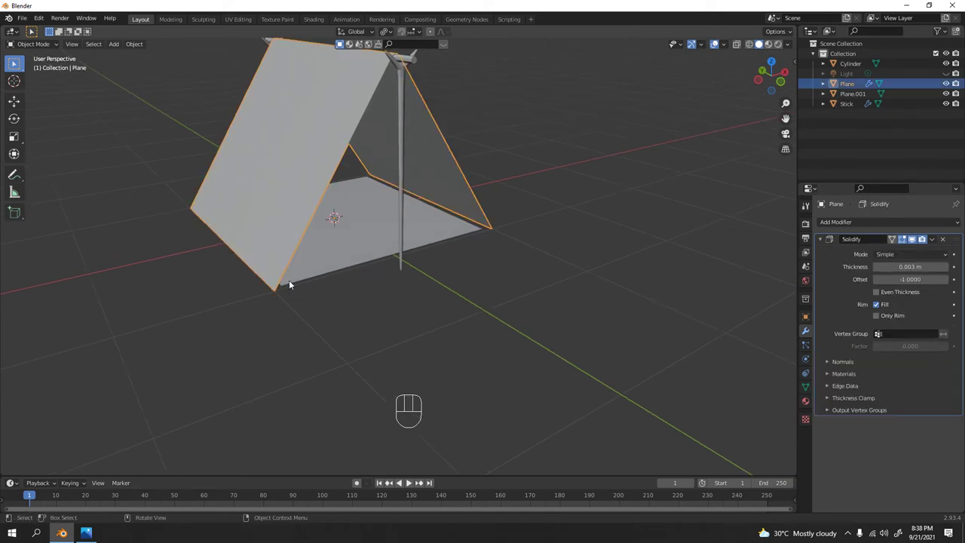
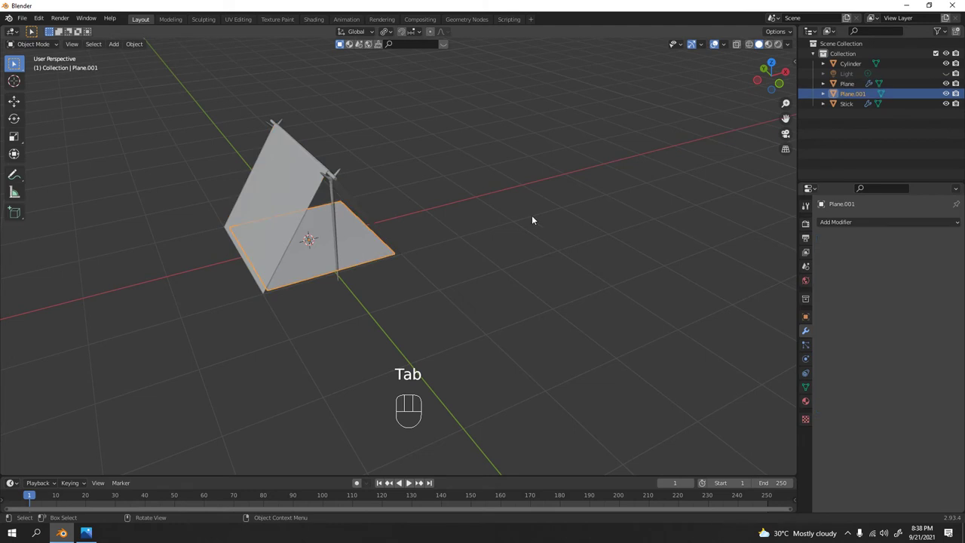
- Narrow the Plane.001 floor slightly along X so it sits within the tent's footprint
key("s")
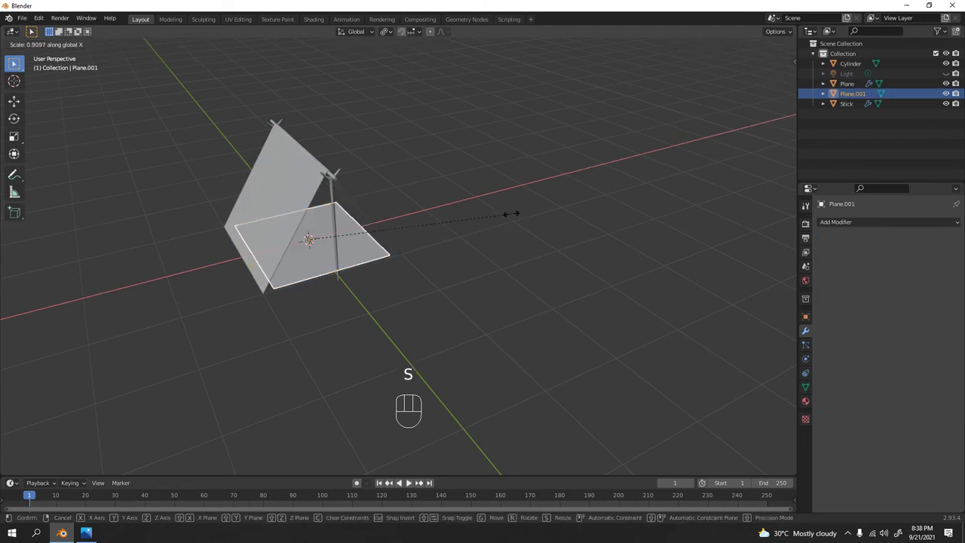
left_click(481, 150)
left_click_drag(446, 218, 452, 222)
left_click_drag(455, 206, 417, 199)
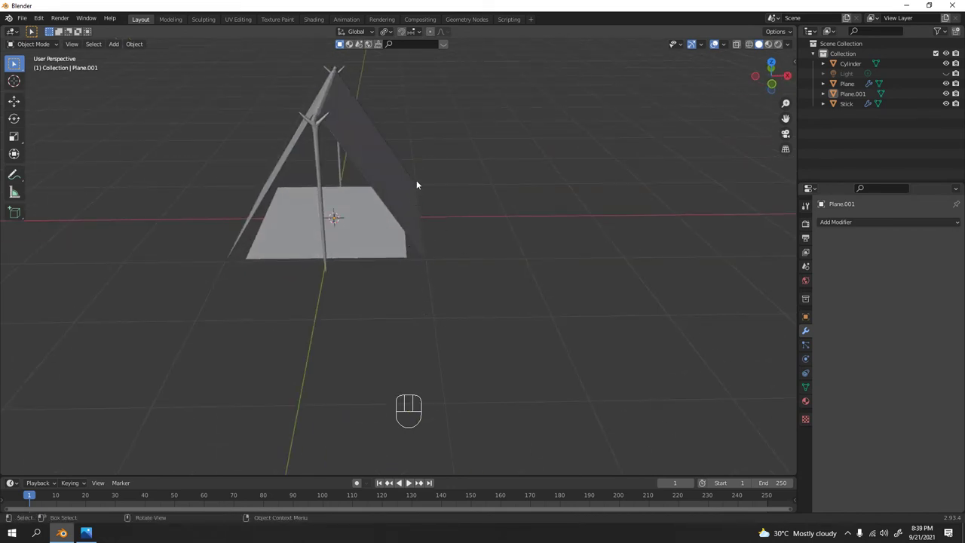
left_click_drag(260, 253, 244, 255)
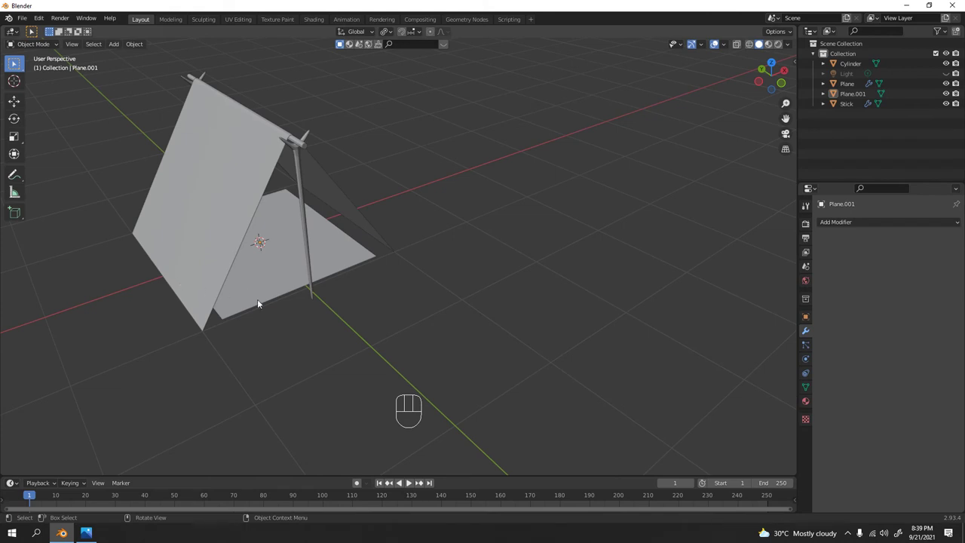
left_click_drag(418, 208, 391, 203)
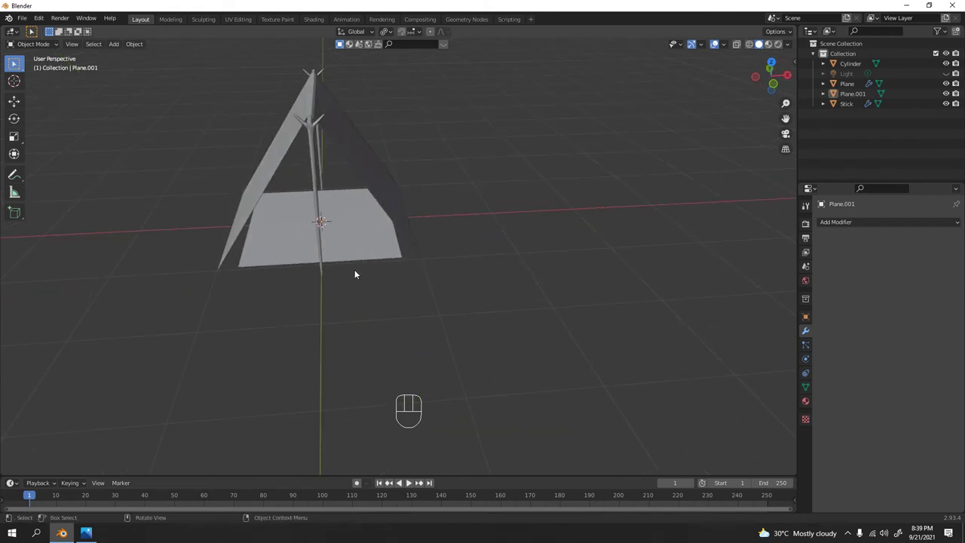
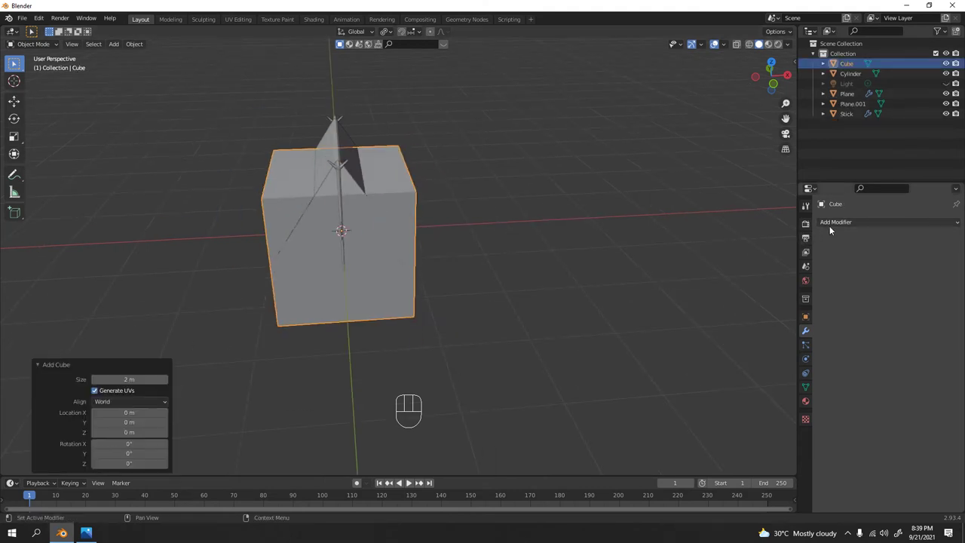
- Give the new cube a Subdivision modifier, move it along X beside the tent and scale it to 0.516
left_click_drag(835, 227, 774, 404)
middle_click(539, 283)
middle_click(451, 312)
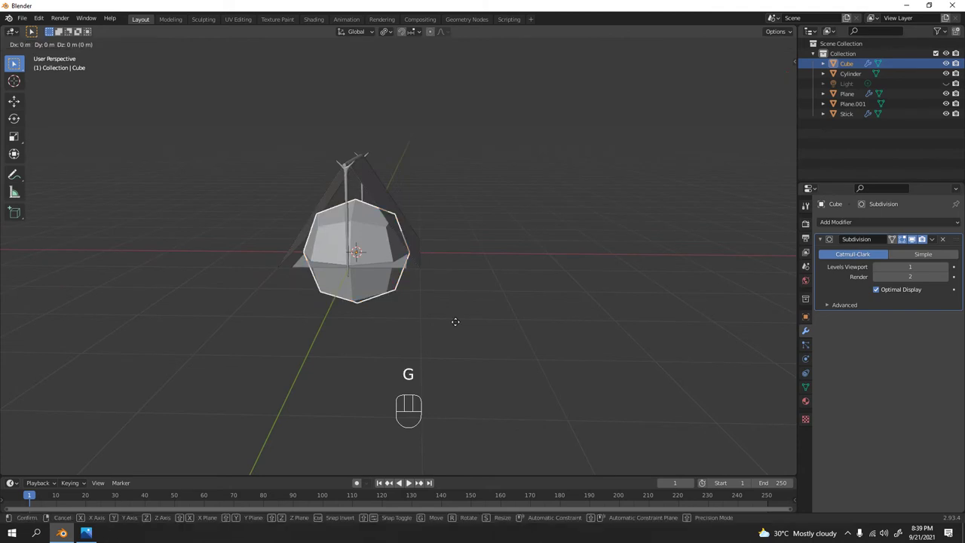
key("KP_1")
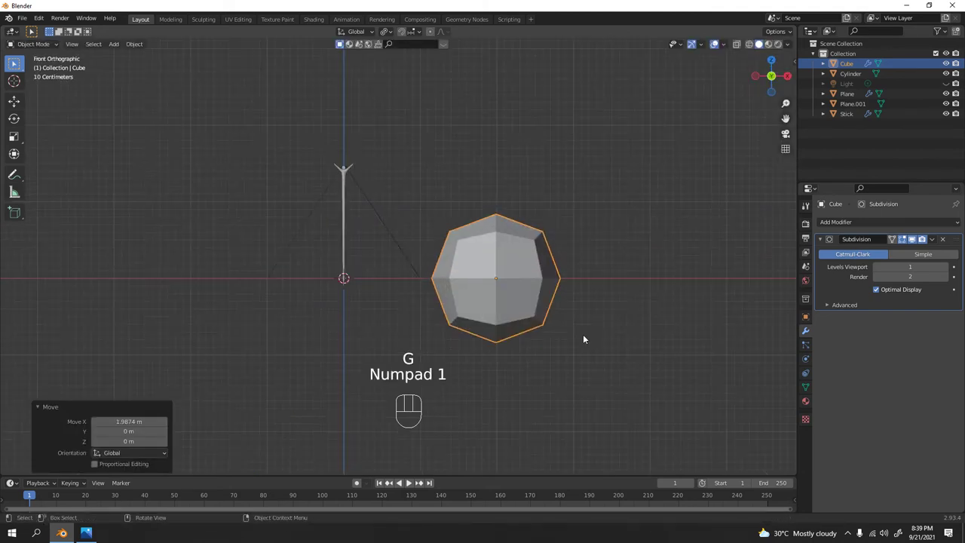
middle_click(511, 295)
key("g")
key("s")
middle_click(548, 199)
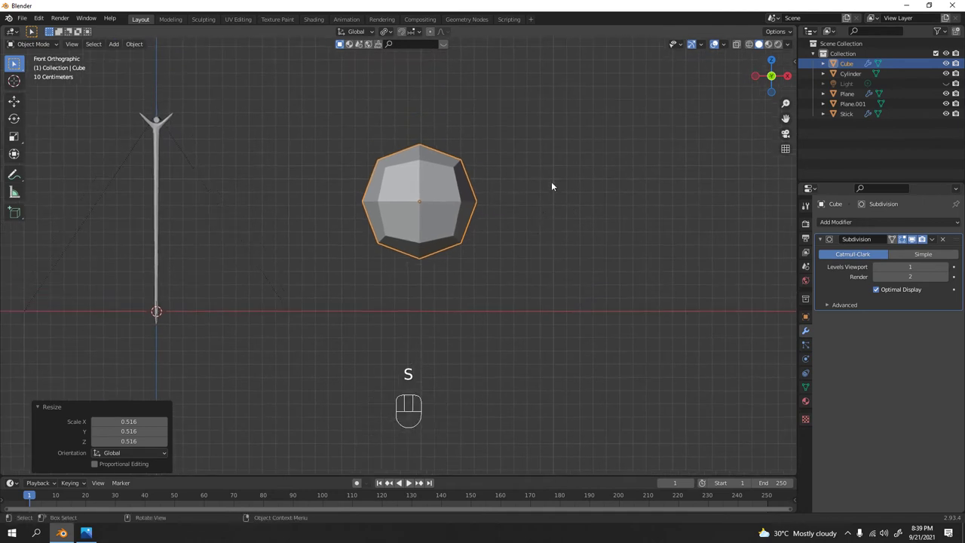
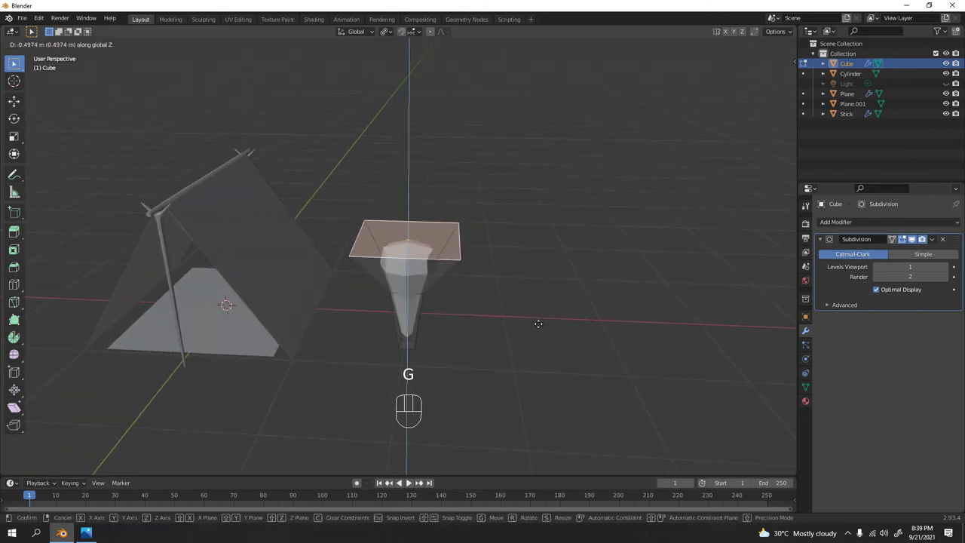
- Extrude the cube's top face upward and widen it into a tapered peg shape
key("e")
key("e")
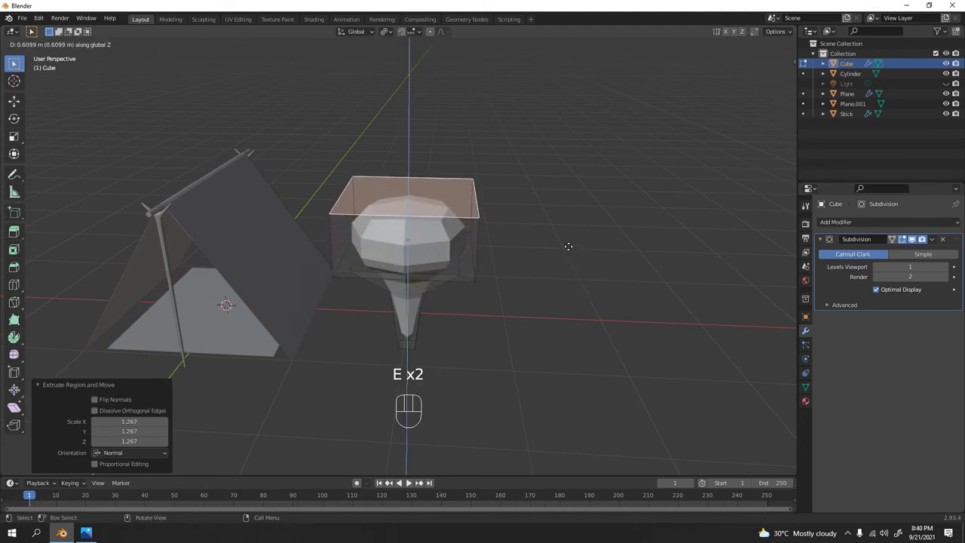
key("Tab")
left_click_drag(568, 233, 580, 234)
key("Tab")
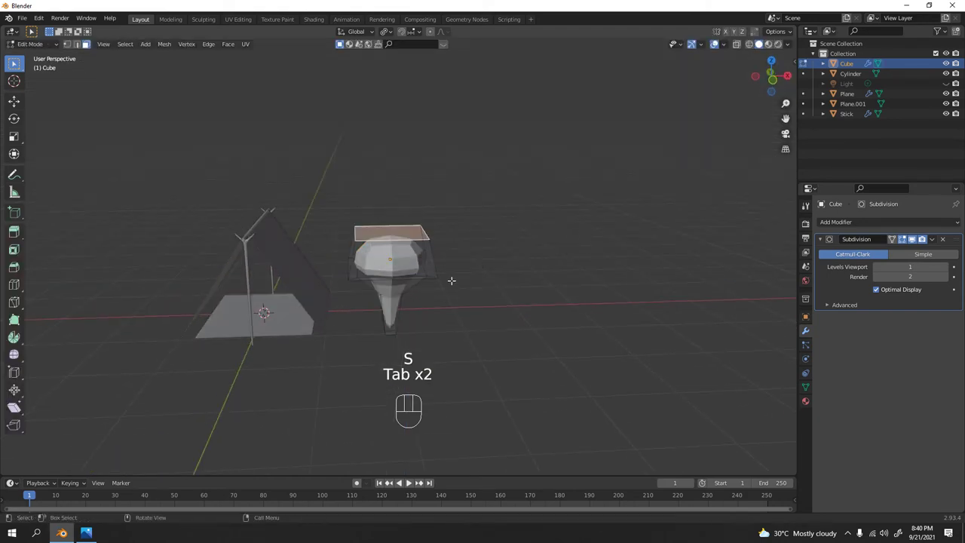
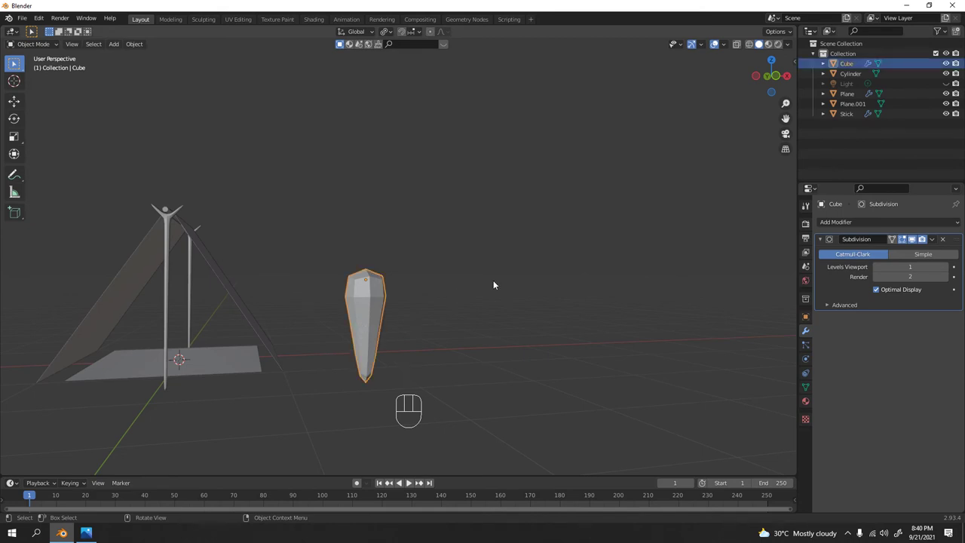
- Add a second Subdivision modifier, Subdivision.001, to the stake
left_click_drag(446, 313, 395, 306)
left_click_drag(474, 289, 404, 302)
left_click_drag(372, 318, 373, 321)
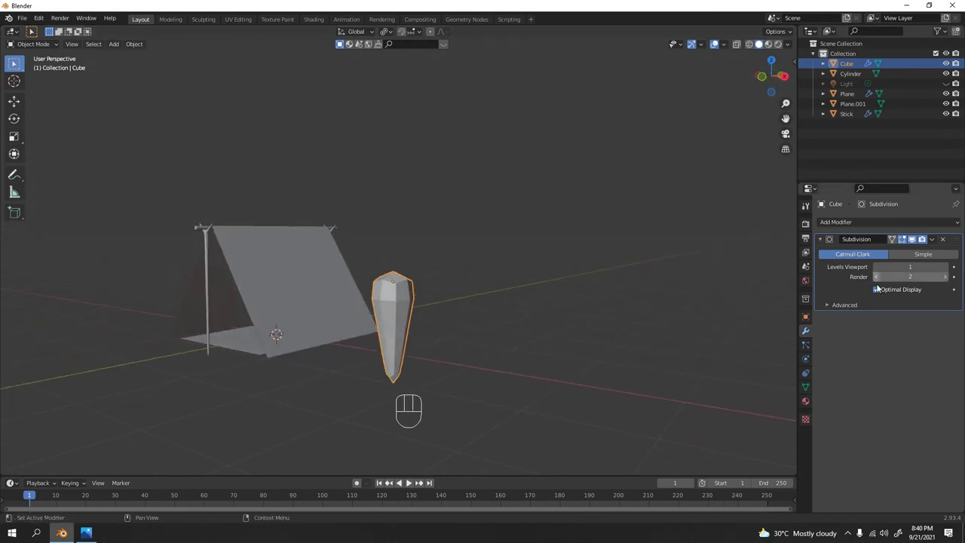
left_click_drag(937, 241, 905, 257)
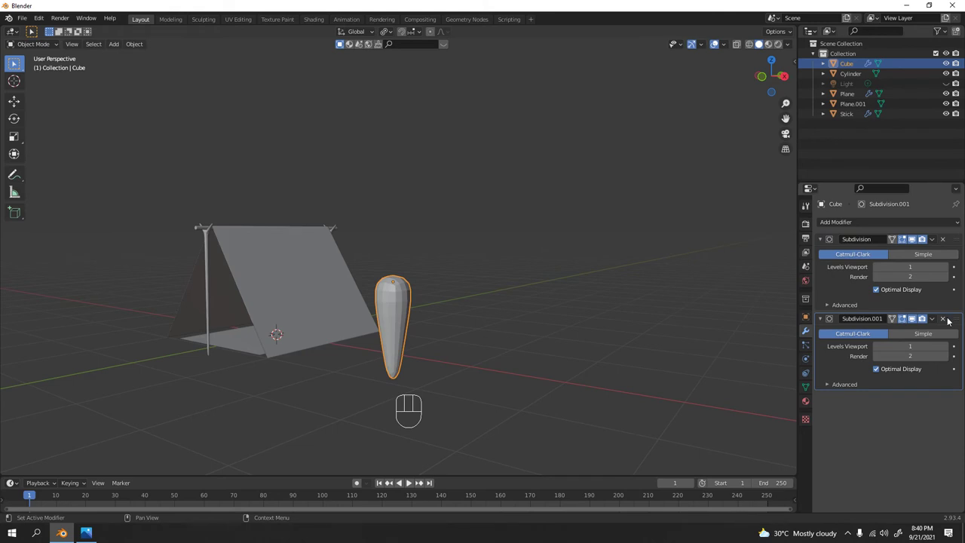
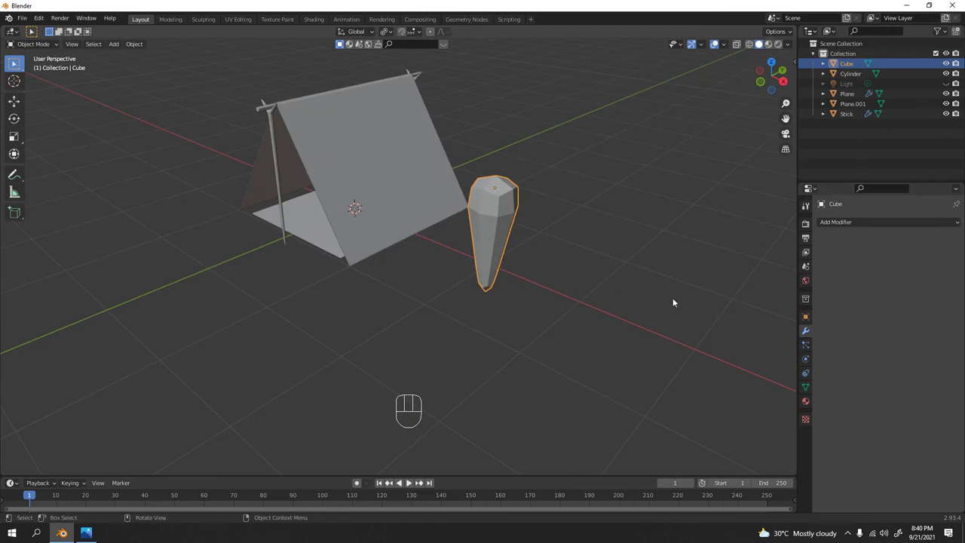
- Set the stake's origin to its geometry and move it next to the tent pole in Front view
left_click_drag(499, 204, 557, 246)
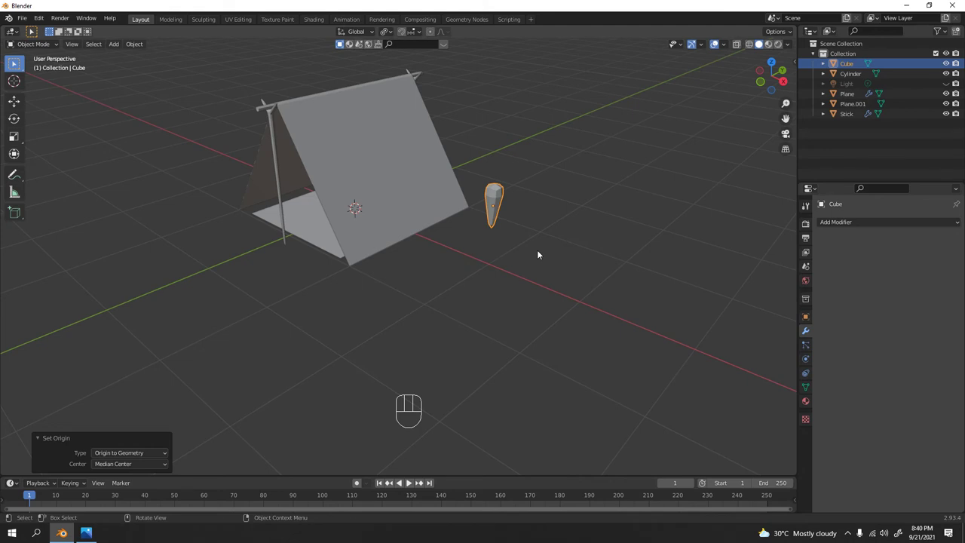
key("KP_1")
left_click_drag(509, 236, 574, 252)
key("s")
key("g")
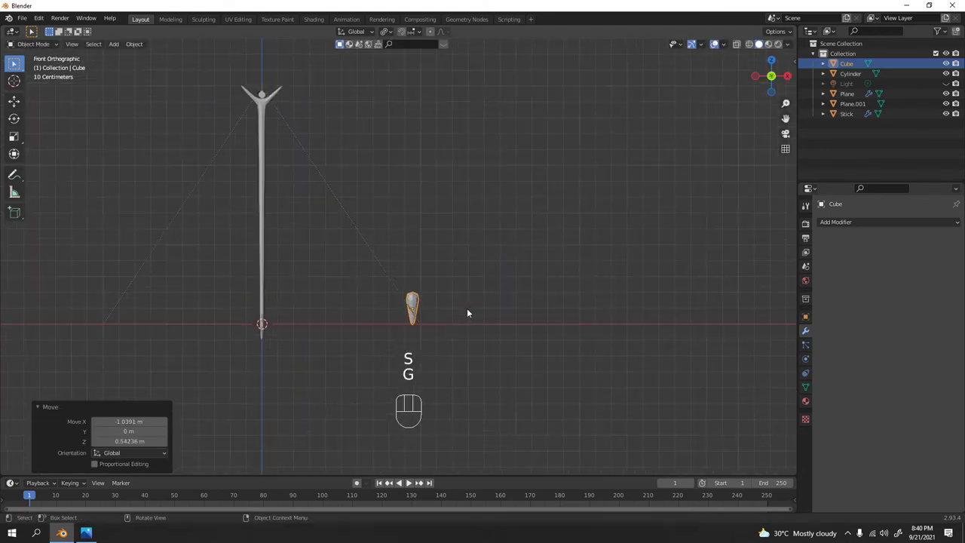
left_click_drag(423, 273, 381, 52)
left_click_drag(499, 153, 520, 195)
middle_click(532, 192)
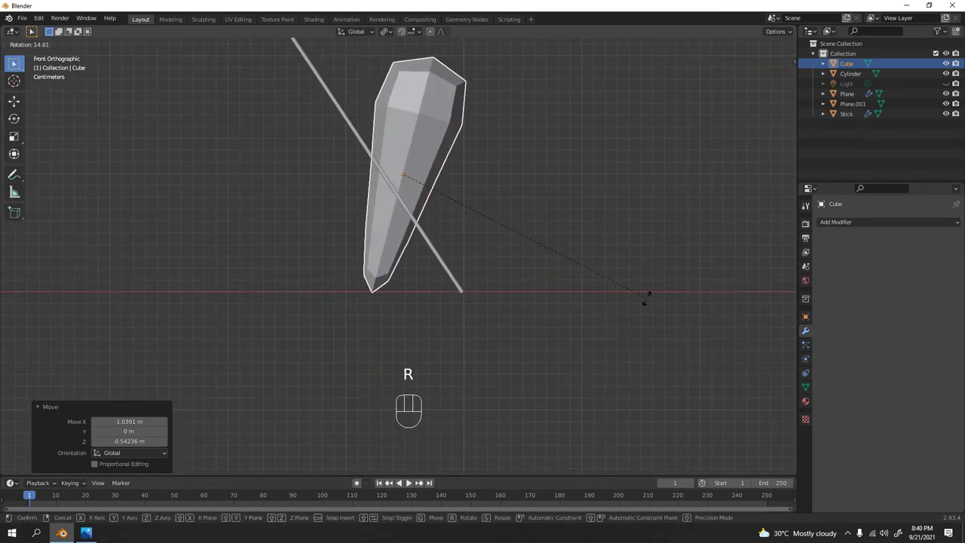
- Tilt the stake about 14.7 degrees and slide it roughly 0.9 m along Y toward the tent corner
key("g")
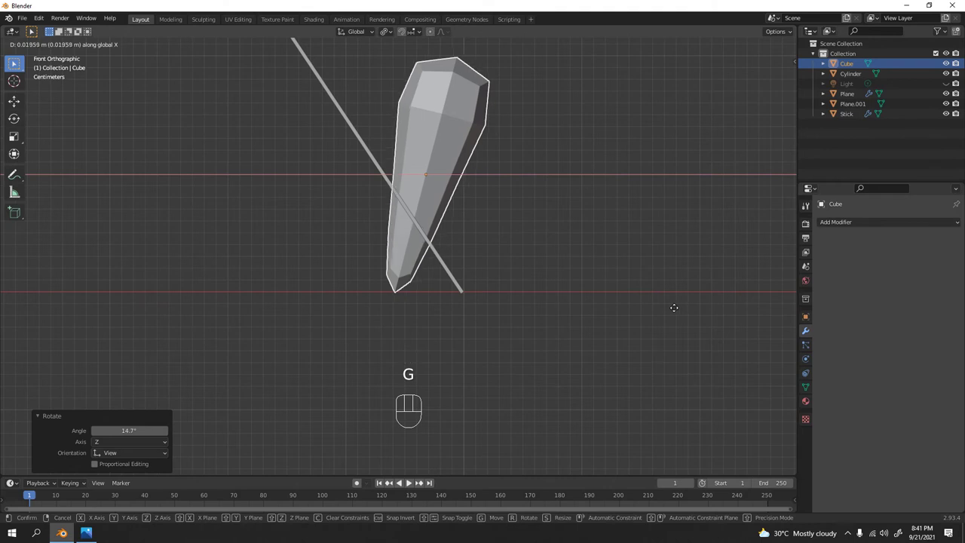
key("g")
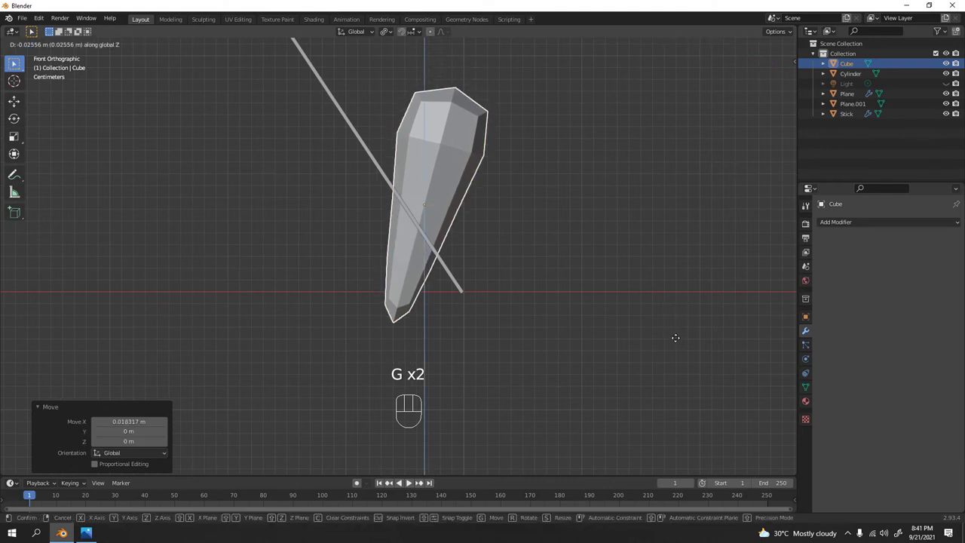
left_click(617, 157)
left_click_drag(578, 162, 523, 191)
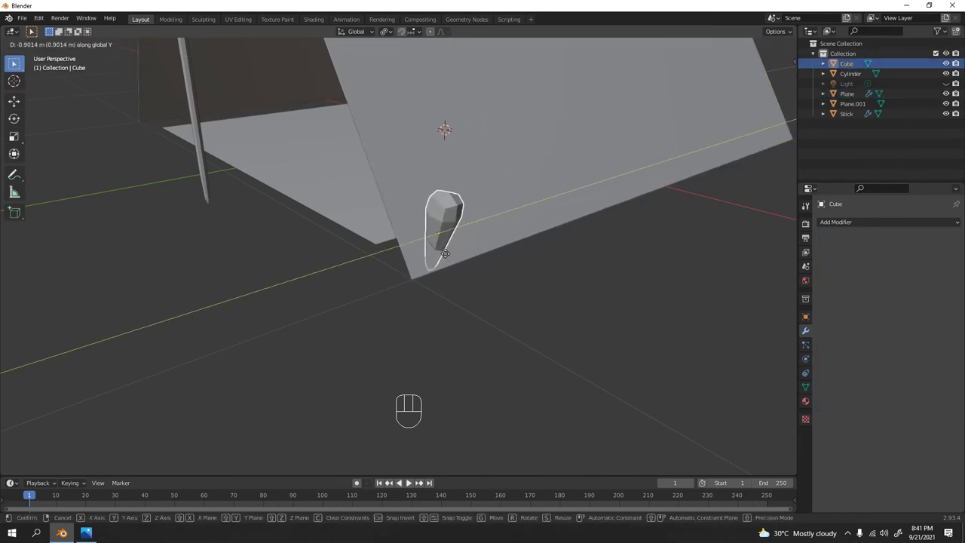
left_click_drag(443, 271, 393, 262)
middle_click(447, 253)
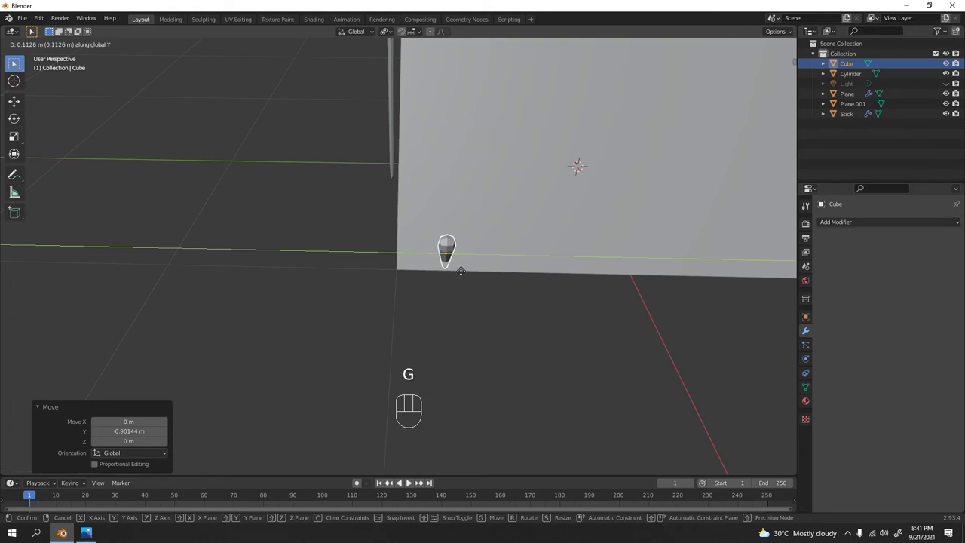
- Confirm the stake at the tent corner and select the tent sheet
left_click(358, 334)
left_click_drag(298, 268, 392, 246)
left_click_drag(372, 187, 355, 178)
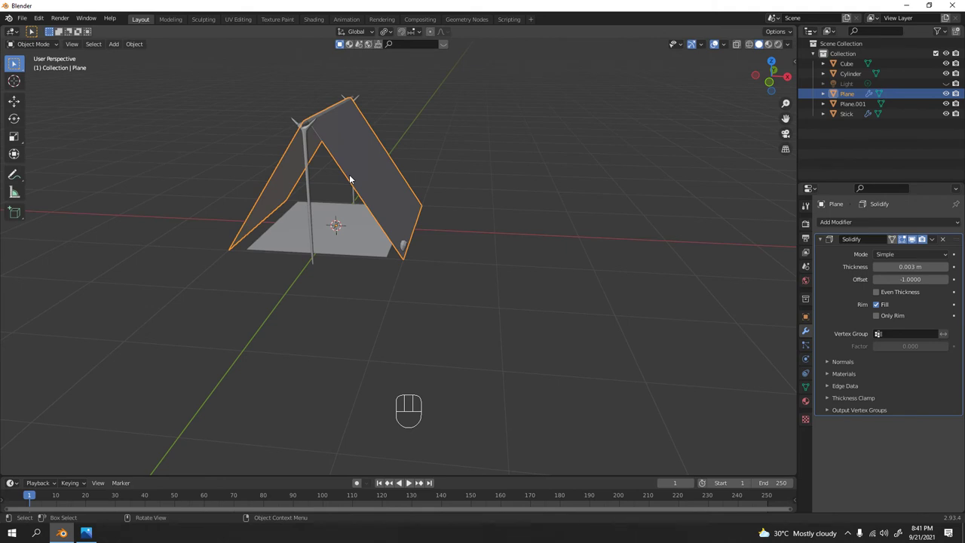
left_click_drag(355, 166, 363, 191)
left_click_drag(391, 169, 461, 182)
- Set the tent sheet's origin to its geometry, then reselect the stake
left_click_drag(507, 246, 504, 225)
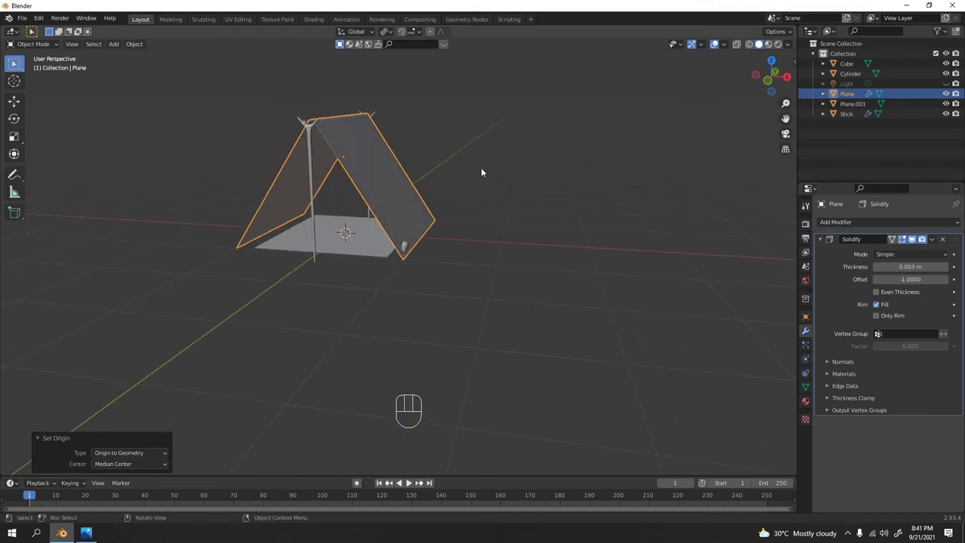
left_click(485, 169)
middle_click(504, 196)
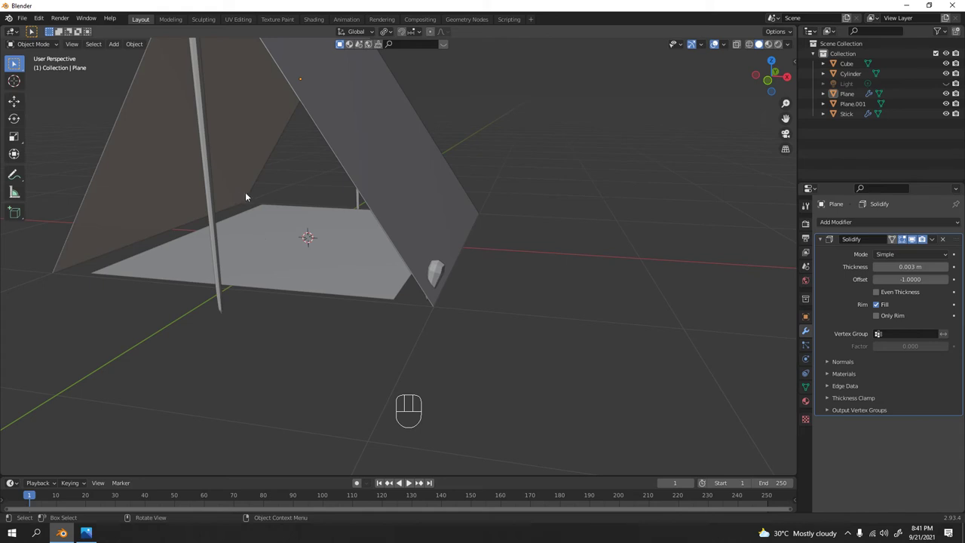
left_click(446, 264)
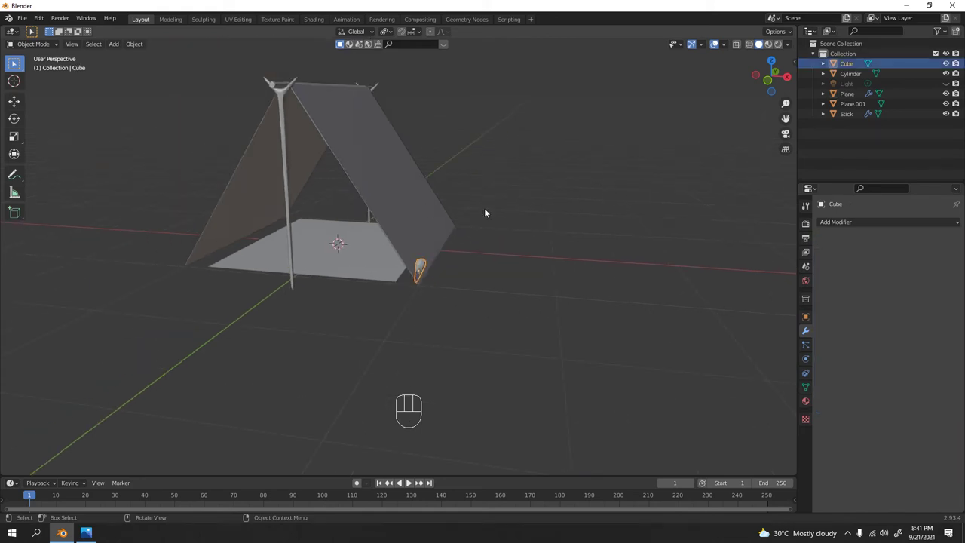
left_click(562, 201)
- Add a Mirror modifier to the selected stake
middle_click(551, 209)
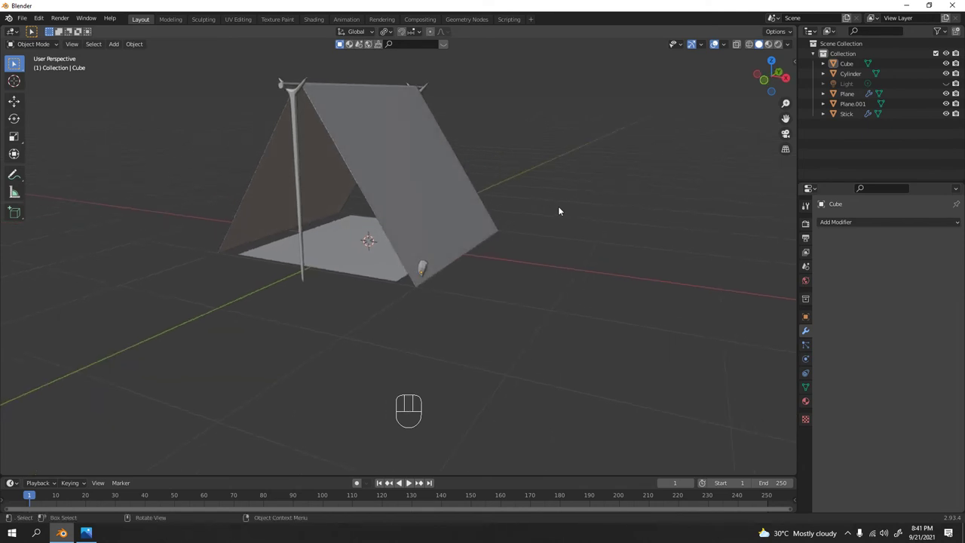
left_click_drag(408, 185, 435, 199)
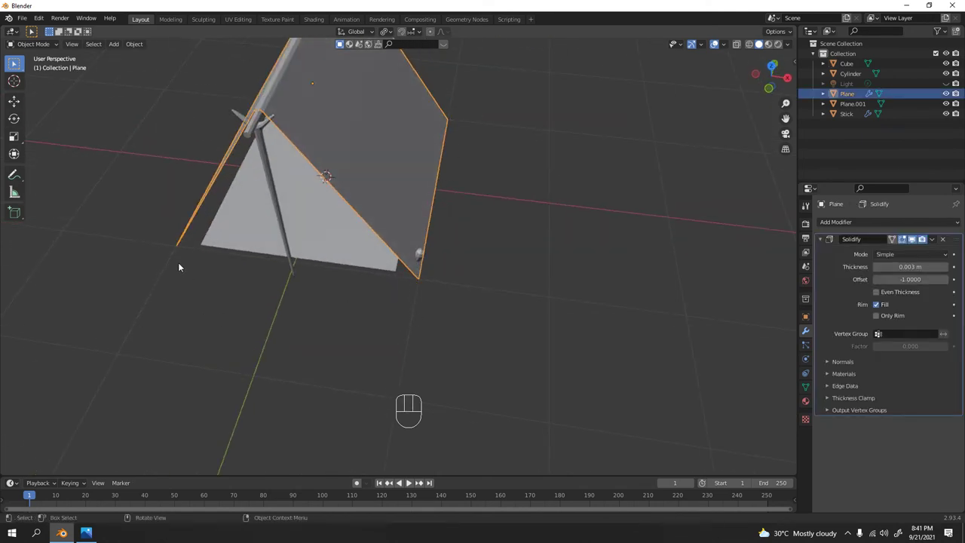
left_click_drag(265, 227, 209, 231)
left_click(546, 233)
left_click_drag(497, 212, 467, 206)
left_click_drag(420, 251, 847, 231)
- Set the Mirror Object to the tent Plane with the eyedropper and enable the Y axis
left_click_drag(843, 225, 780, 336)
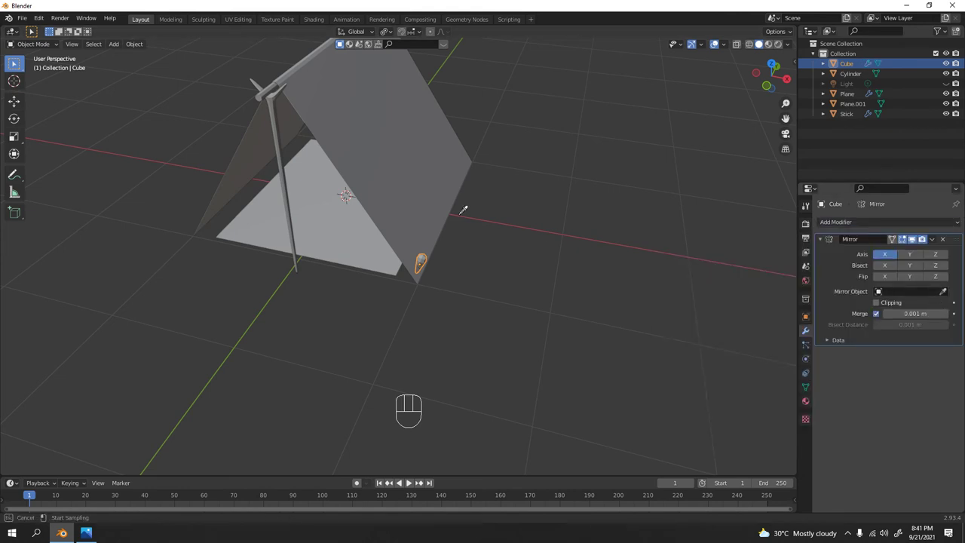
left_click_drag(341, 41, 358, 192)
left_click_drag(413, 227, 309, 249)
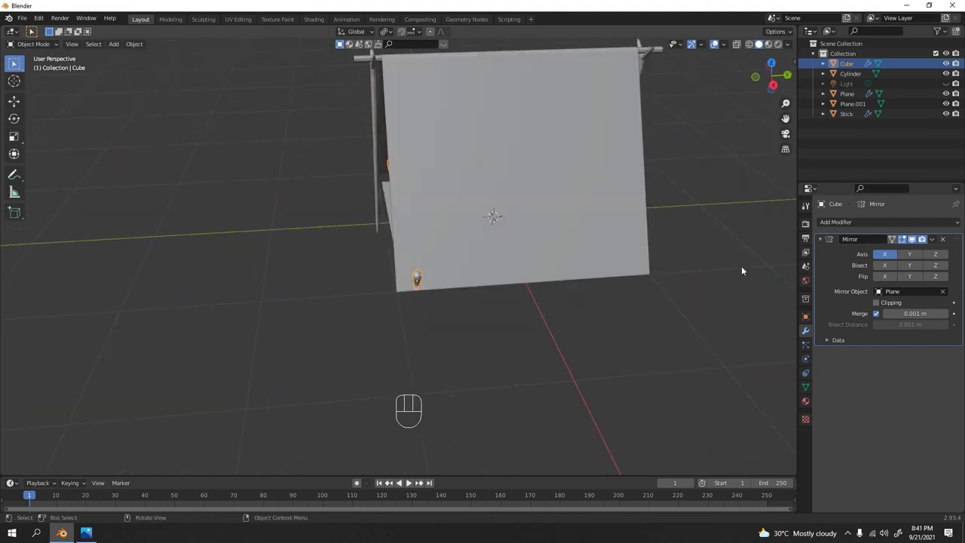
left_click_drag(428, 272, 511, 254)
left_click_drag(536, 206, 543, 292)
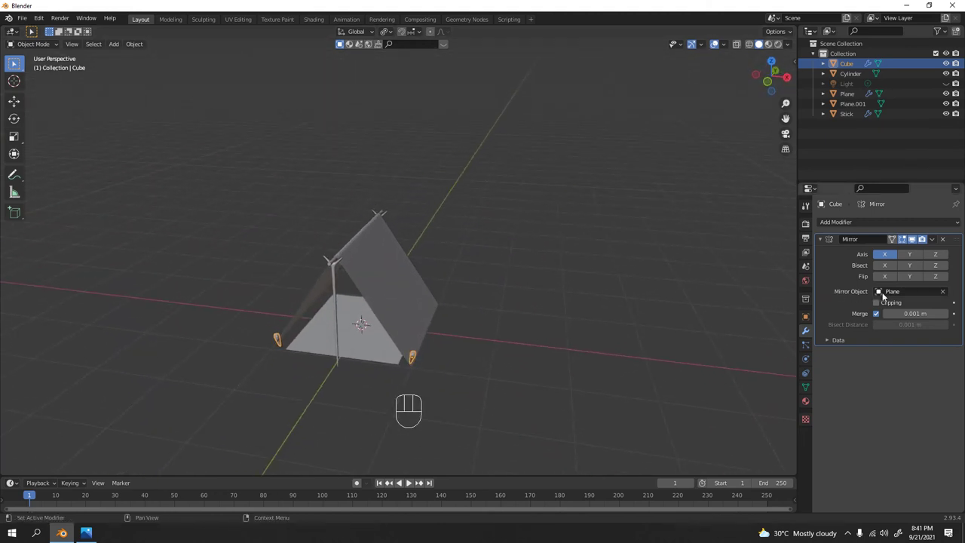
left_click(912, 257)
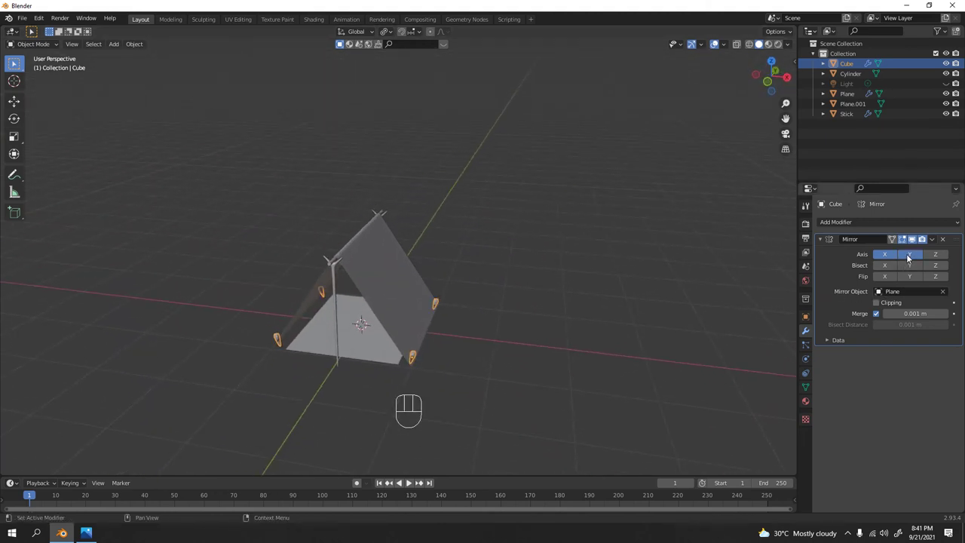
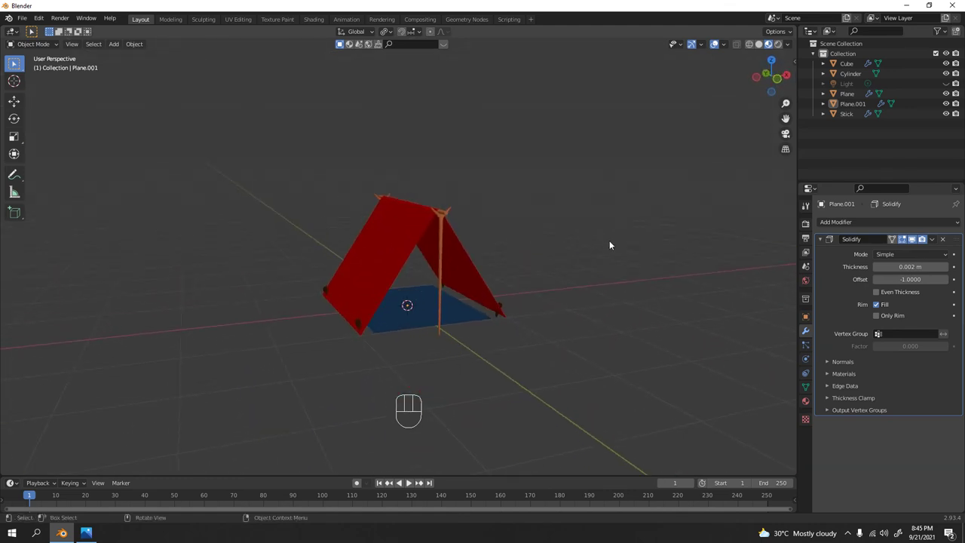
- Inspect the 0.002 m Solidify on the tent cloth and unhide the light
left_click_drag(537, 272, 525, 269)
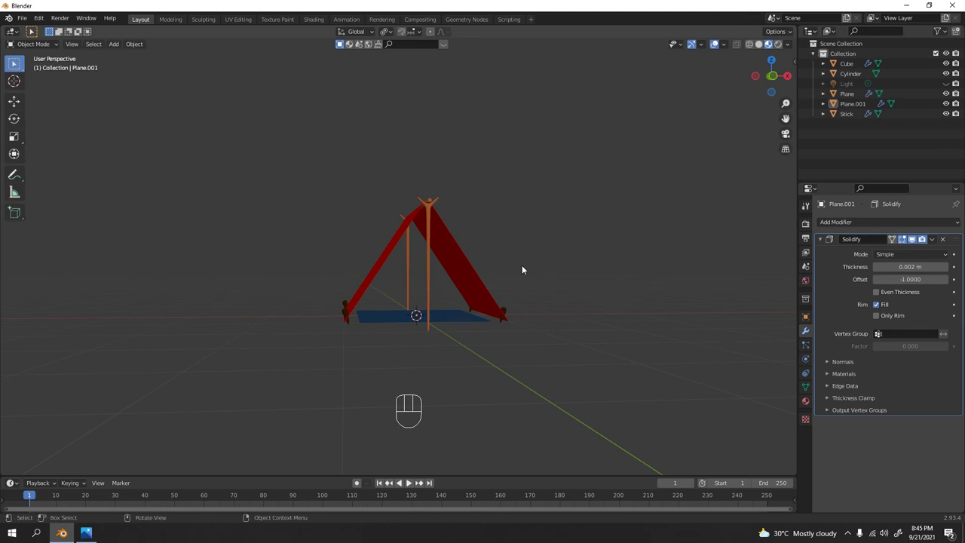
left_click_drag(548, 267, 510, 298)
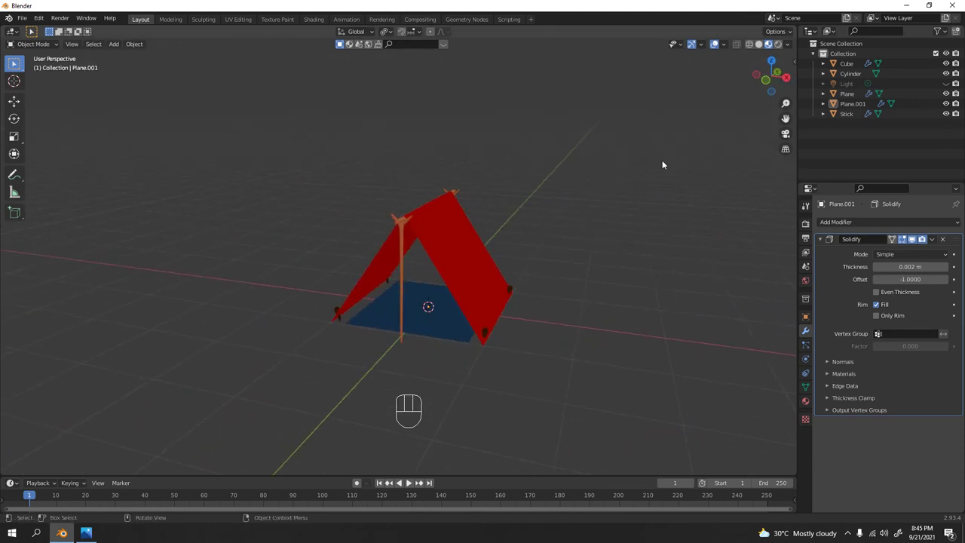
left_click(949, 87)
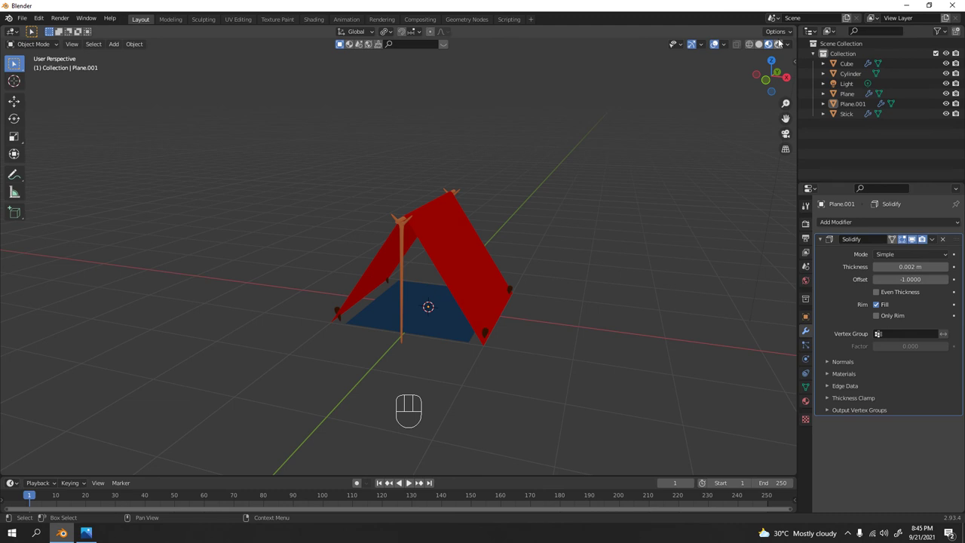
- Select the point light above the tent and show its settings
left_click_drag(528, 138, 535, 102)
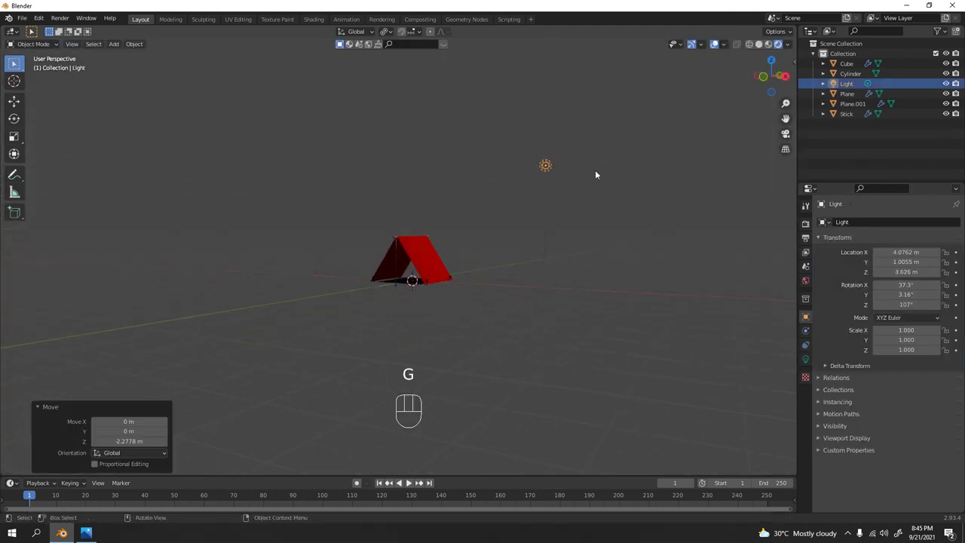
left_click_drag(536, 210, 601, 221)
left_click_drag(567, 220, 541, 230)
middle_click(623, 229)
left_click(812, 358)
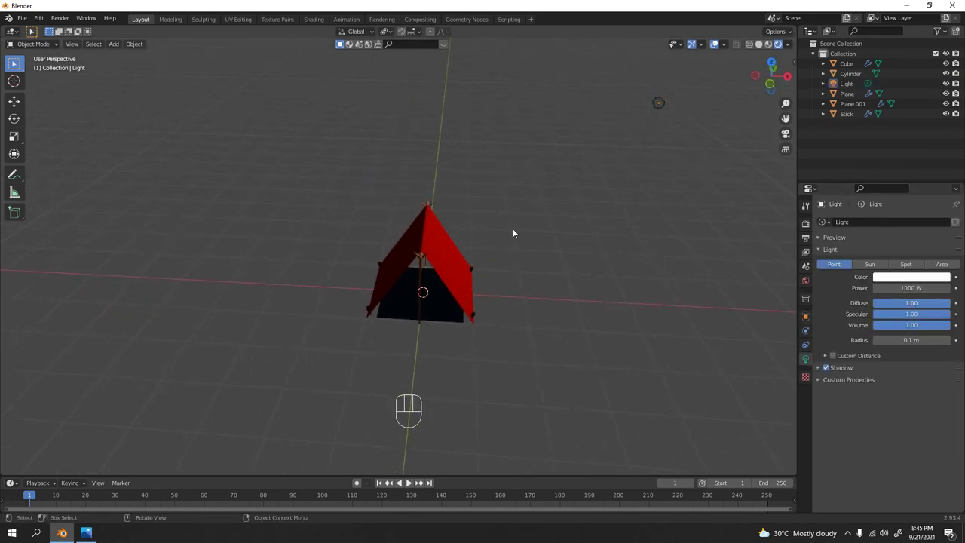
- Add a new plane, enlarge it and lower it along Z level with the tent base
key("shift+a")
key("s")
key("KP_1")
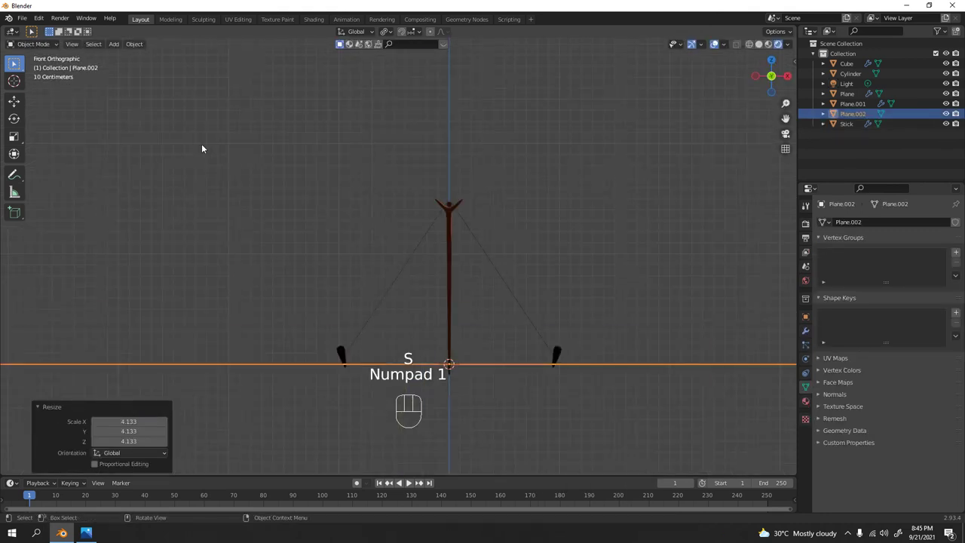
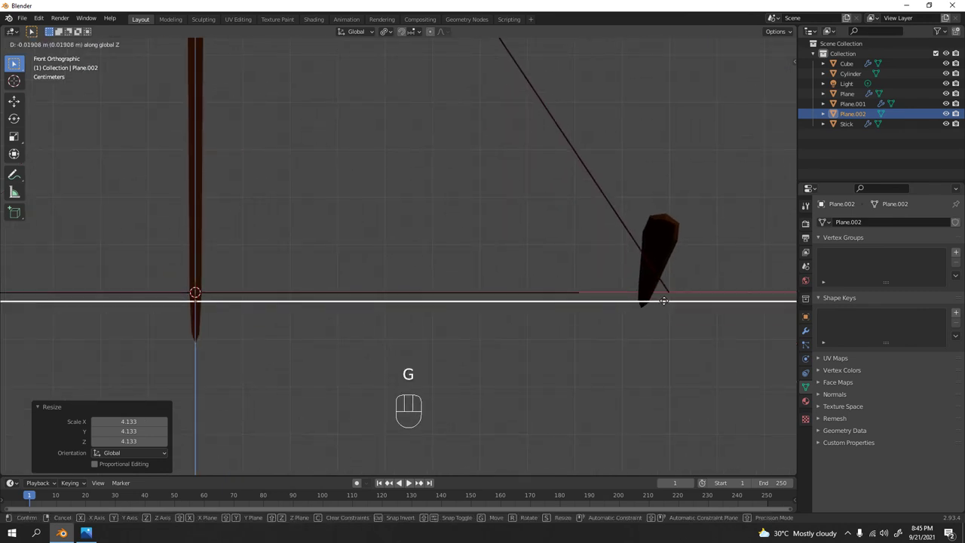
key("g")
left_click_drag(554, 294, 427, 297)
middle_click(496, 346)
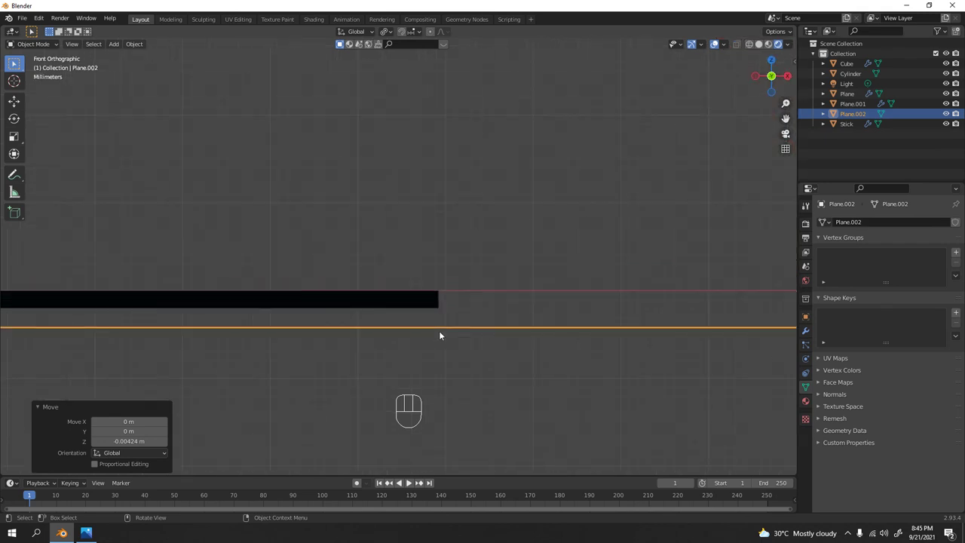
key("g")
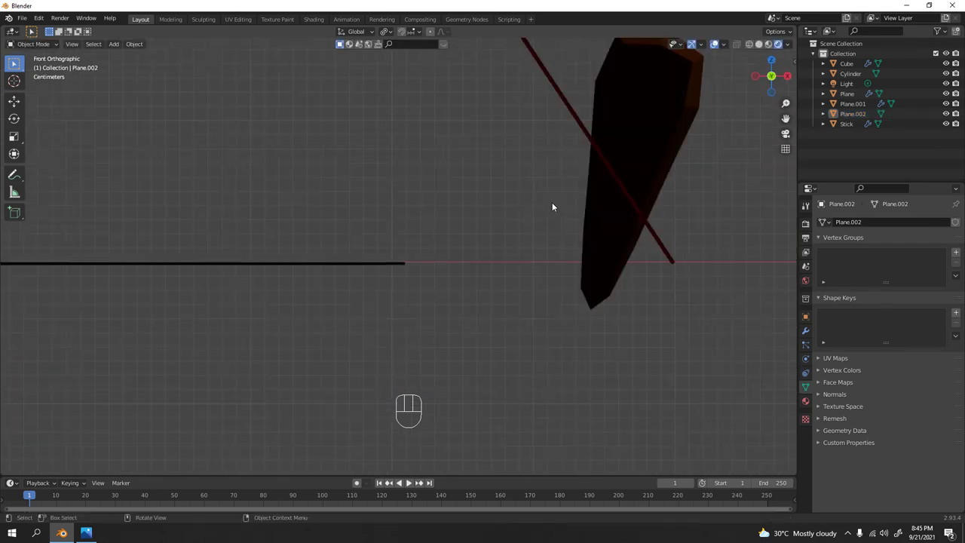
- Scale the floor plane Plane.002 to about 2.576 around the tent, then select the point light
left_click_drag(438, 265, 448, 294)
left_click_drag(431, 292, 417, 252)
middle_click(456, 227)
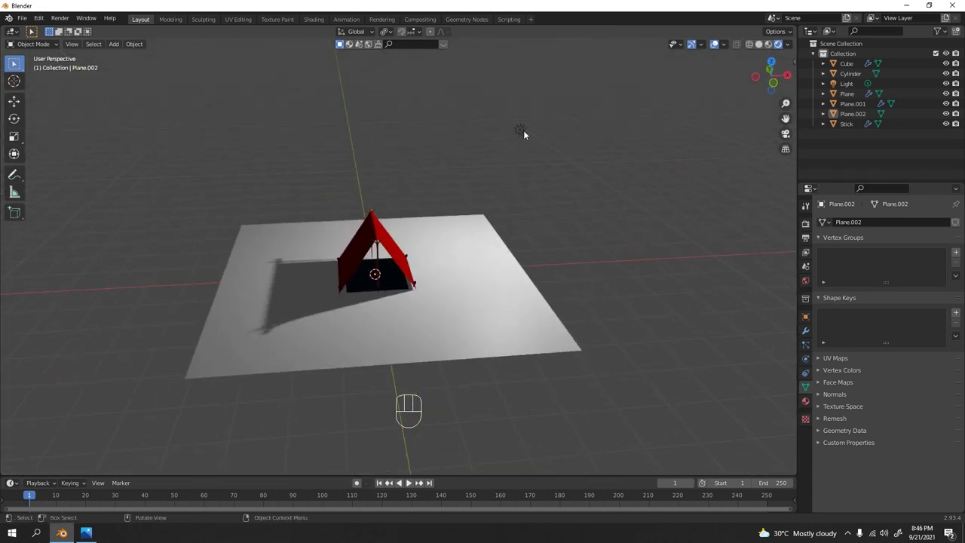
left_click(534, 305)
key("s")
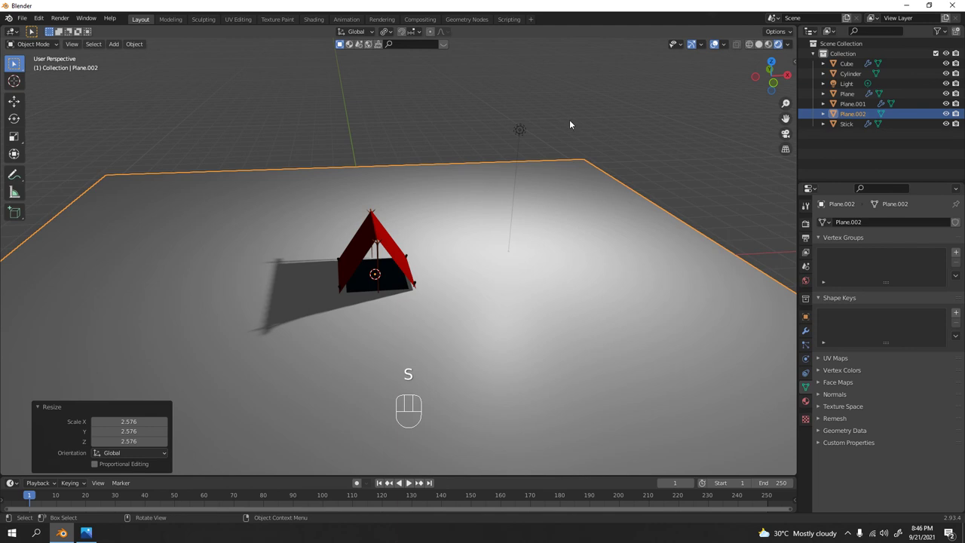
left_click(522, 131)
left_click(525, 132)
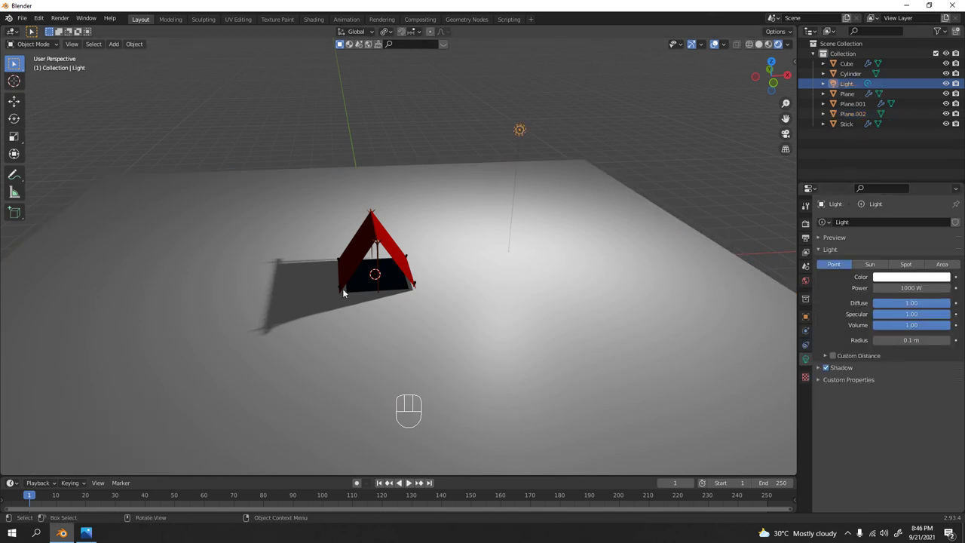
- Frame the point light in the viewport before adjusting its power and radius
middle_click(419, 285)
middle_click(496, 213)
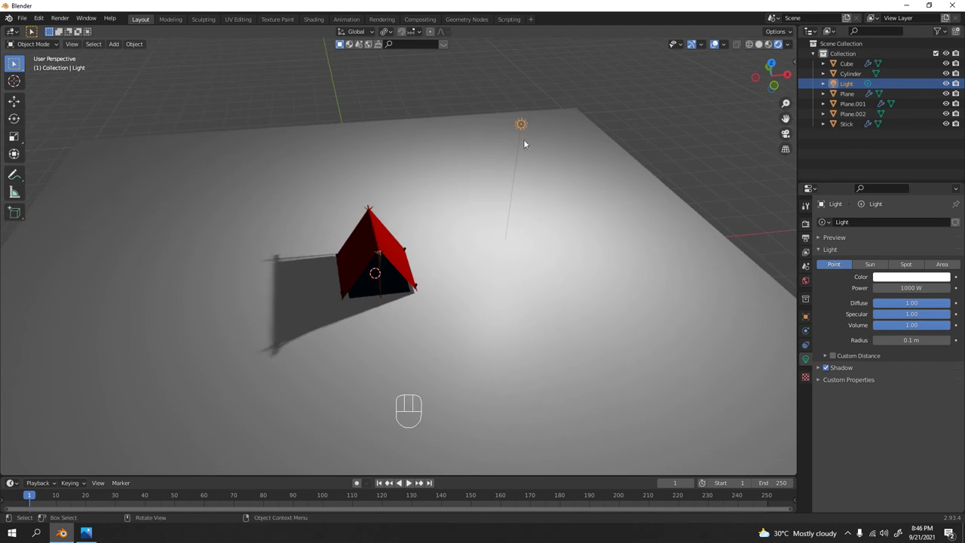
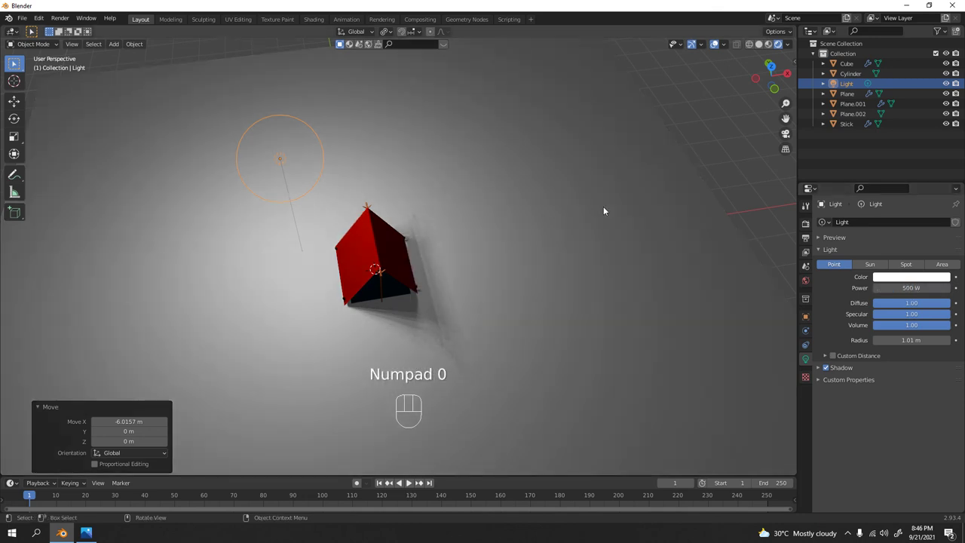
- Duplicate the point light along X and place the copy opposite the first
key("shift+d")
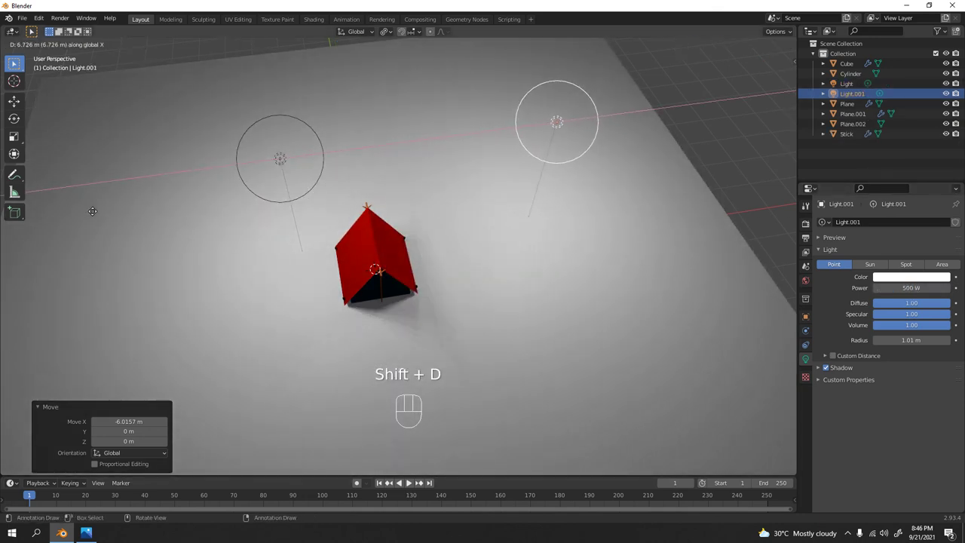
left_click_drag(355, 195, 374, 174)
middle_click(595, 192)
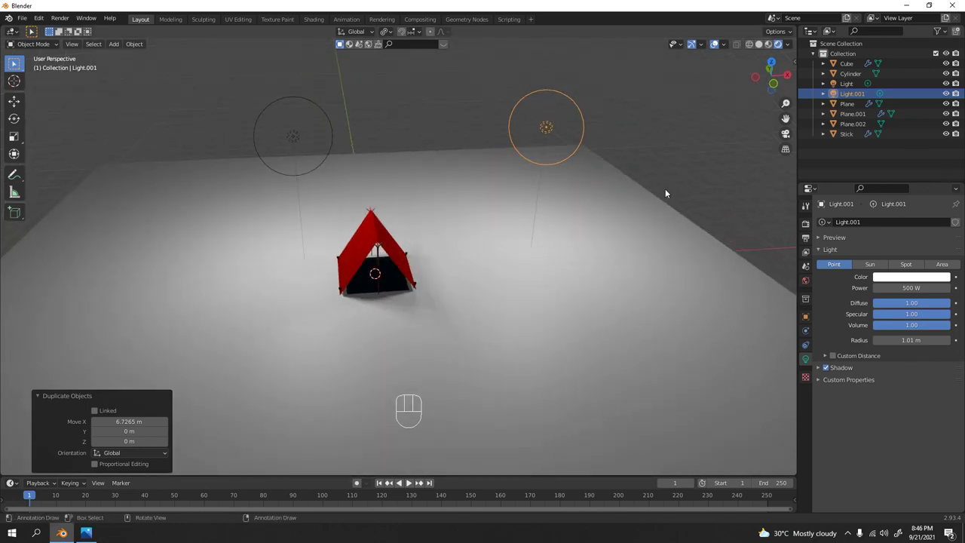
- Duplicate a third point light and move it down under the tent sheet, set to 100 W
key("shift+d")
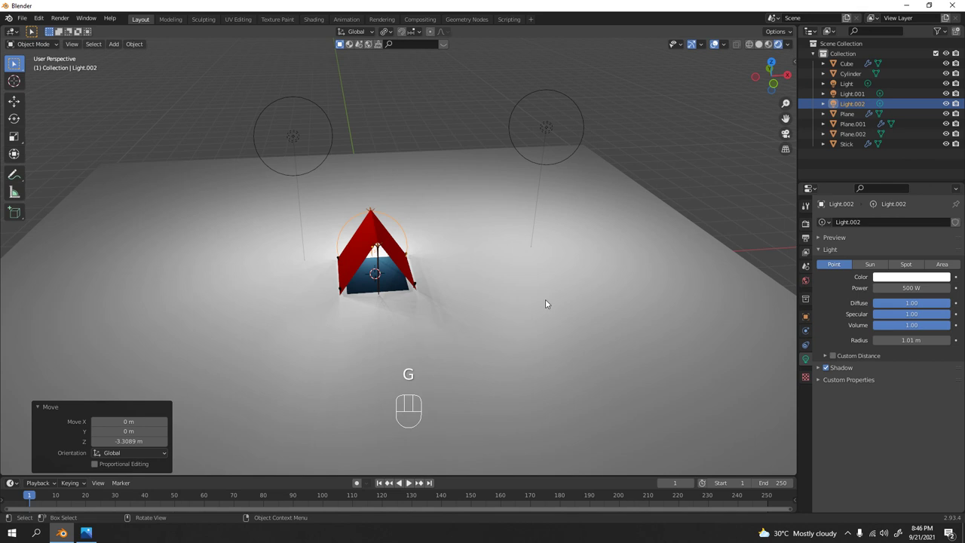
left_click_drag(530, 297, 431, 286)
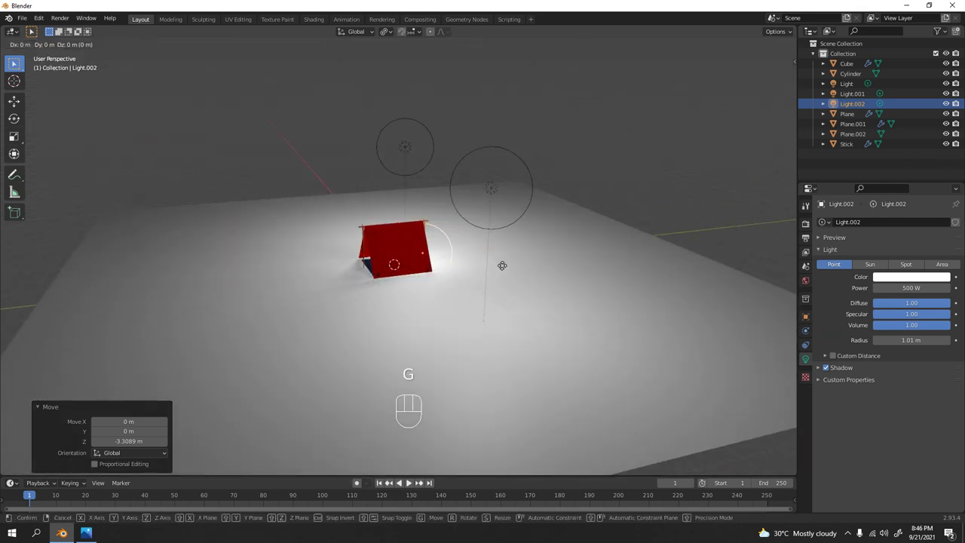
left_click_drag(389, 237, 444, 253)
left_click_drag(374, 252, 407, 248)
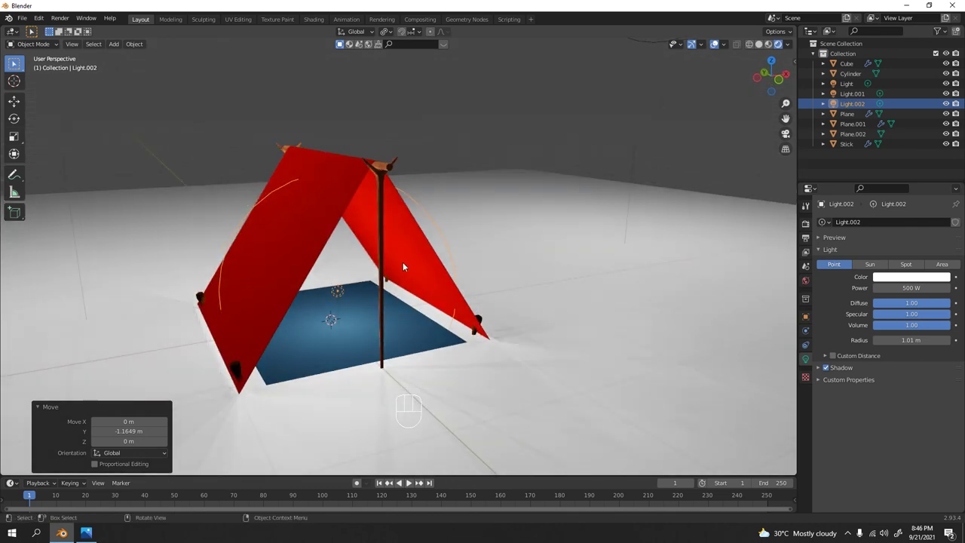
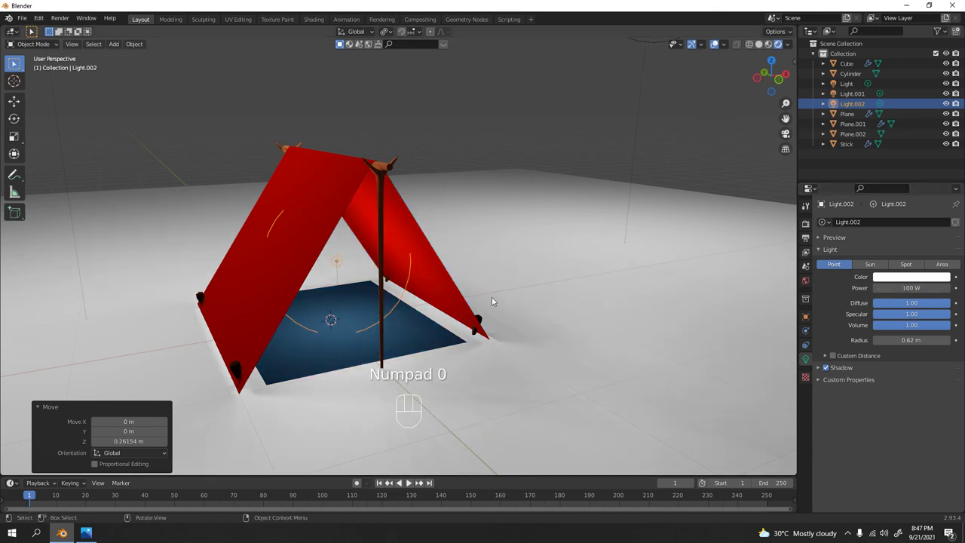
middle_click(409, 314)
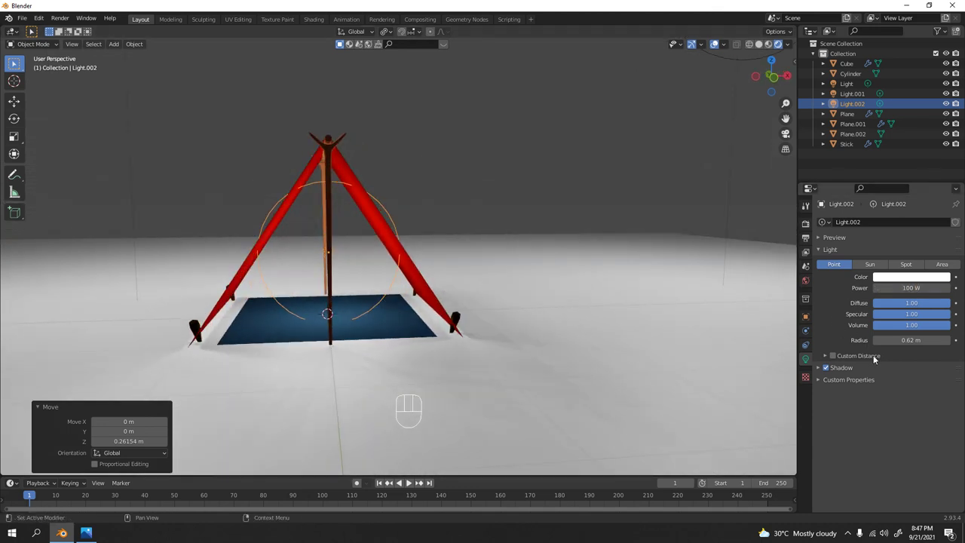
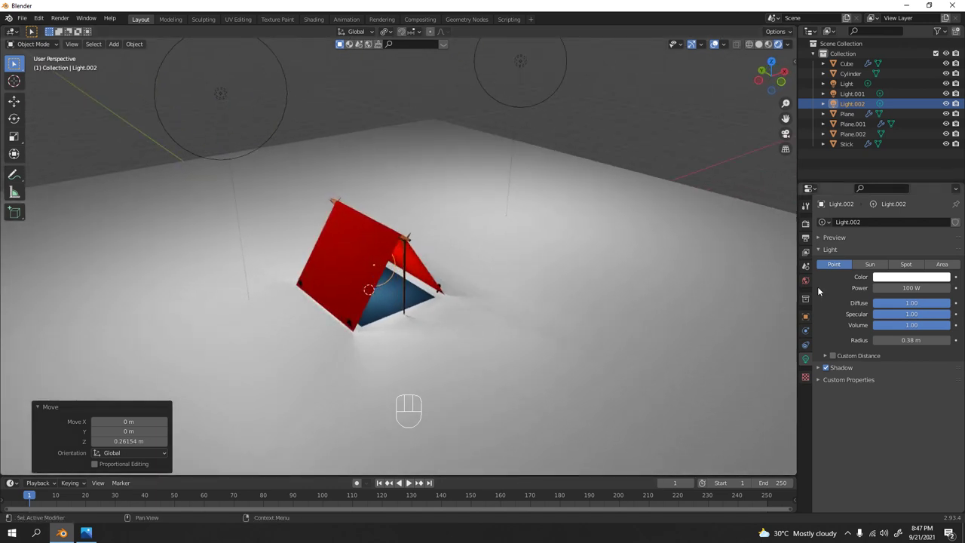
- Switch the scene's render engine to Cycles in Render Properties
left_click(808, 223)
left_click_drag(889, 224, 687, 208)
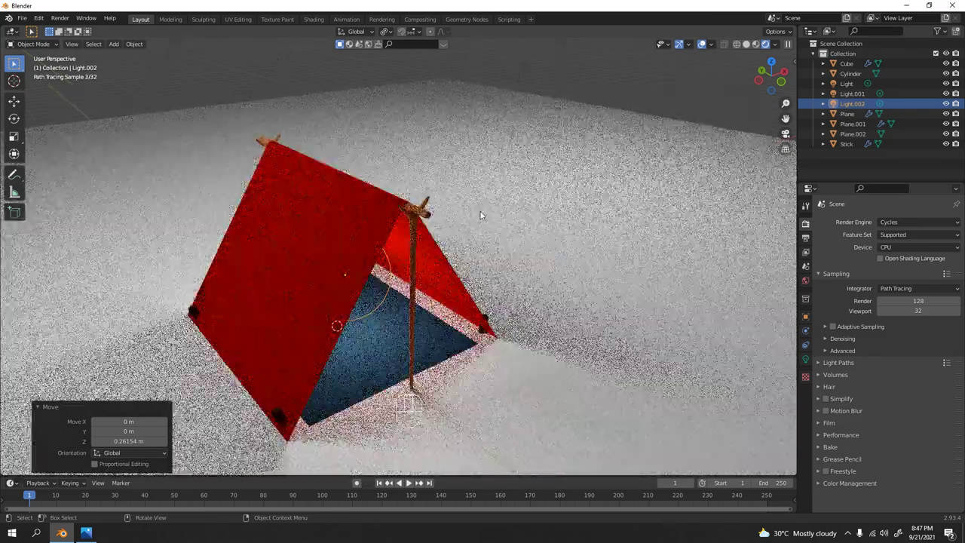
- Orbit the rendered viewport to inspect the path-traced tent on the white floor
left_click_drag(604, 223, 433, 244)
left_click_drag(437, 241, 491, 233)
left_click(478, 196)
left_click_drag(478, 195, 487, 212)
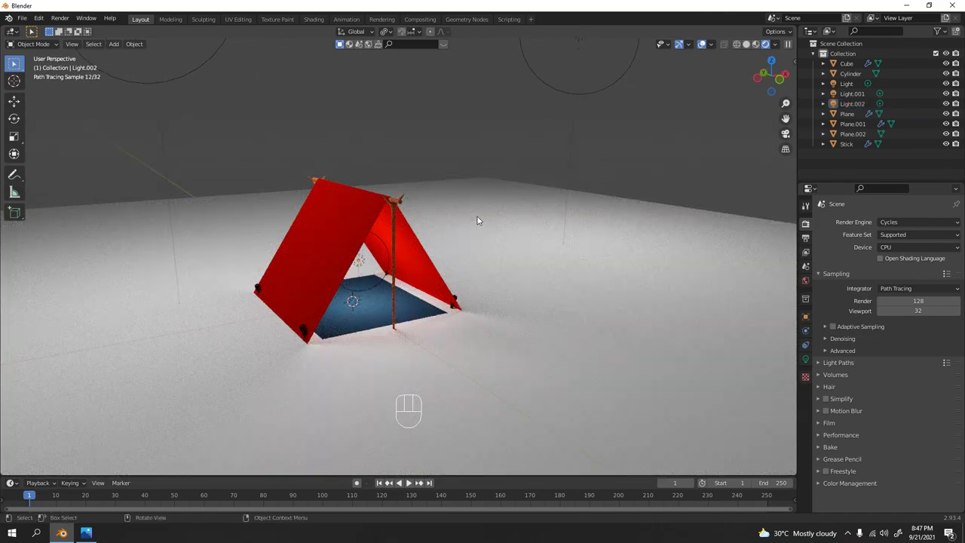
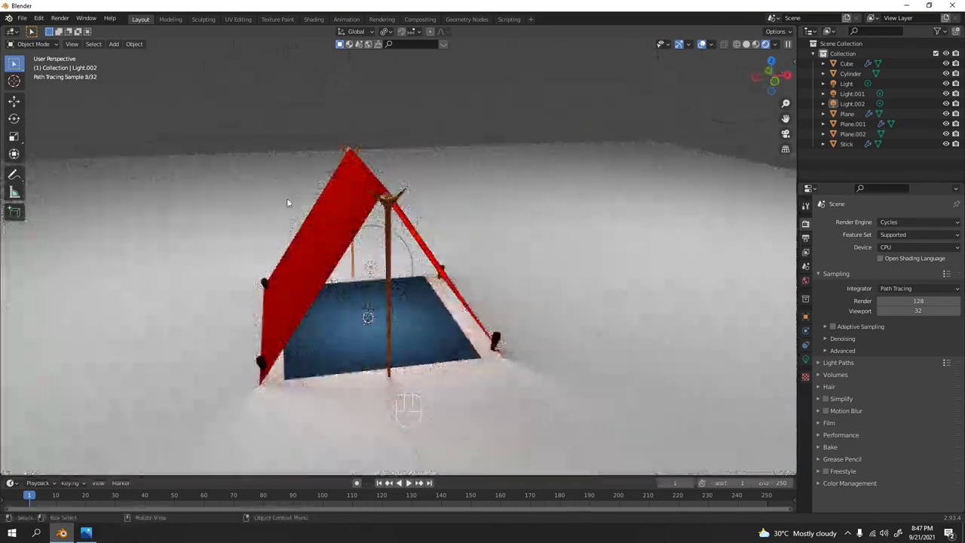
middle_click(341, 249)
middle_click(505, 241)
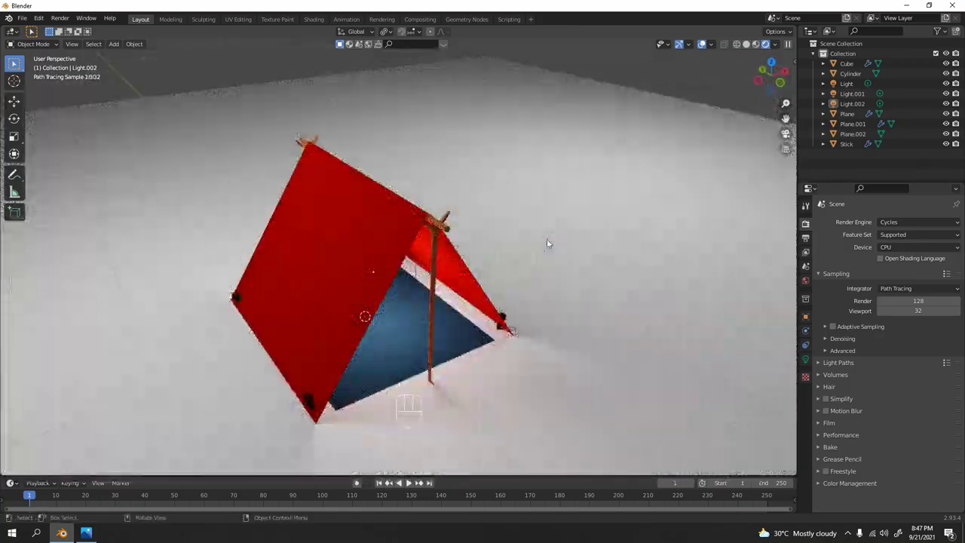